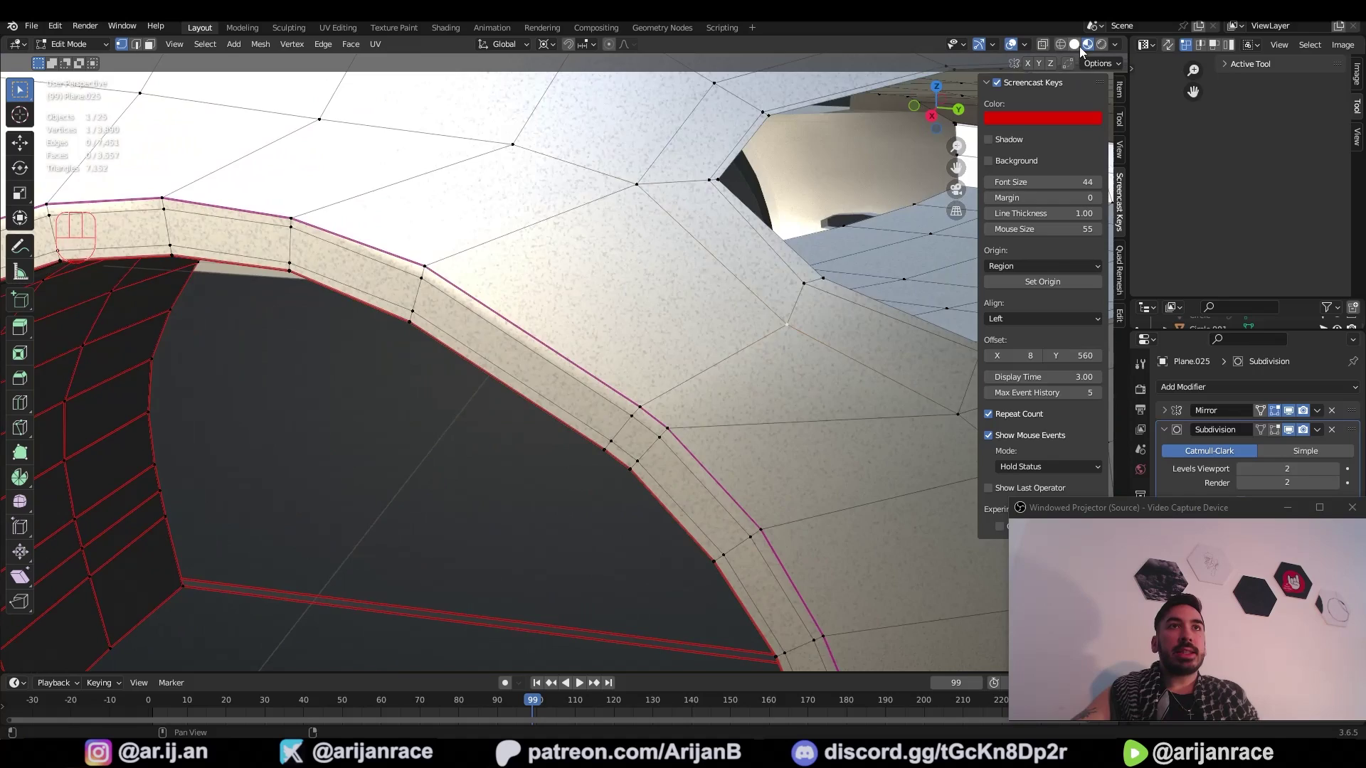
Step: Edge-slide the stray vertex near the arch corner to a cleaner position and confirm it
left_click_drag(784, 327, 632, 342)
right_click(632, 341)
middle_click(663, 381)
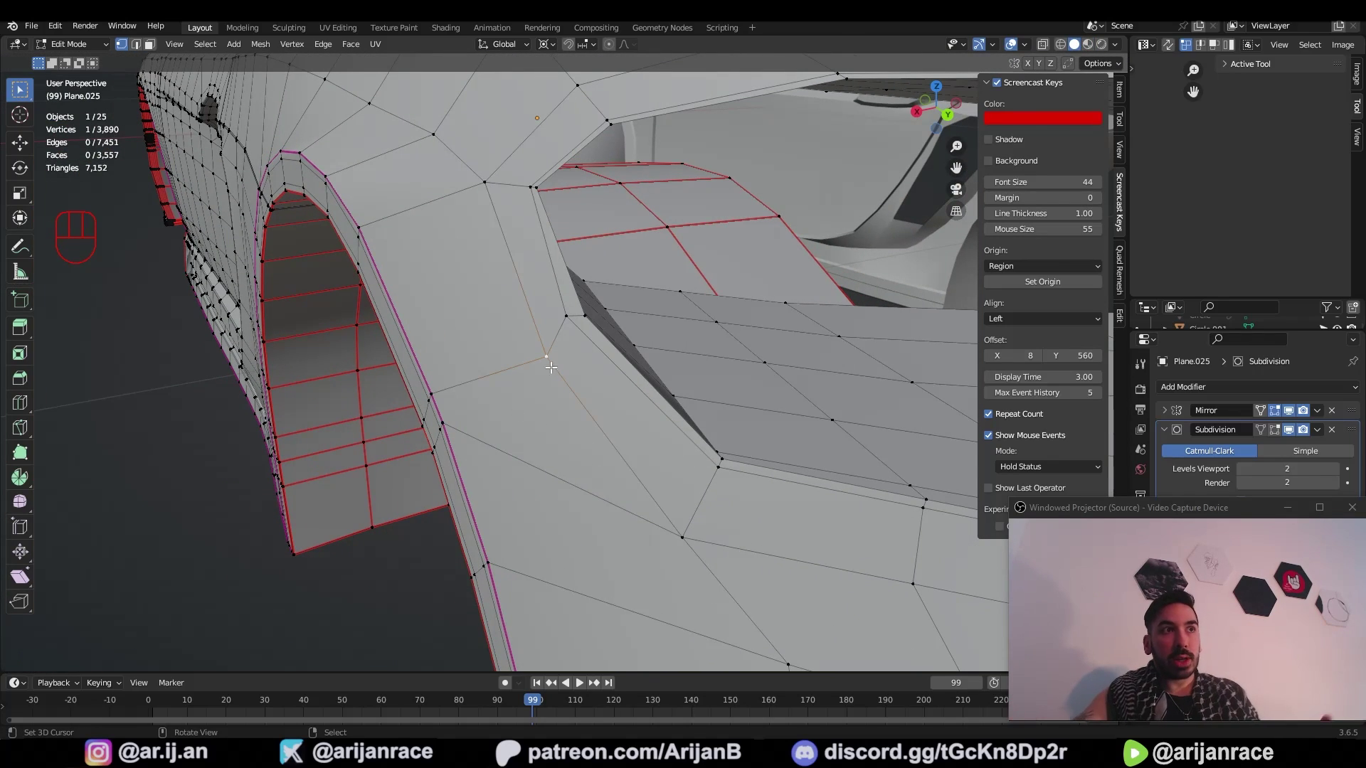
right_click(716, 359)
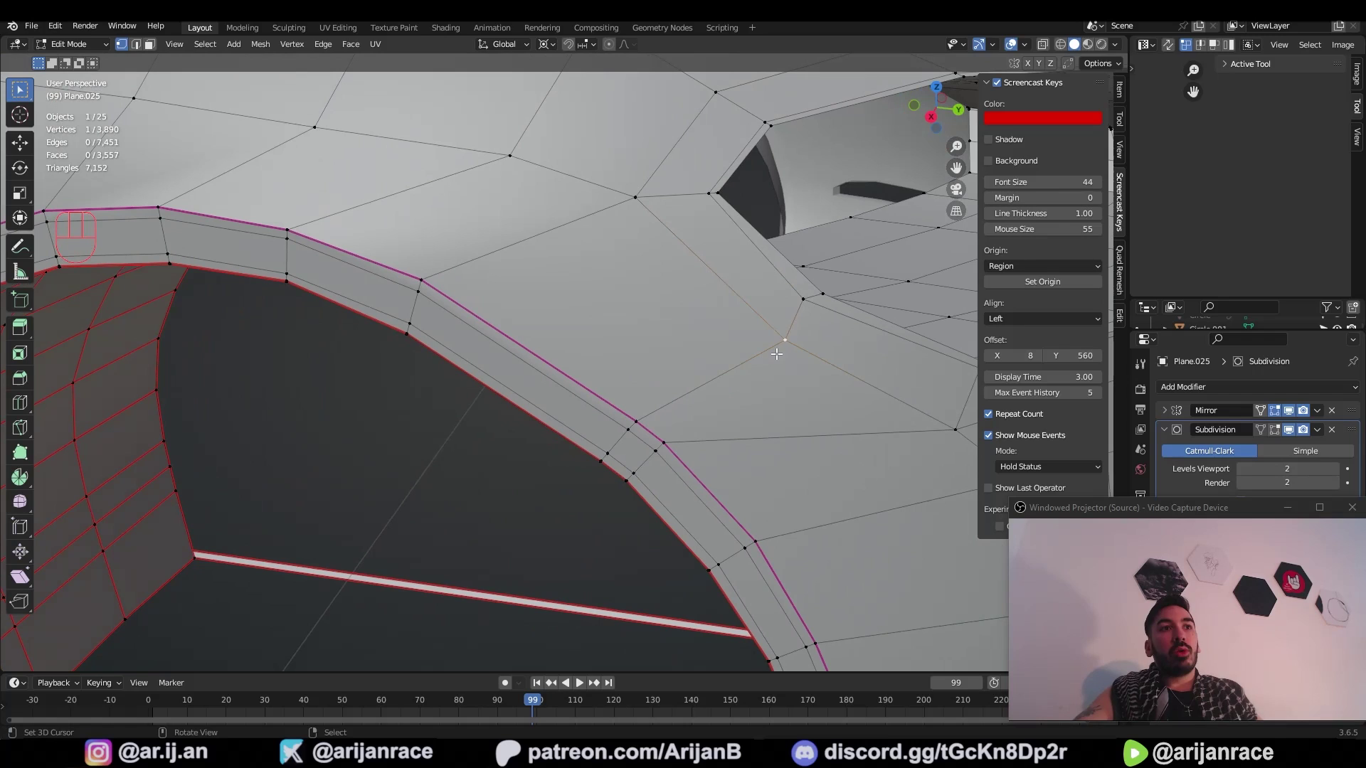
key("g")
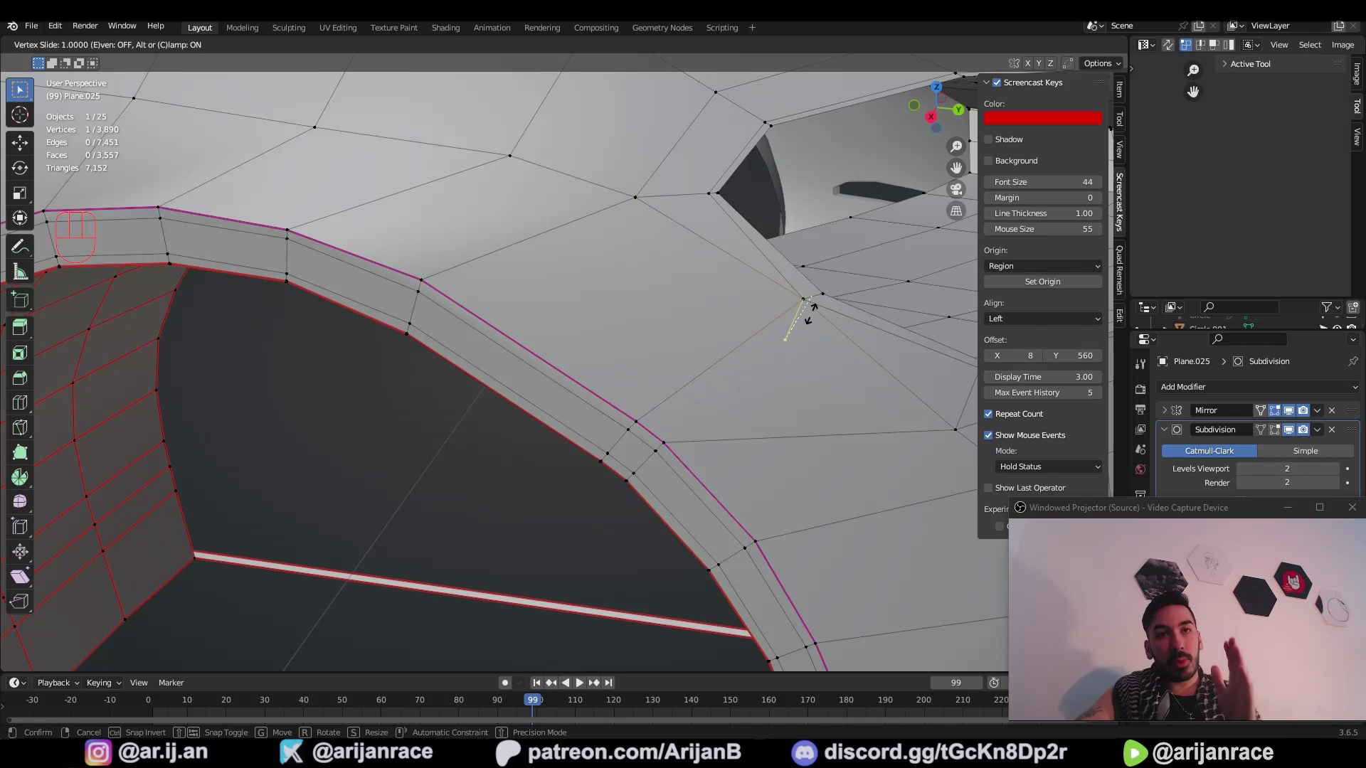
key("g")
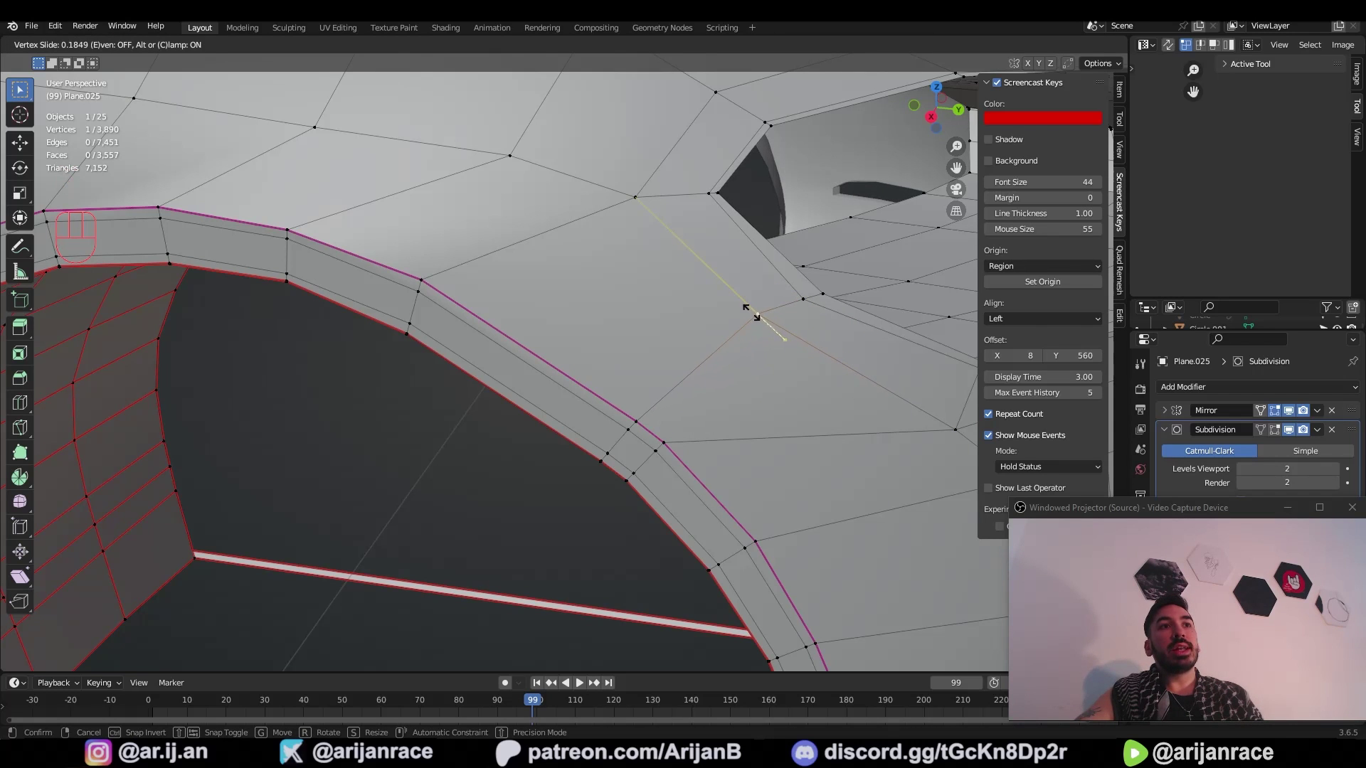
left_click(820, 293)
left_click_drag(807, 303, 650, 371)
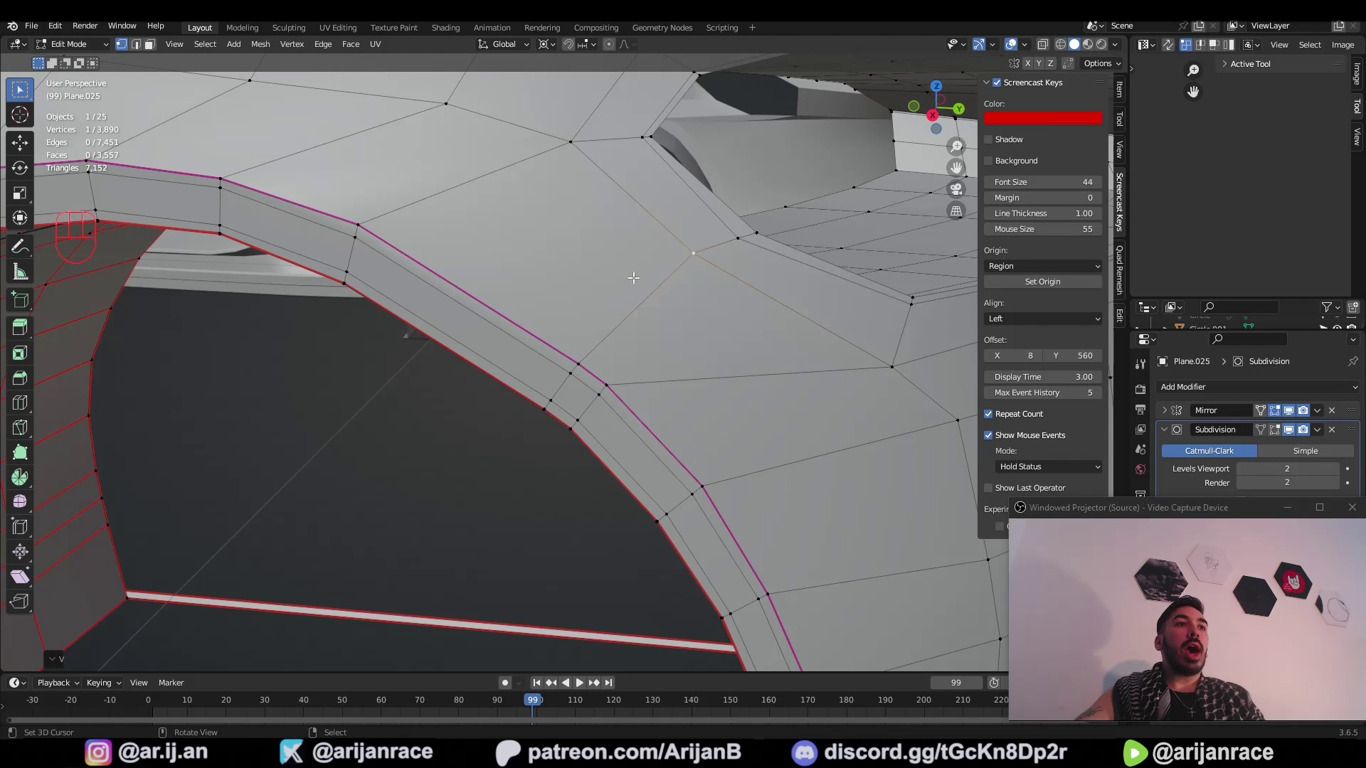
Step: Try further slides on the vertex, then undo the unwanted move
key("g")
key("g")
key("g")
key("g")
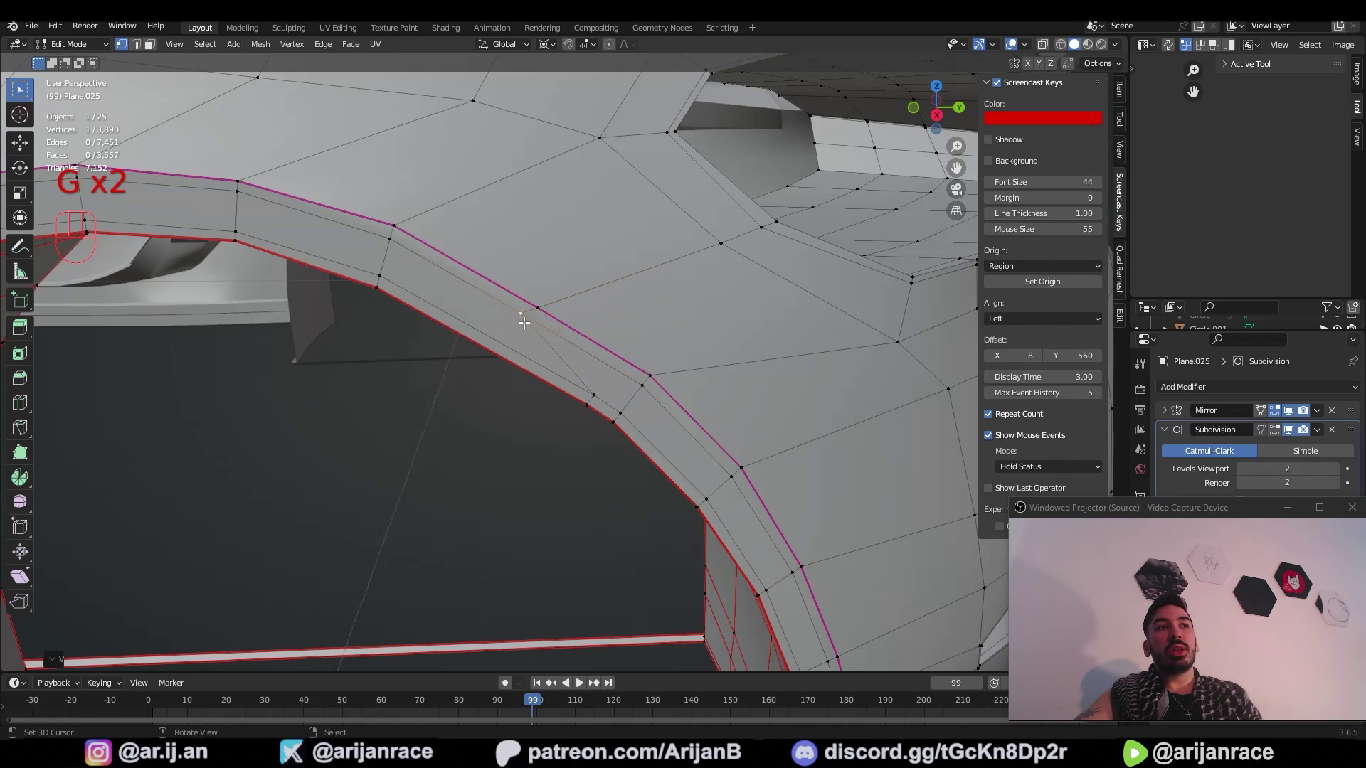
middle_click(559, 316)
key("g")
key("a")
key("a")
left_click_drag(572, 348, 609, 332)
left_click_drag(589, 306, 566, 275)
middle_click(575, 257)
key("ctrl+z")
Step: Select edges along the arch rim, undoing a misplaced adjustment
middle_click(663, 288)
right_click(507, 347)
right_click(542, 339)
left_click_drag(643, 314, 660, 299)
left_click_drag(523, 349, 547, 349)
key("ctrl+z")
right_click(511, 345)
Step: Edge-slide the selected rim edges so they flow more evenly across the fender
key("g")
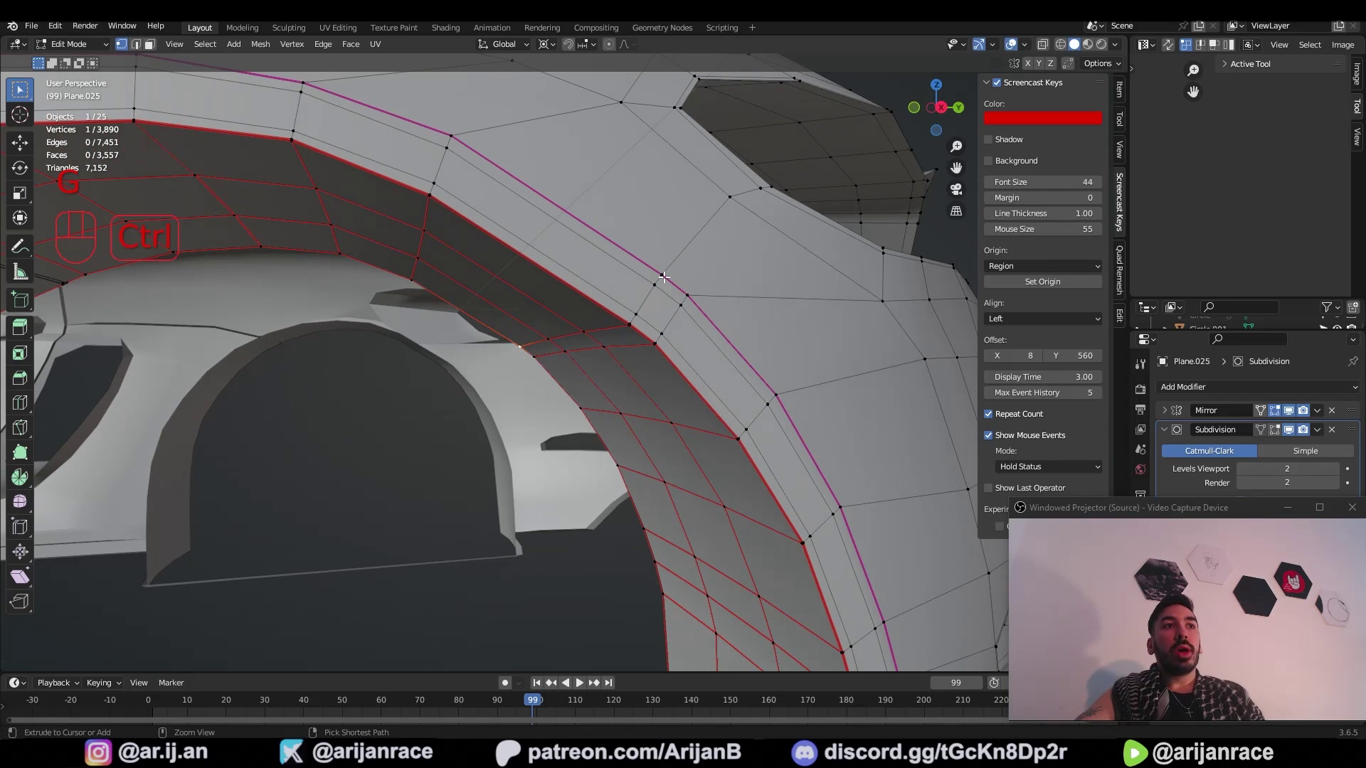
right_click(666, 267)
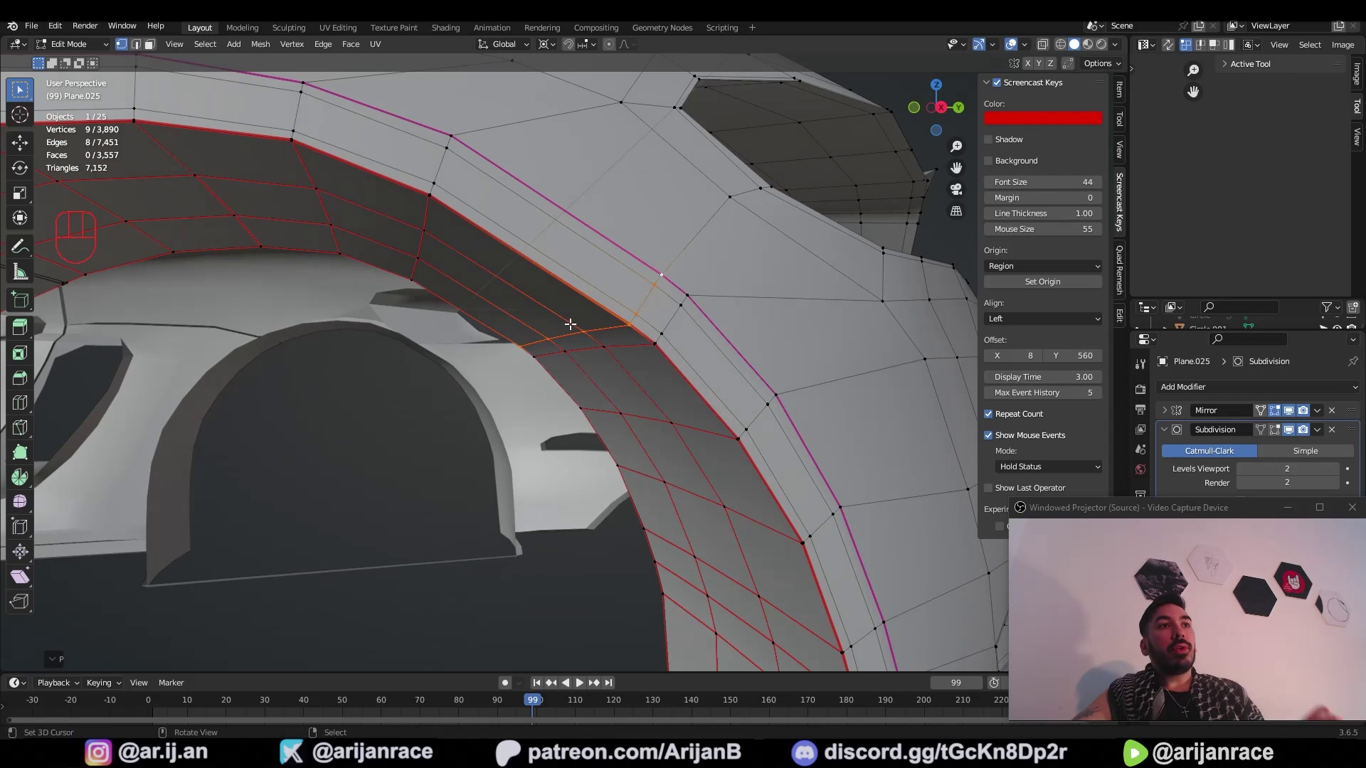
left_click_drag(592, 349, 615, 332)
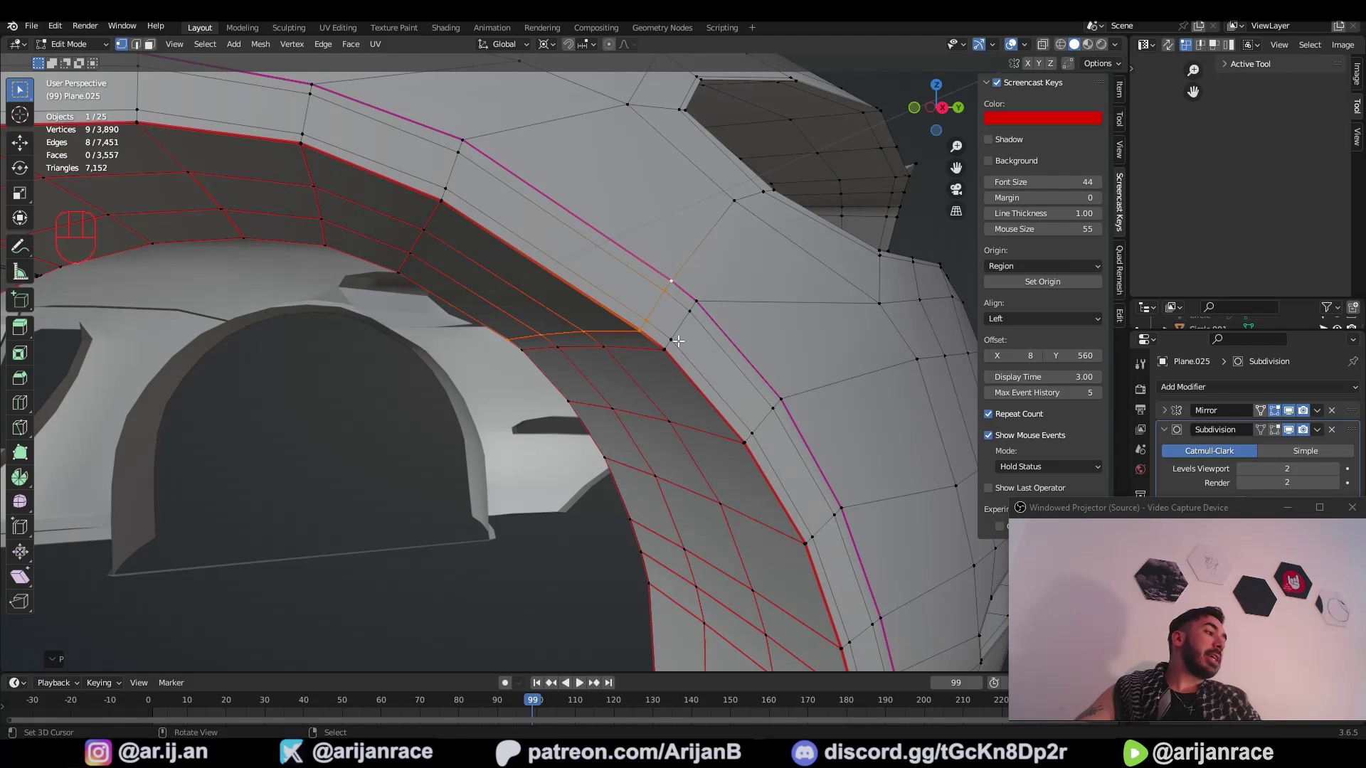
key("g")
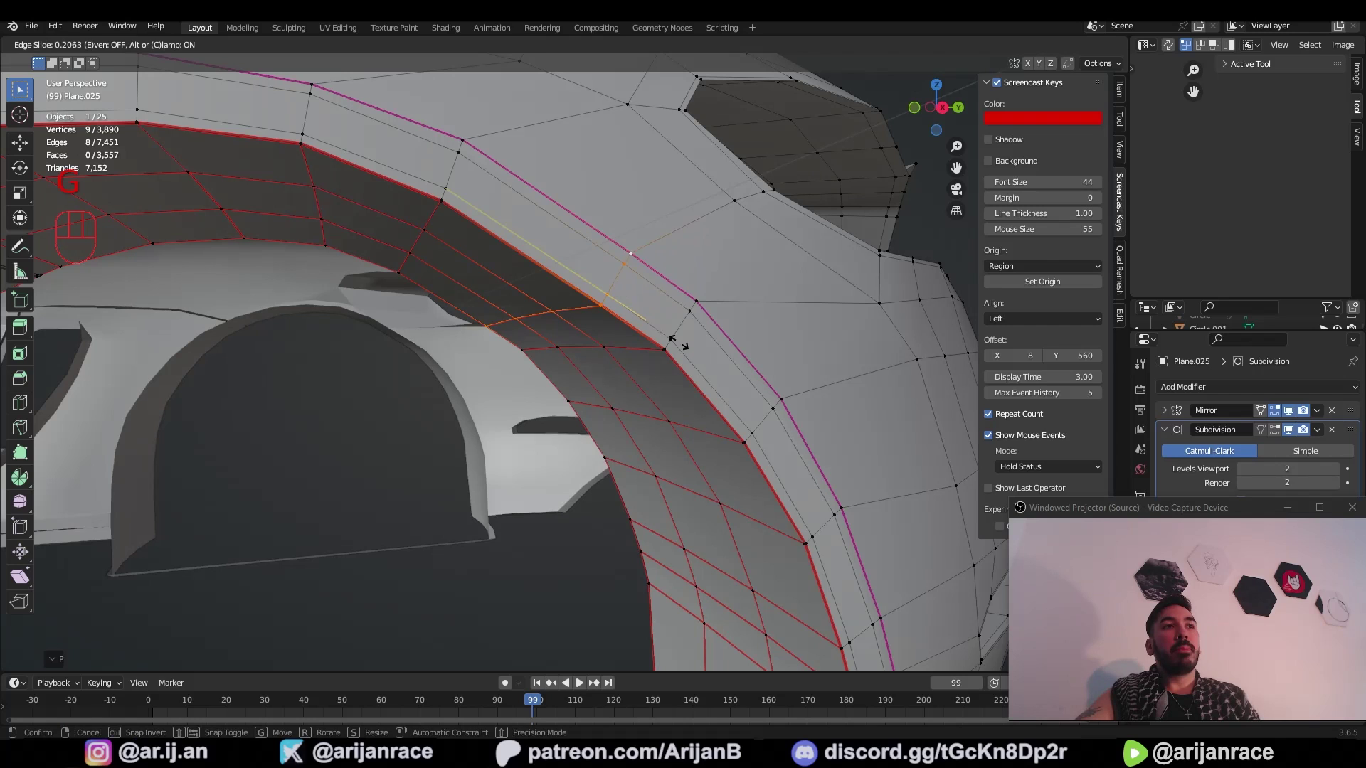
key("g")
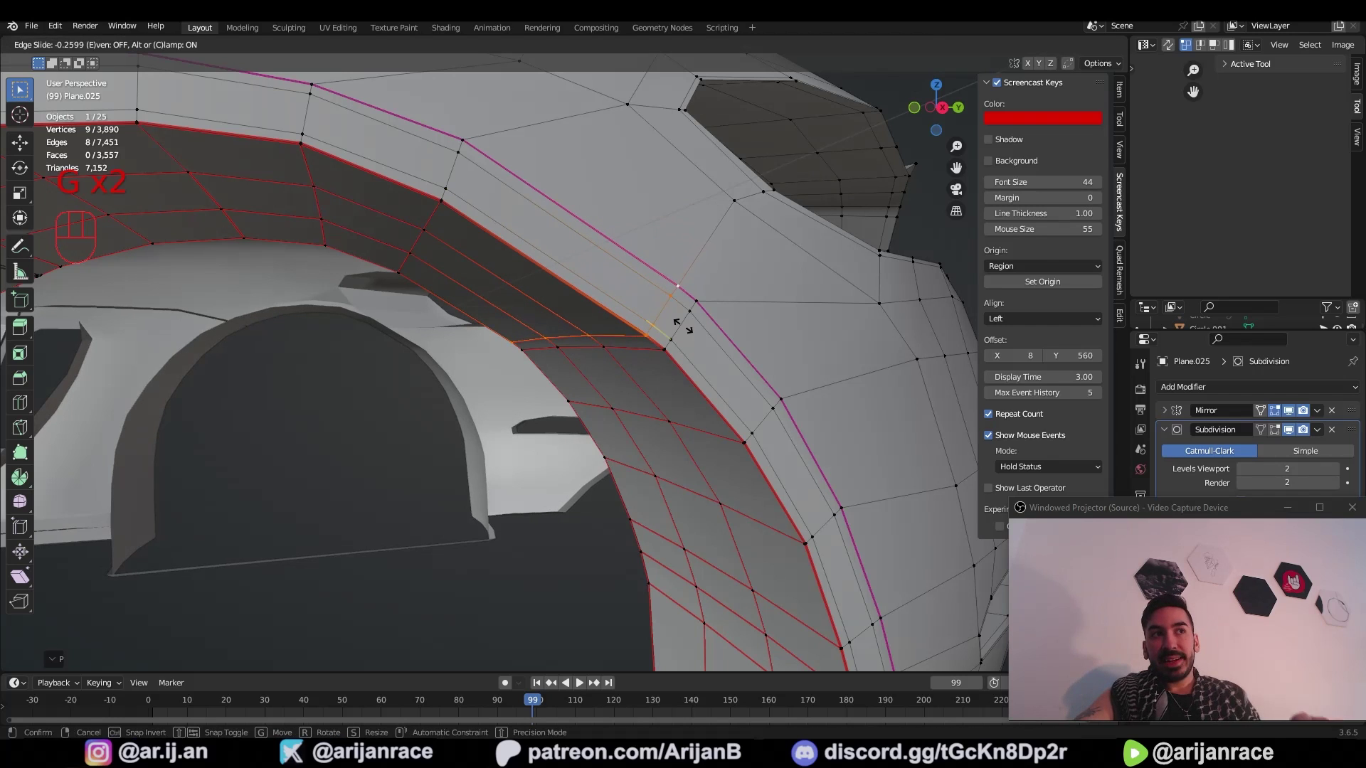
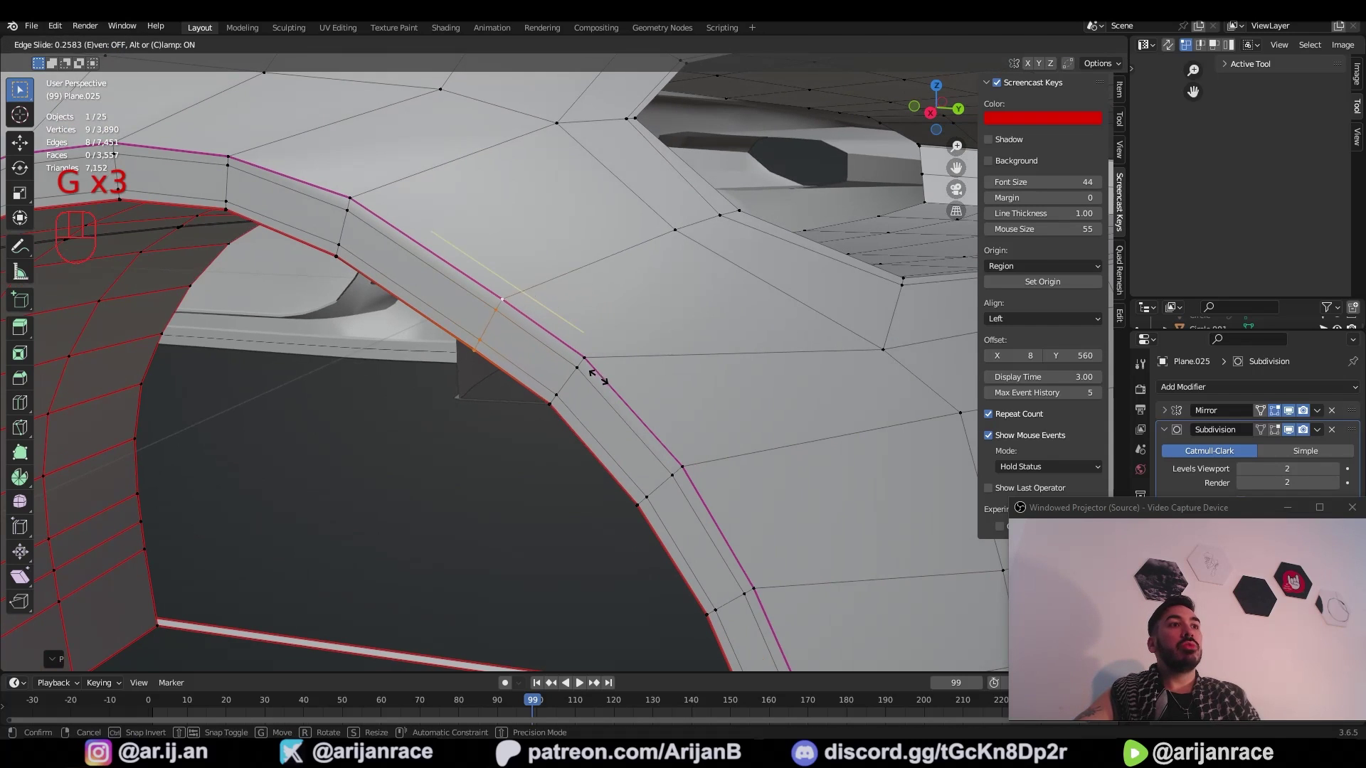
key("g")
key("g")
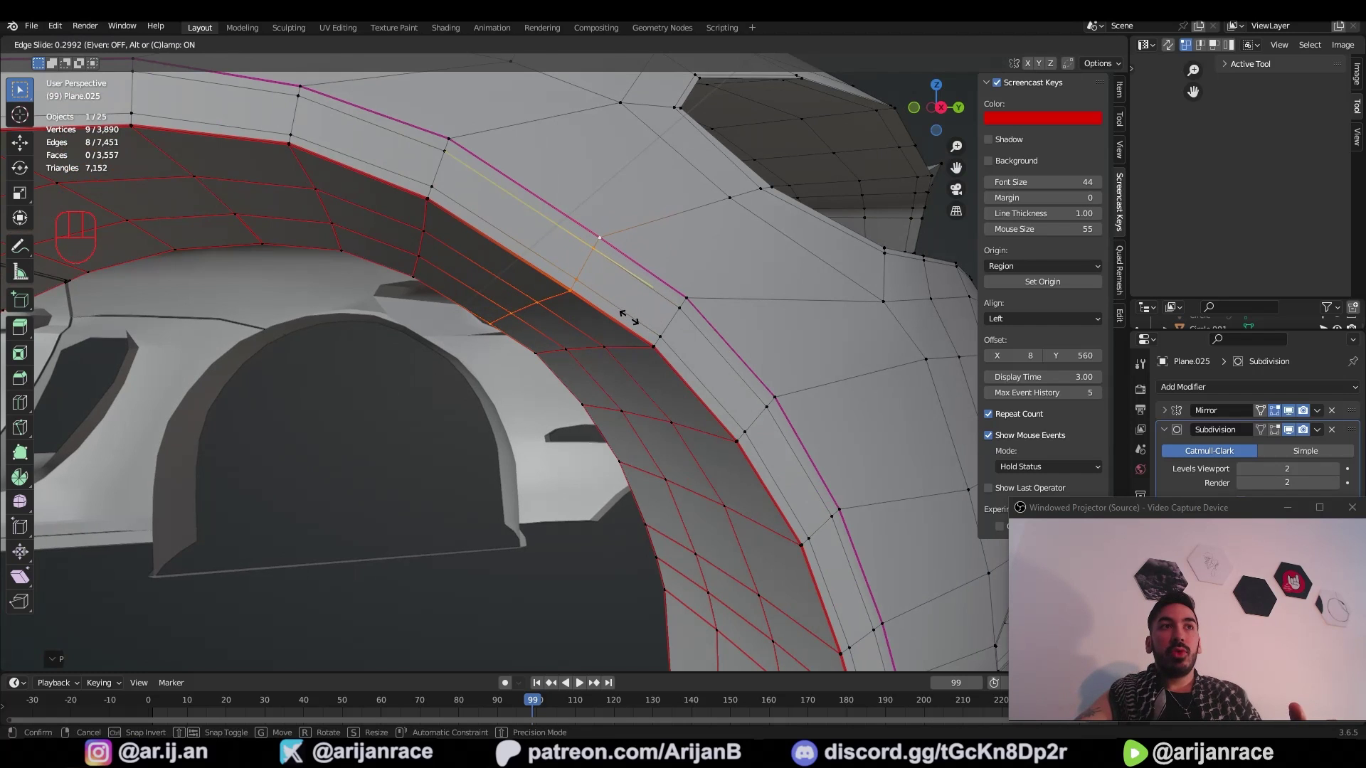
Step: Orbit around the wheel arch to check the resulting edge flow
left_click_drag(688, 296, 626, 322)
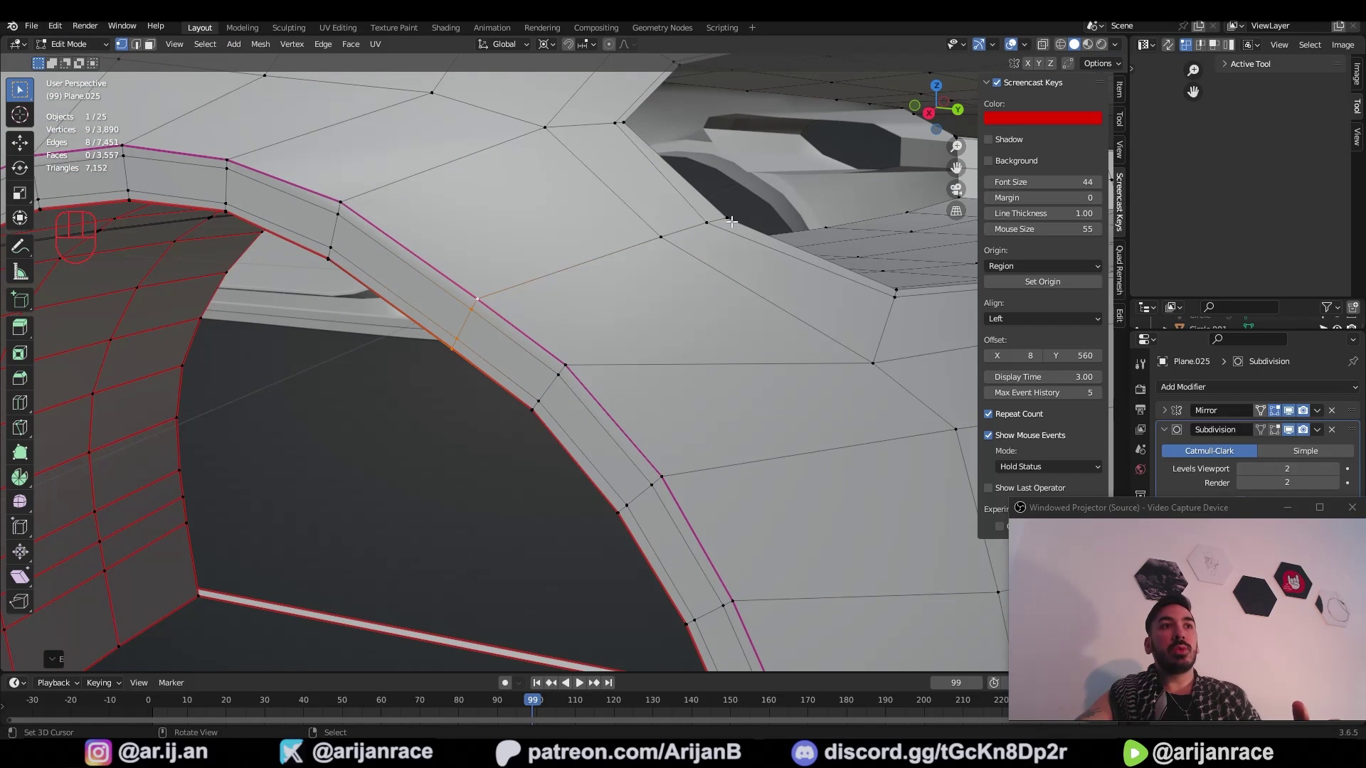
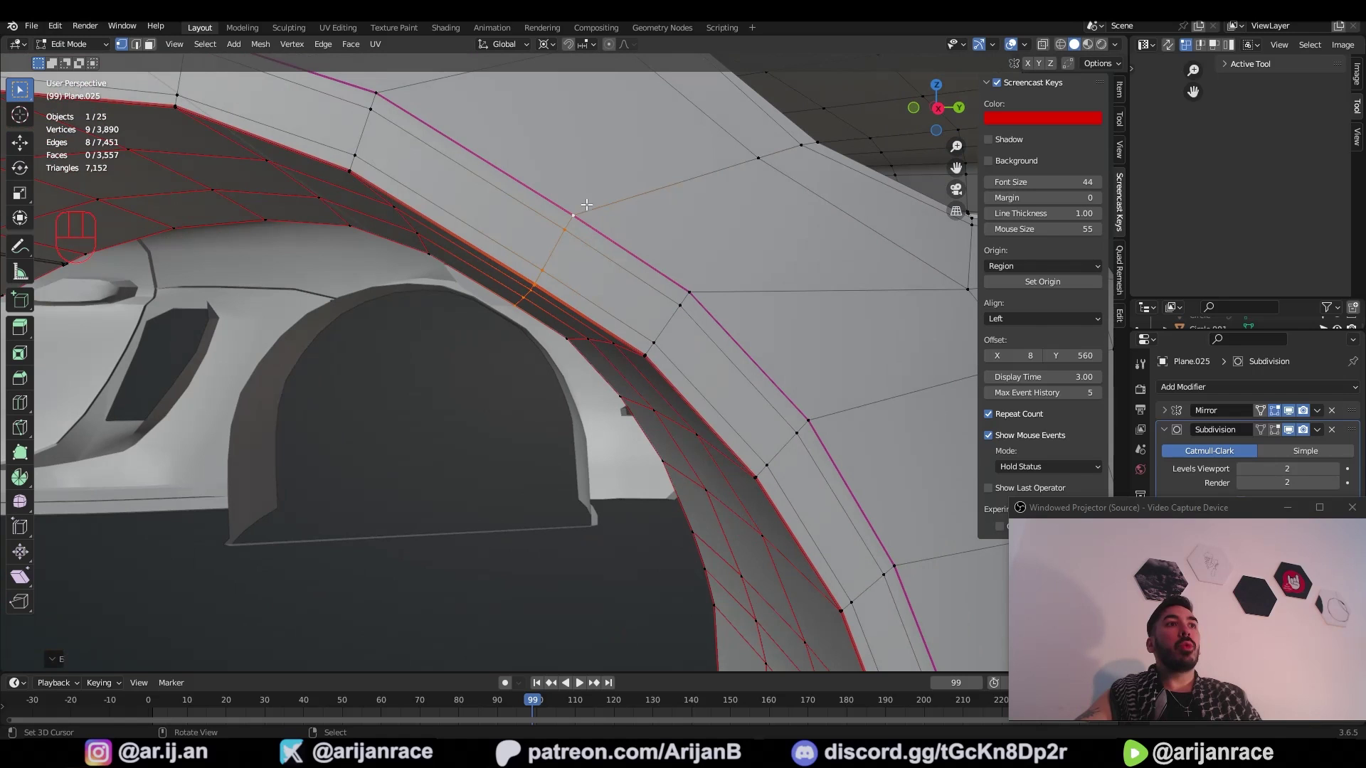
left_click_drag(718, 231, 670, 270)
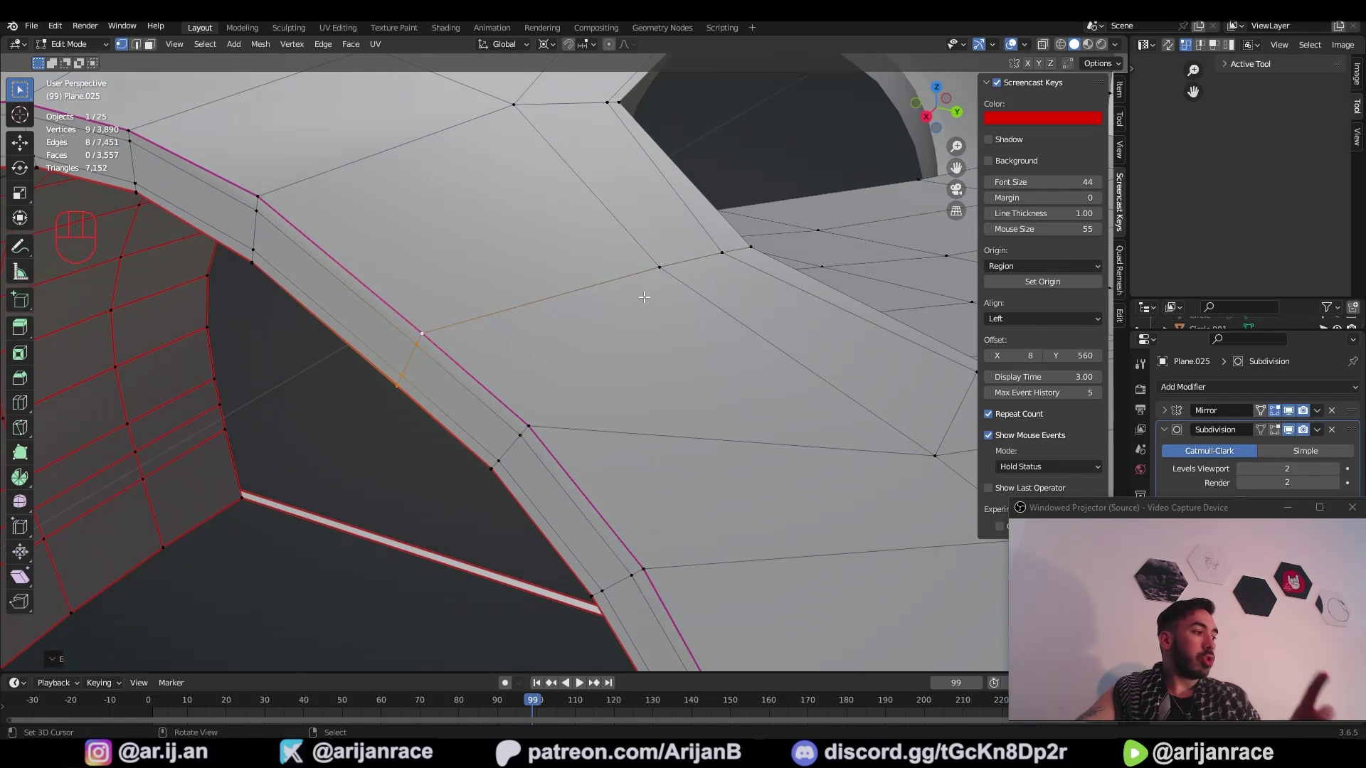
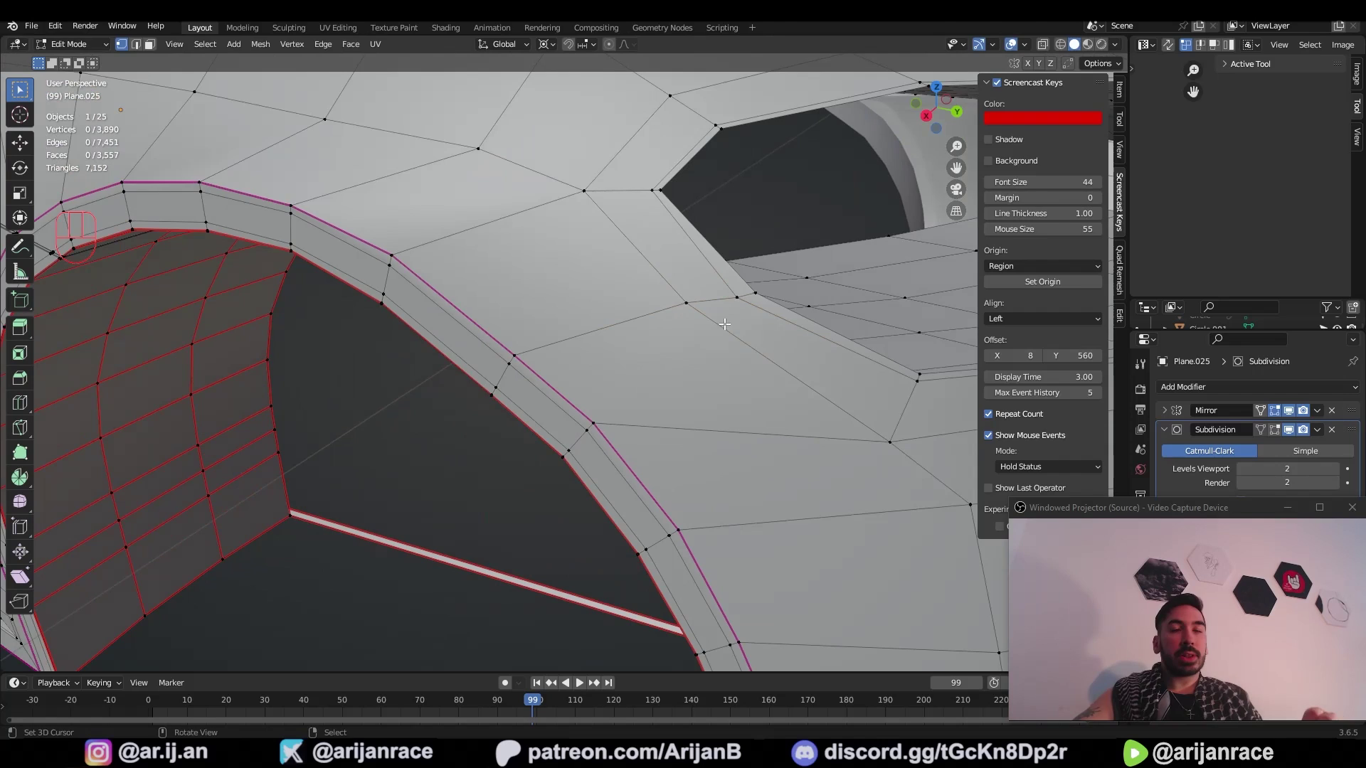
left_click_drag(738, 339, 724, 318)
Step: Undo the last slide and select a vertex on the edge path crossing the fender
key("ctrl+z")
key("g")
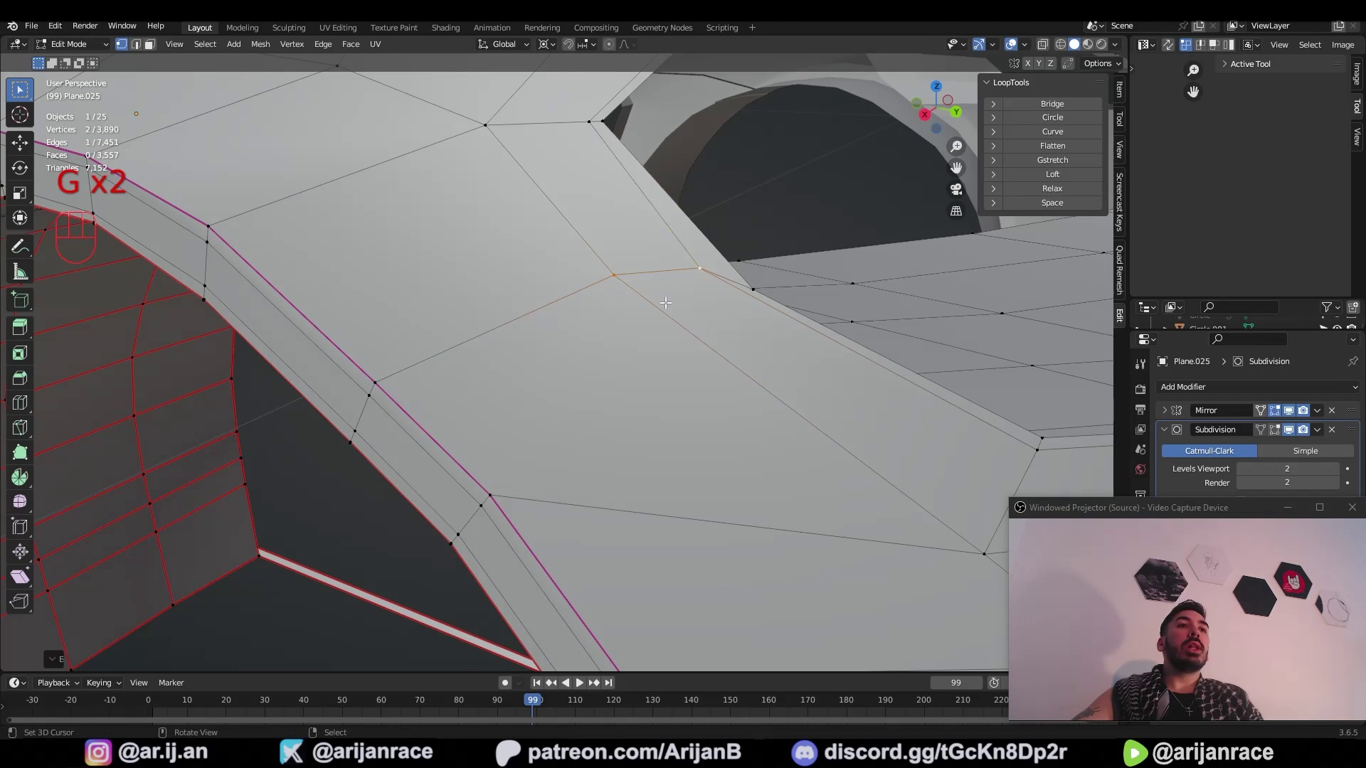
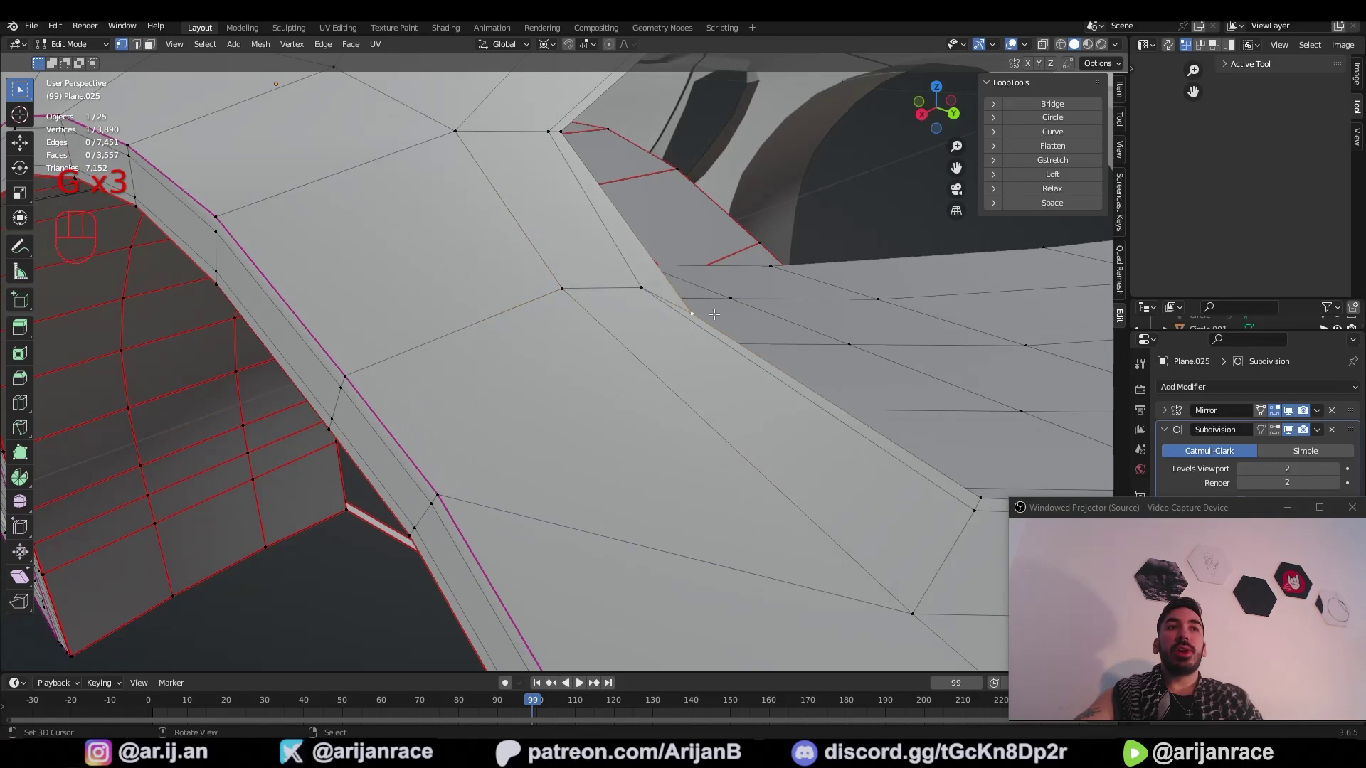
key("a")
right_click(348, 376)
middle_click(366, 375)
key("j")
left_click_drag(431, 386, 593, 333)
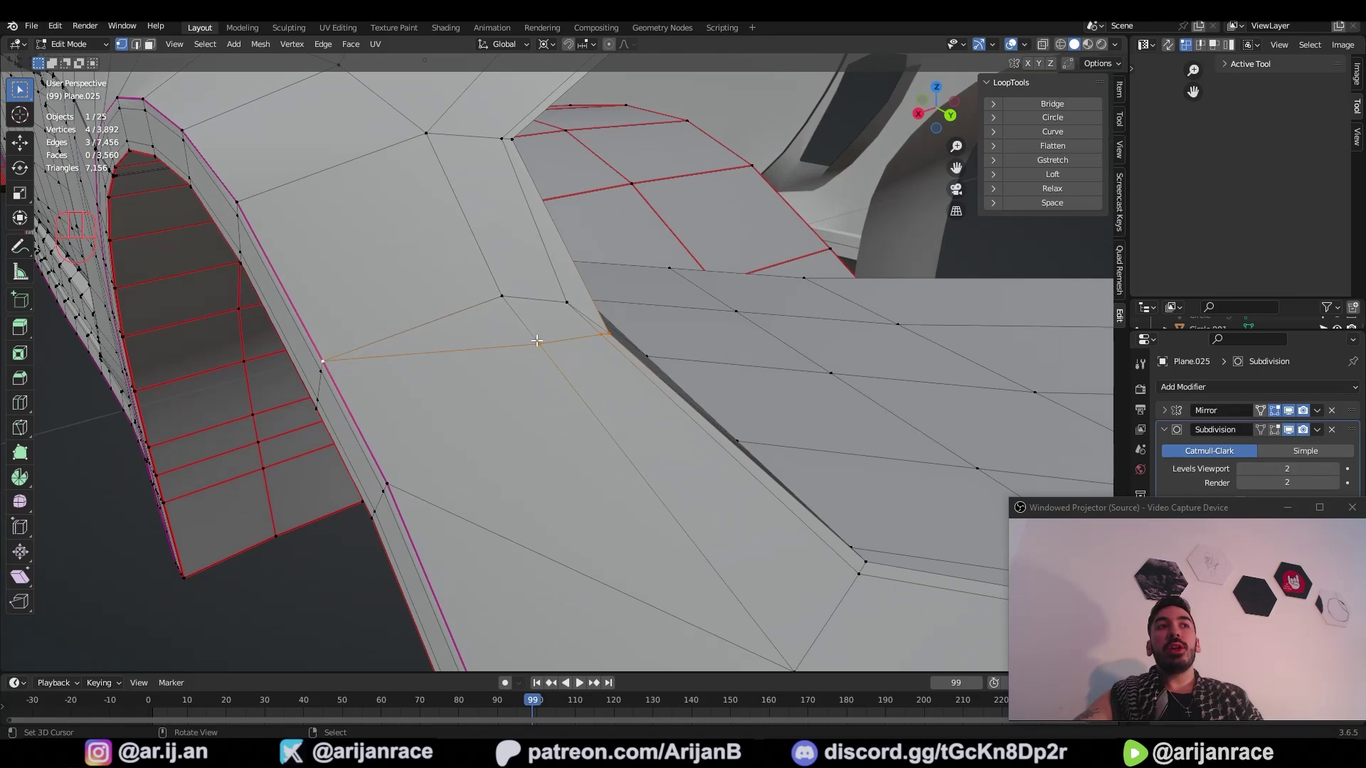
left_click_drag(458, 343, 619, 261)
middle_click(612, 266)
left_click_drag(556, 263, 623, 255)
Step: Move the vertex where the edge meets the panel corner to straighten the path
right_click(653, 258)
key("g")
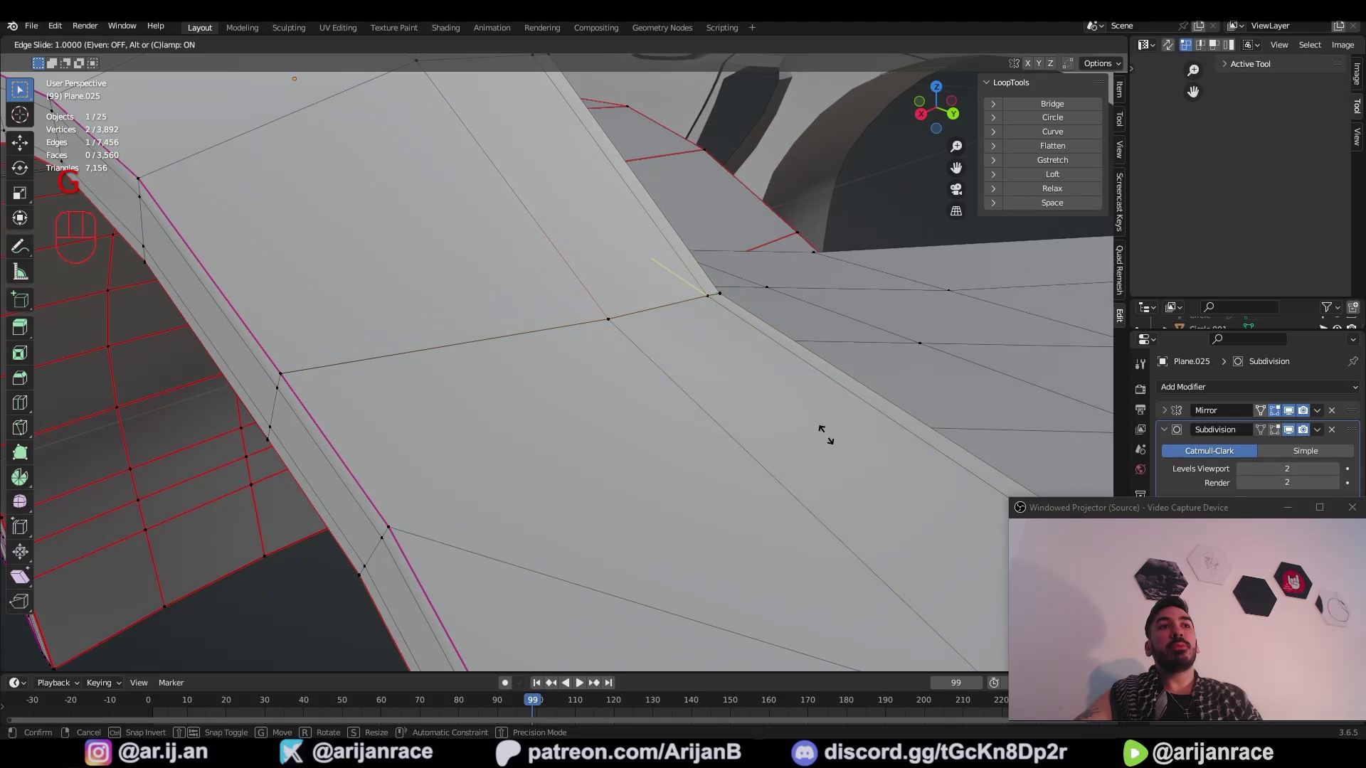
key("g")
key("a")
key("z")
key("z")
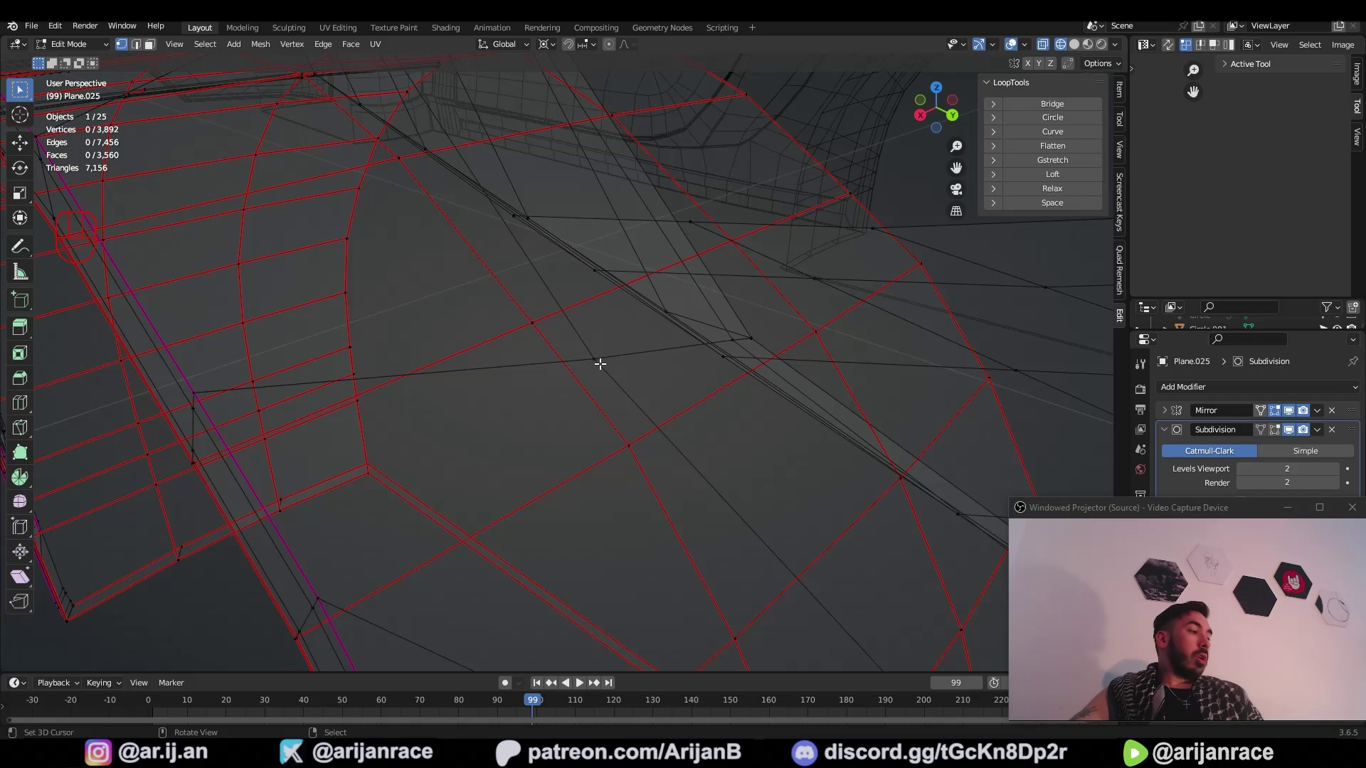
Step: Circle-select the edges crossing the fender in X-ray and slide a vertex to even the path
key("c")
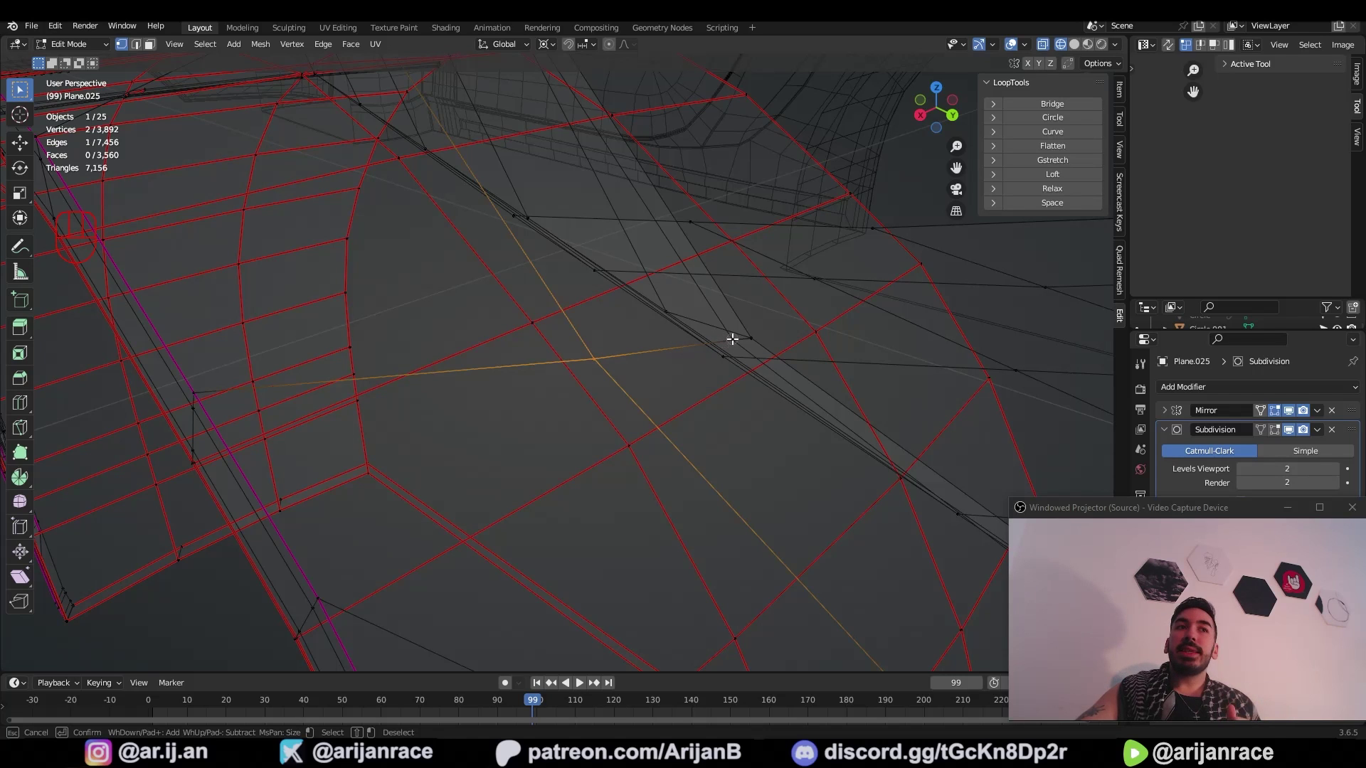
key("g")
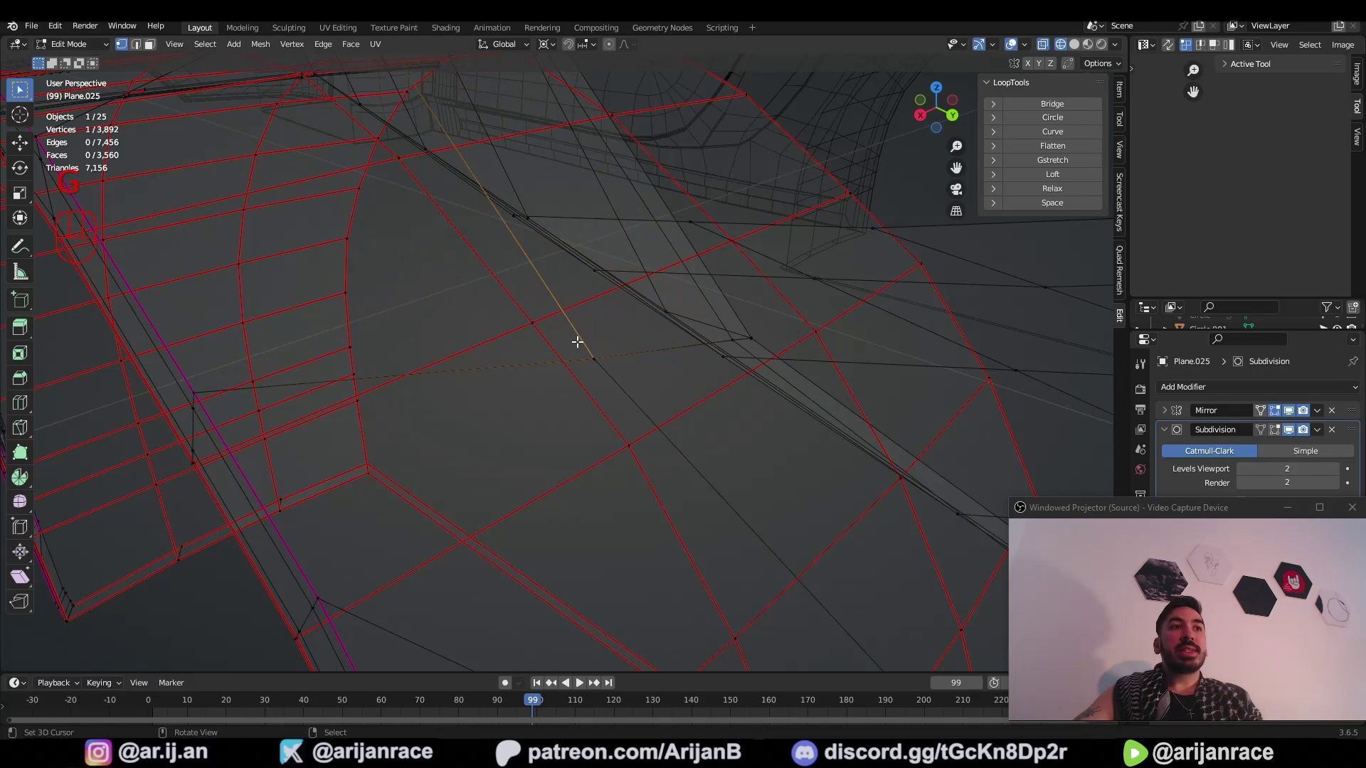
right_click(599, 364)
key("z")
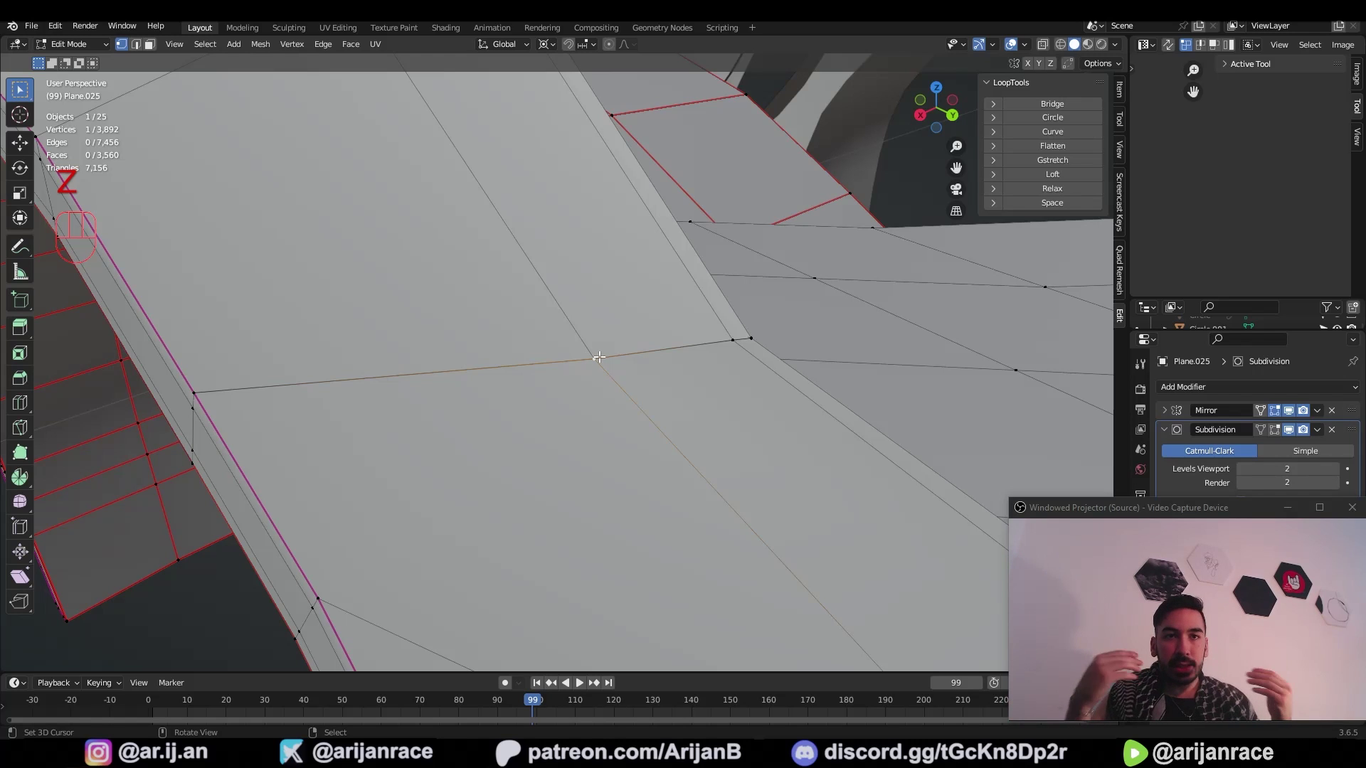
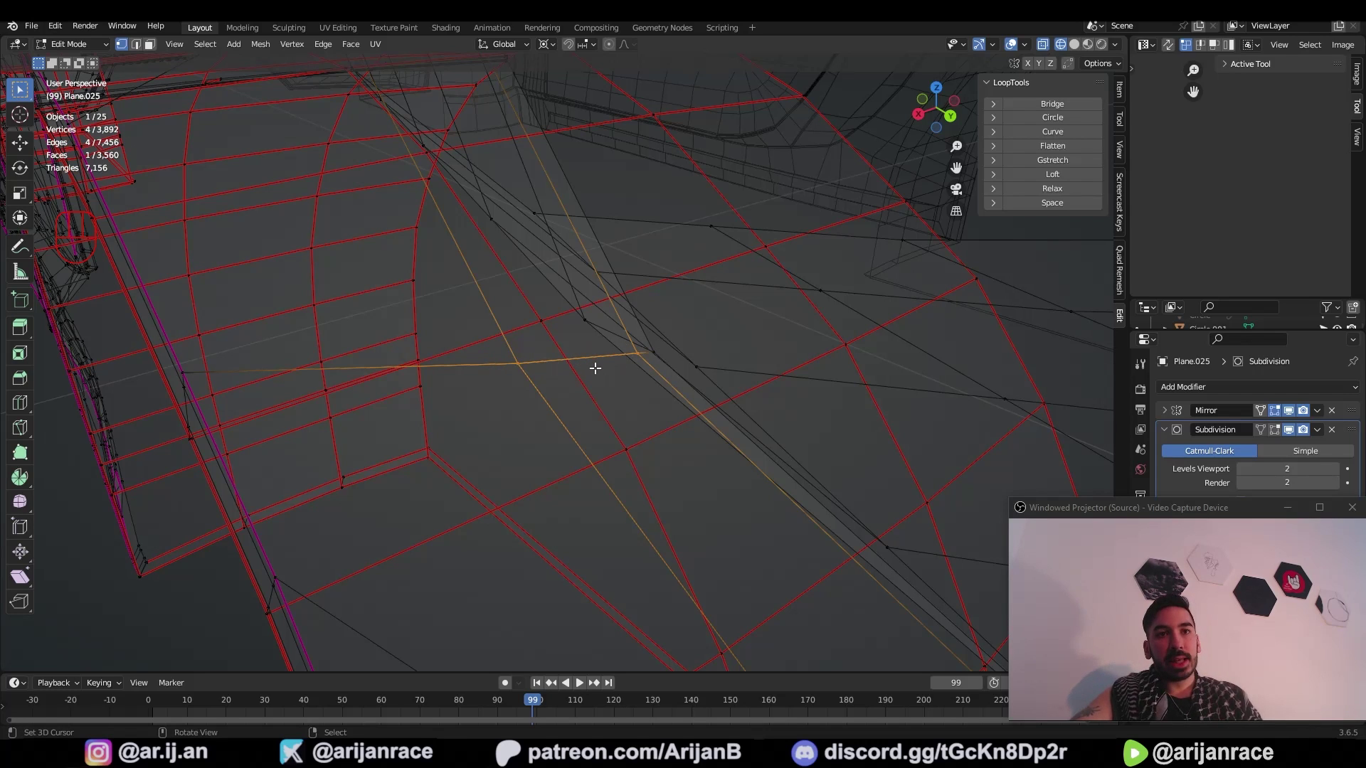
key("m")
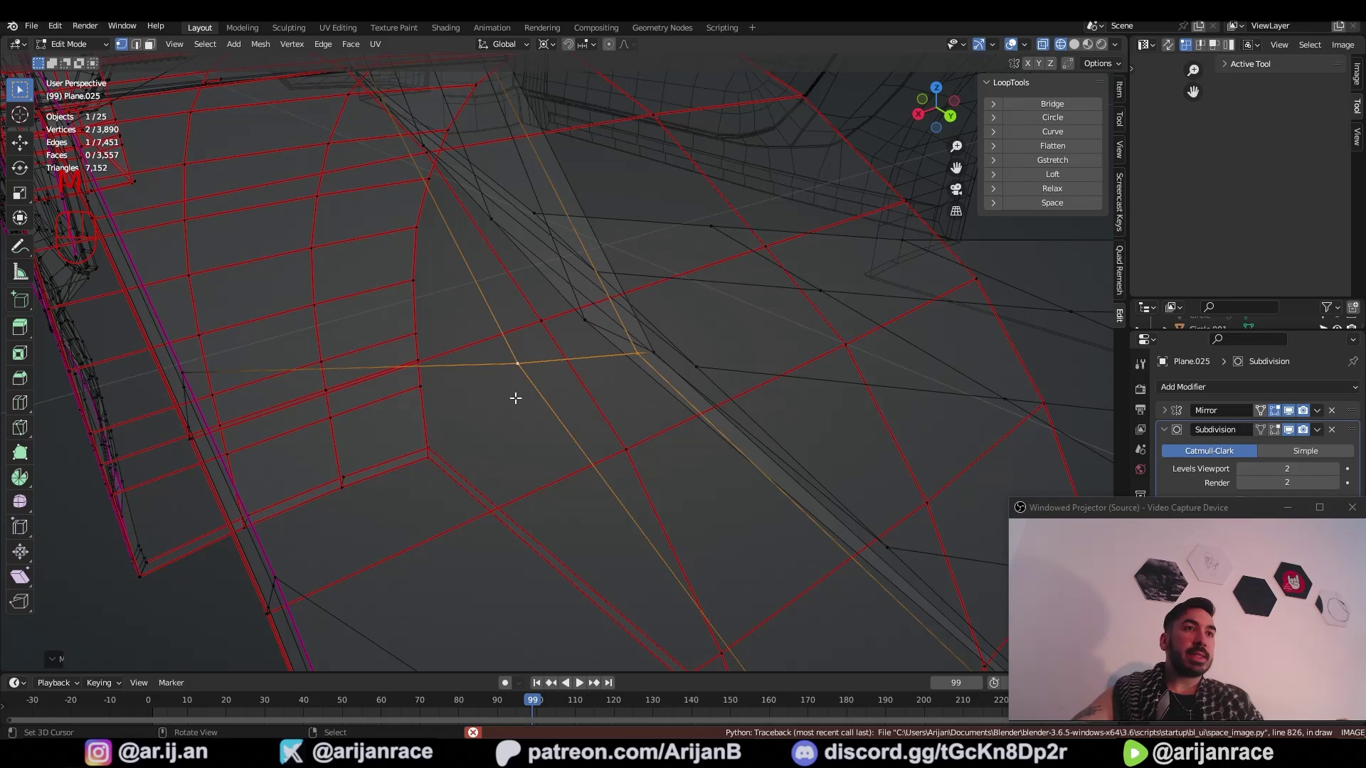
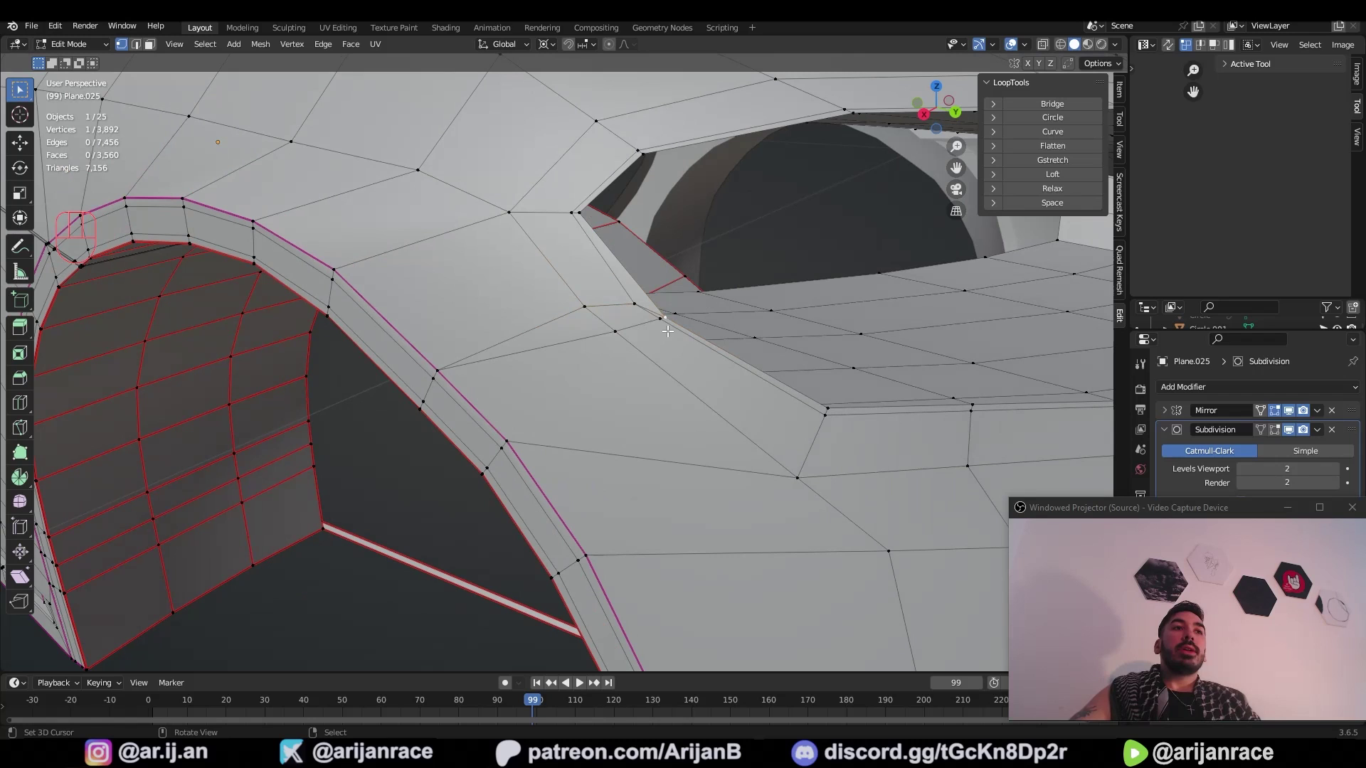
Step: Undo the last change and frame the fender face above the arch opening
right_click(602, 341)
key("ctrl+z")
middle_click(723, 333)
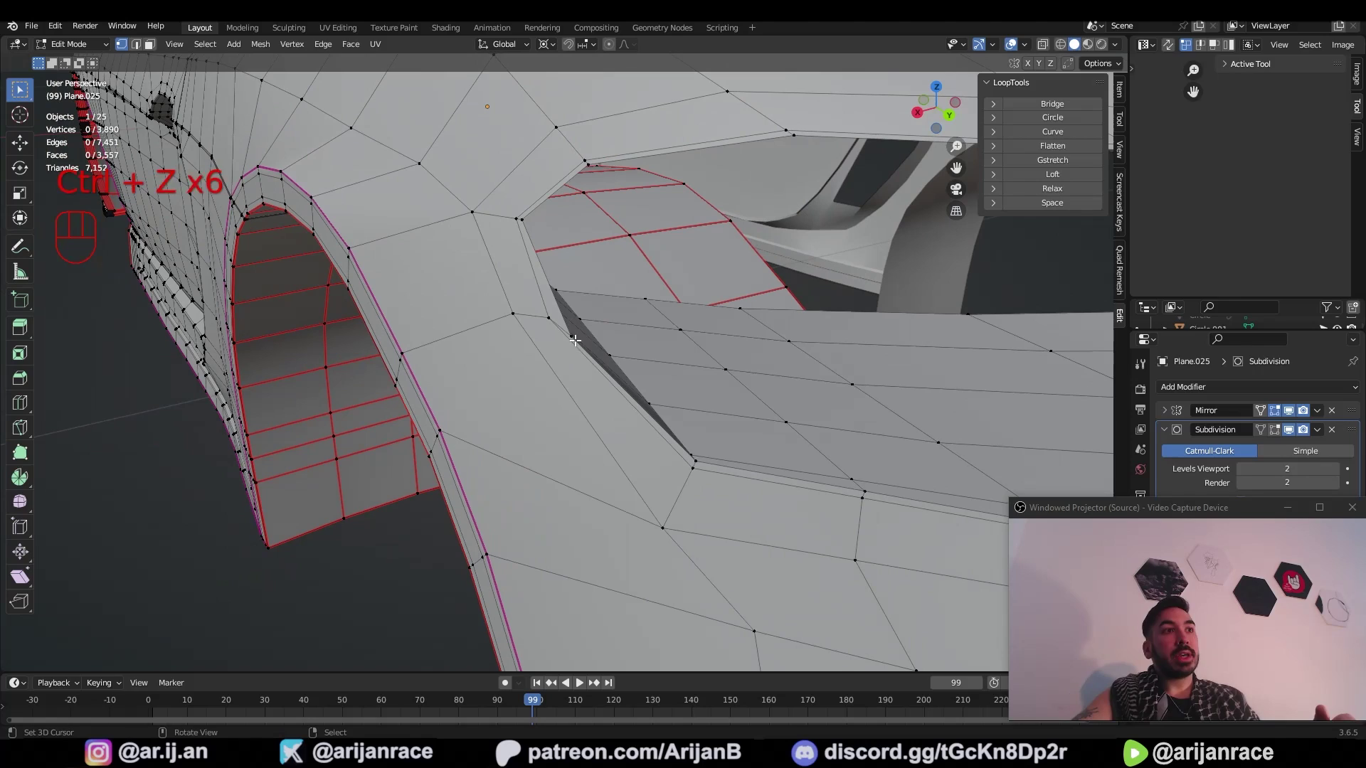
left_click(598, 340)
middle_click(603, 343)
left_click_drag(513, 362, 574, 371)
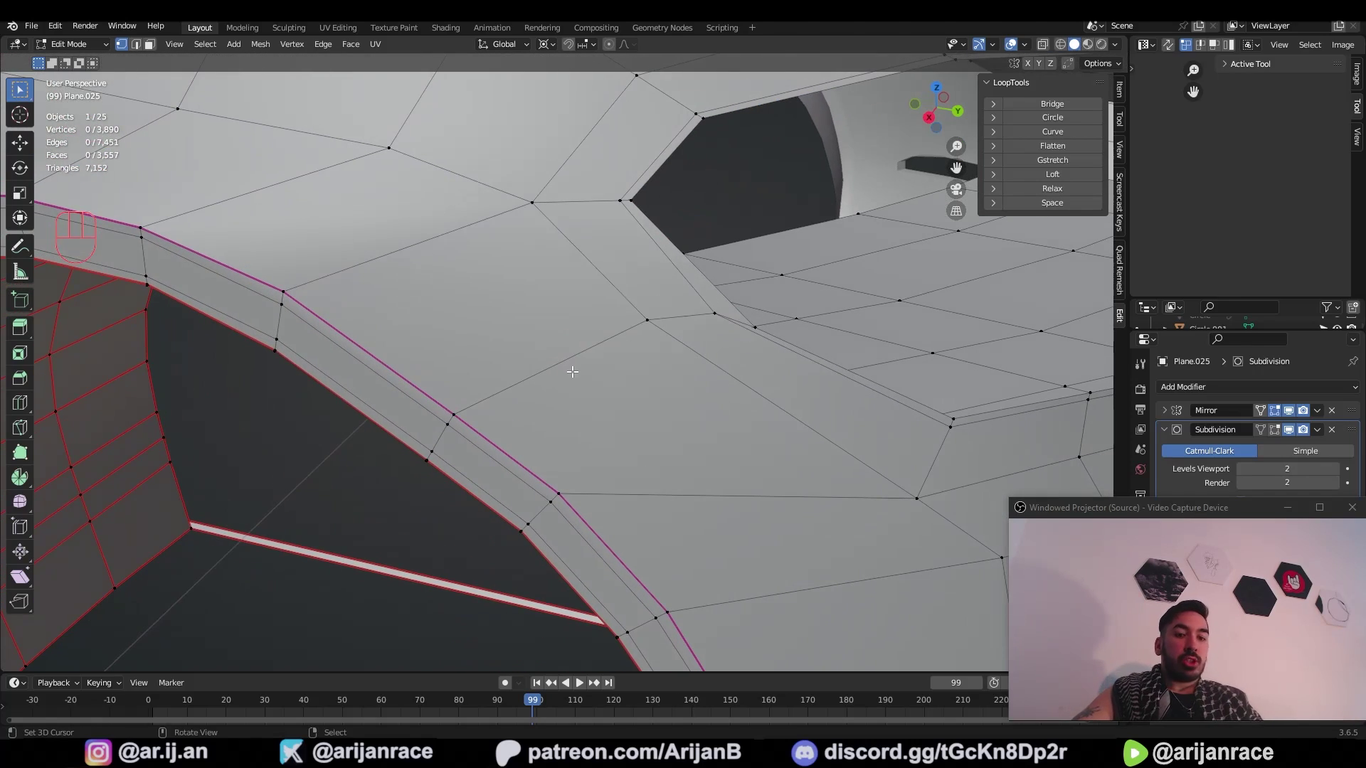
Step: Knife-cut a diagonal edge from the arch loop vertex to the inner vertex
key("k")
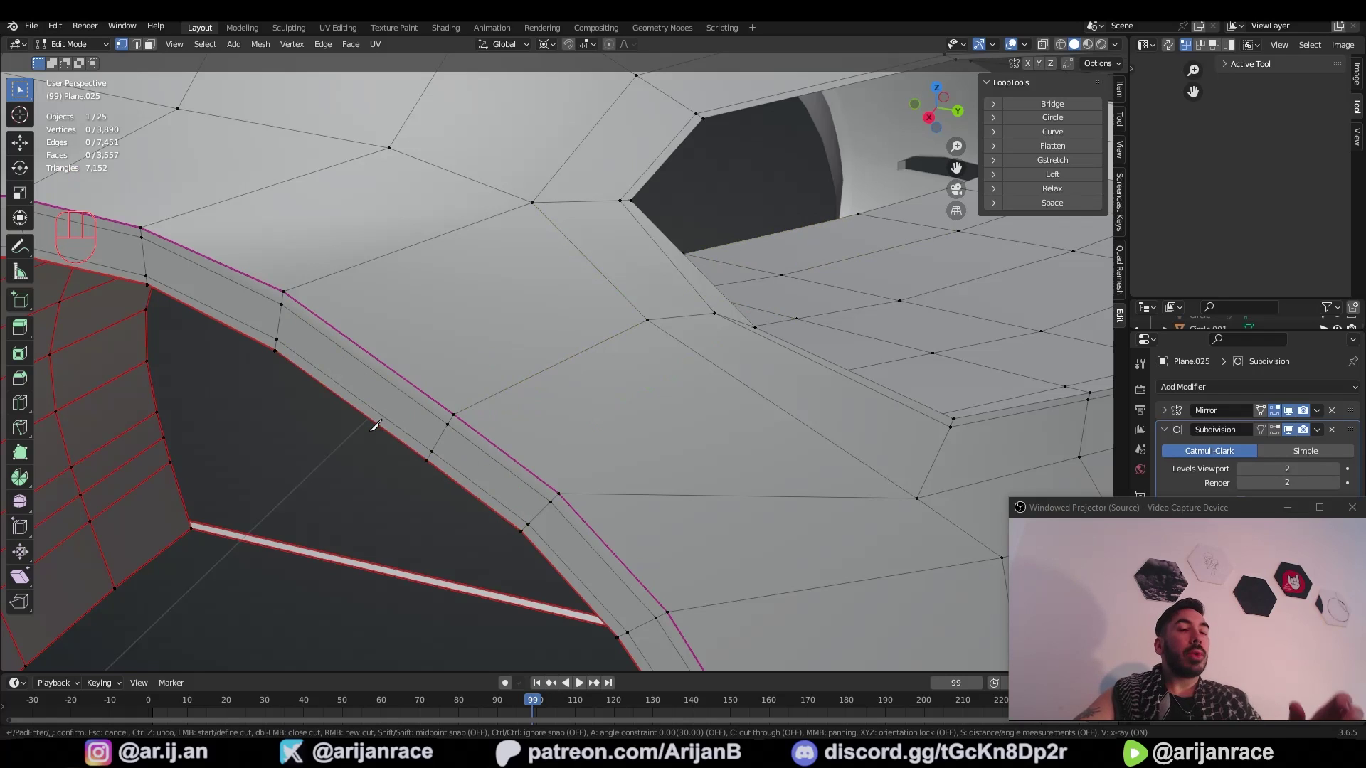
key("k")
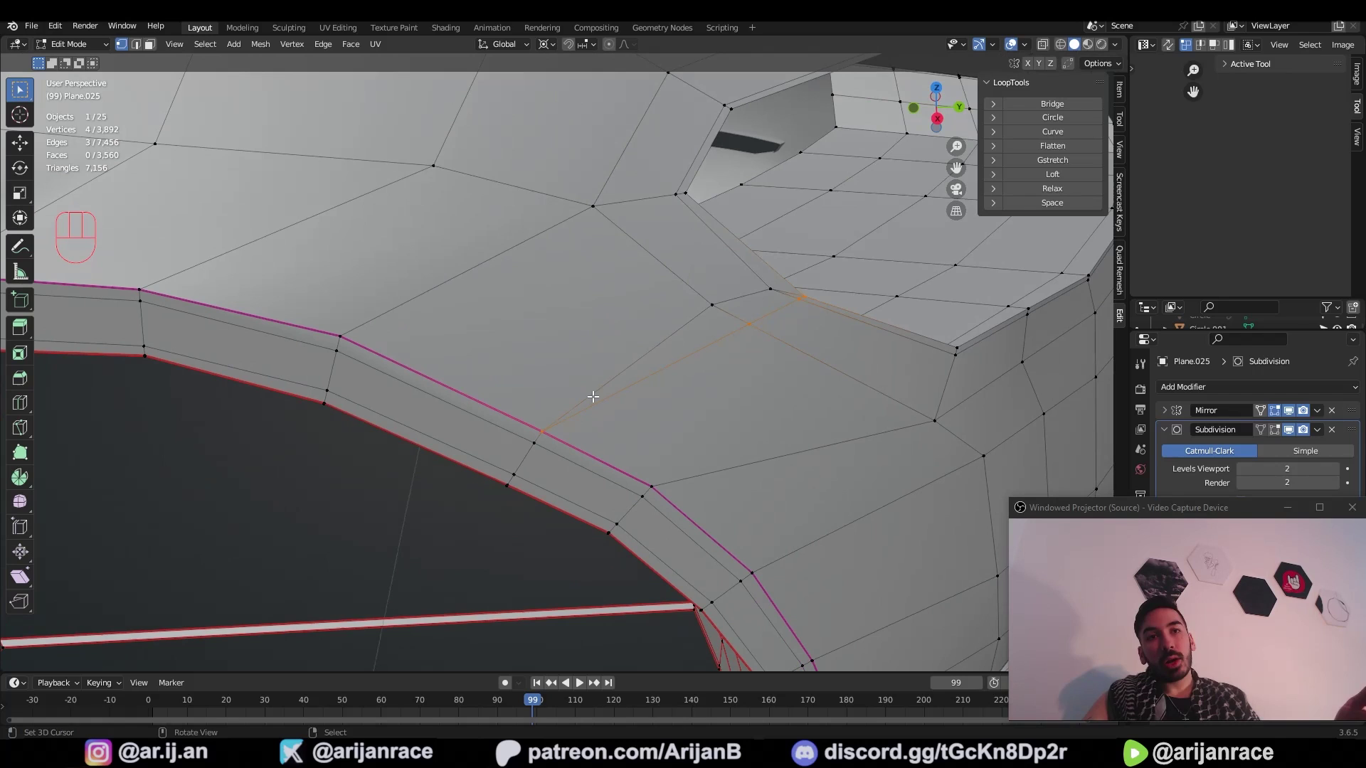
Step: Slide the new vertex along its edge and orbit around the fender to check the flow
key("g")
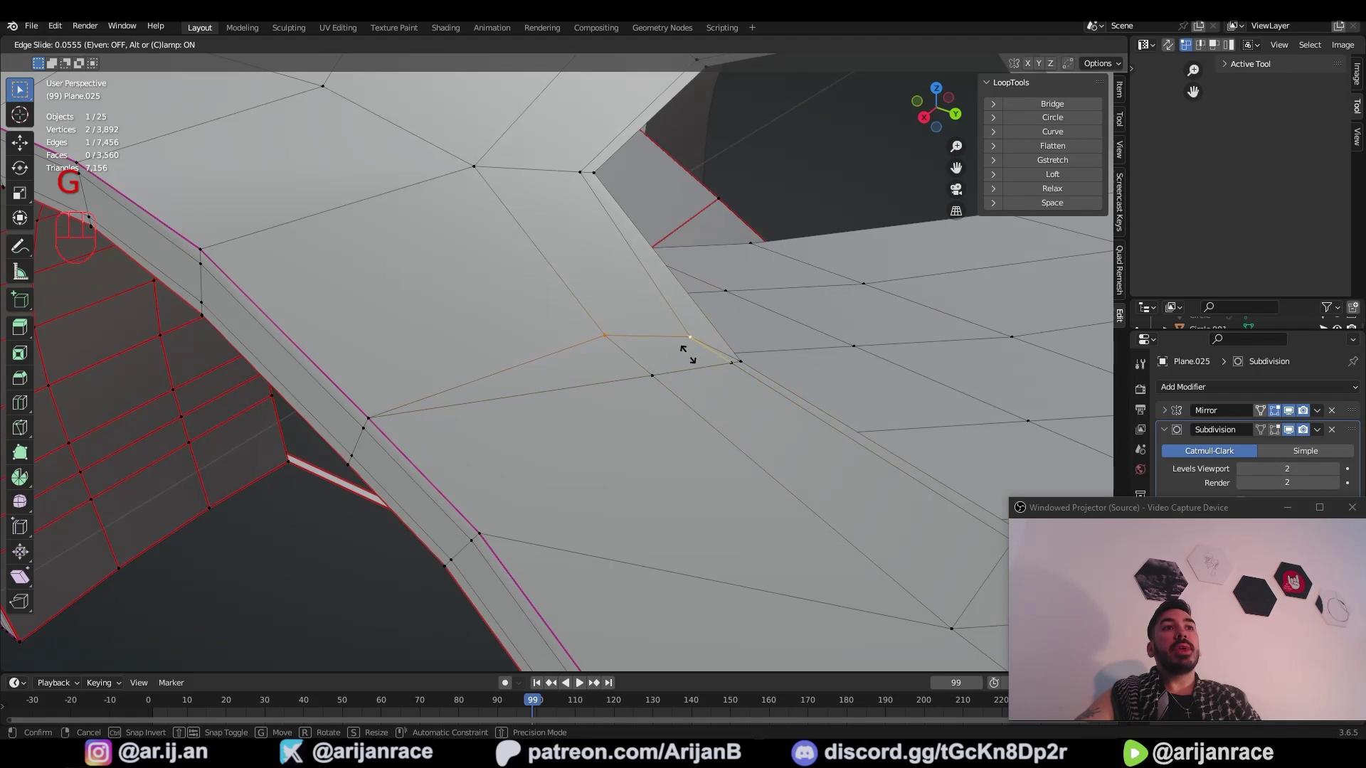
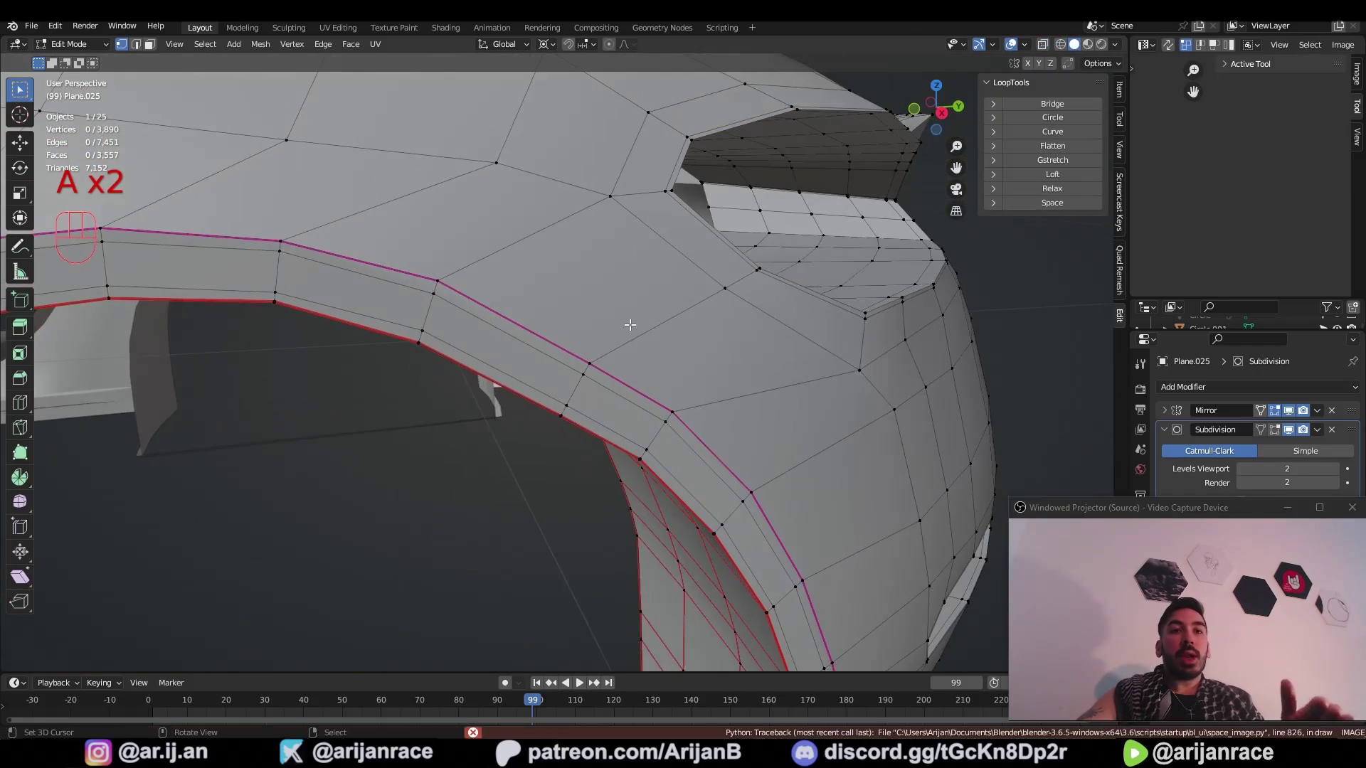
left_click_drag(587, 312, 616, 294)
middle_click(701, 274)
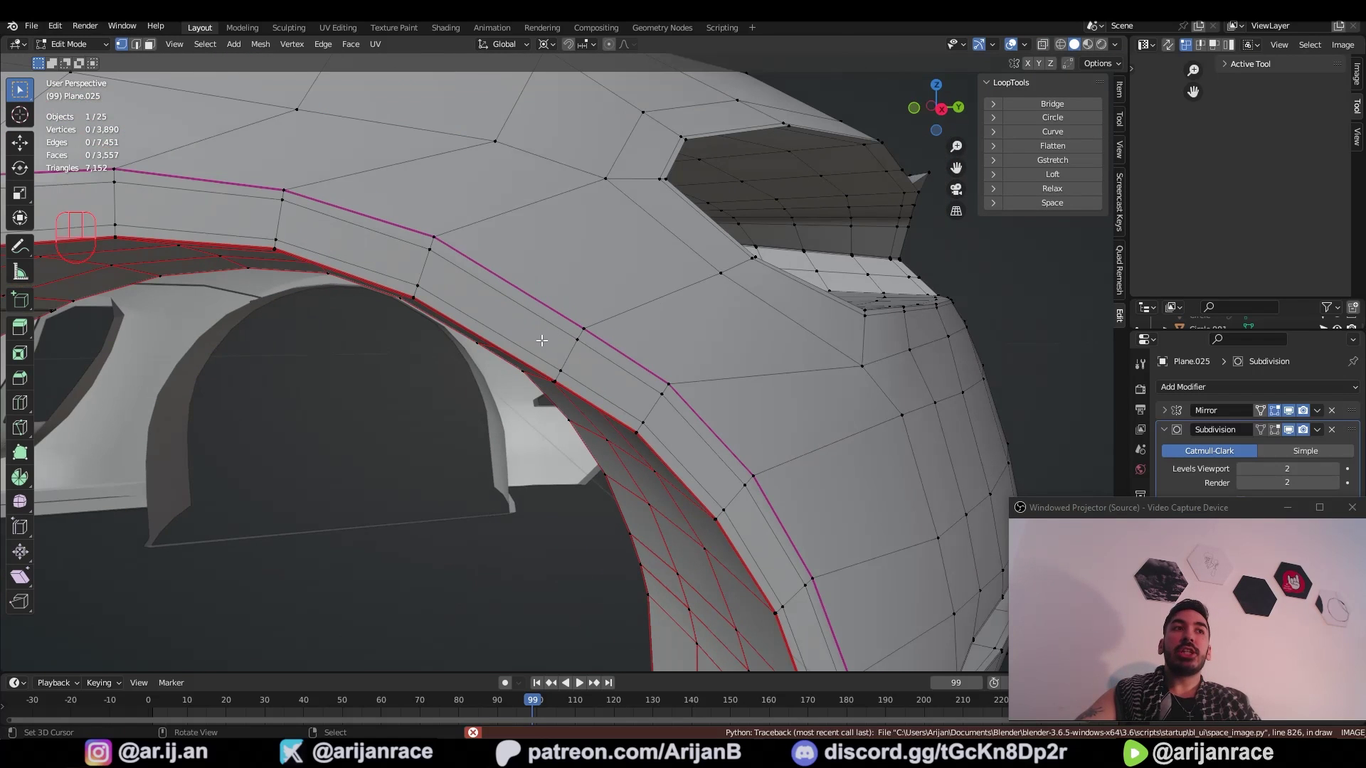
middle_click(505, 340)
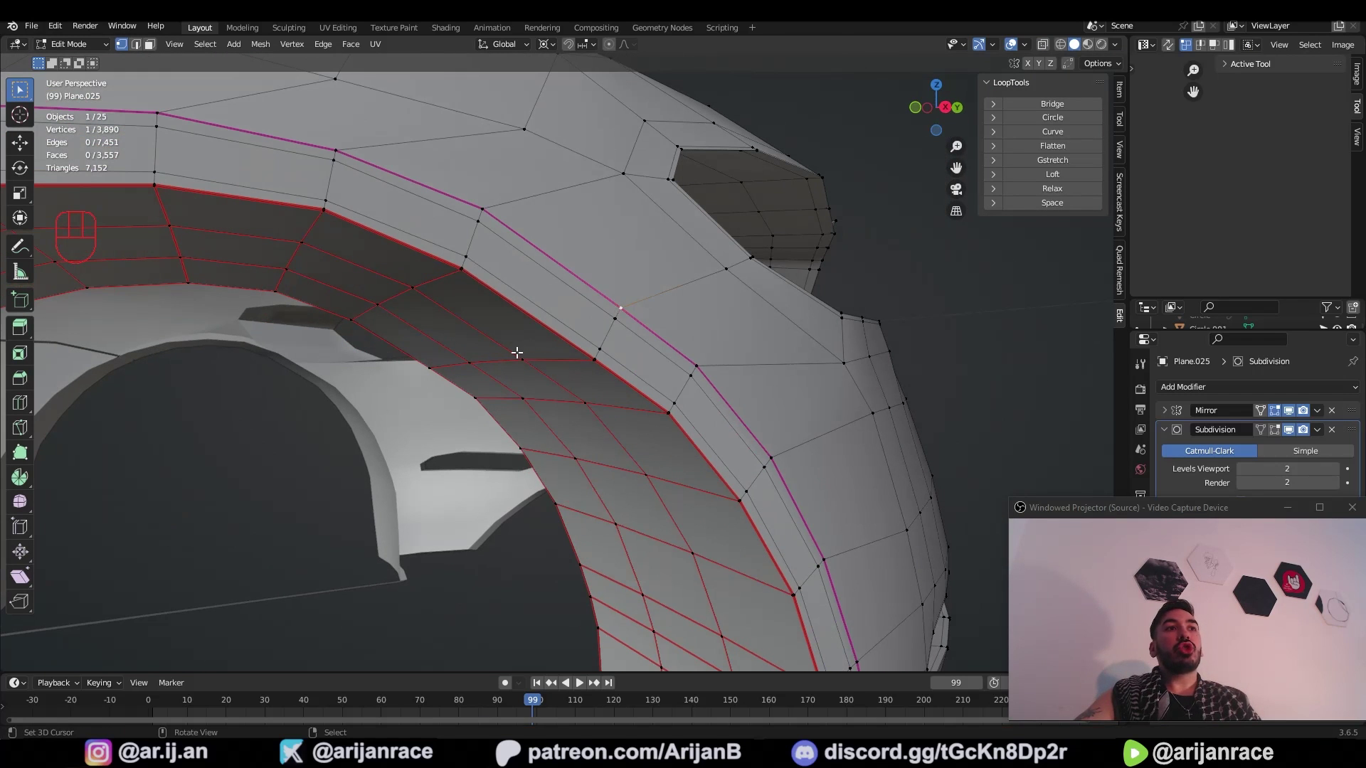
middle_click(463, 353)
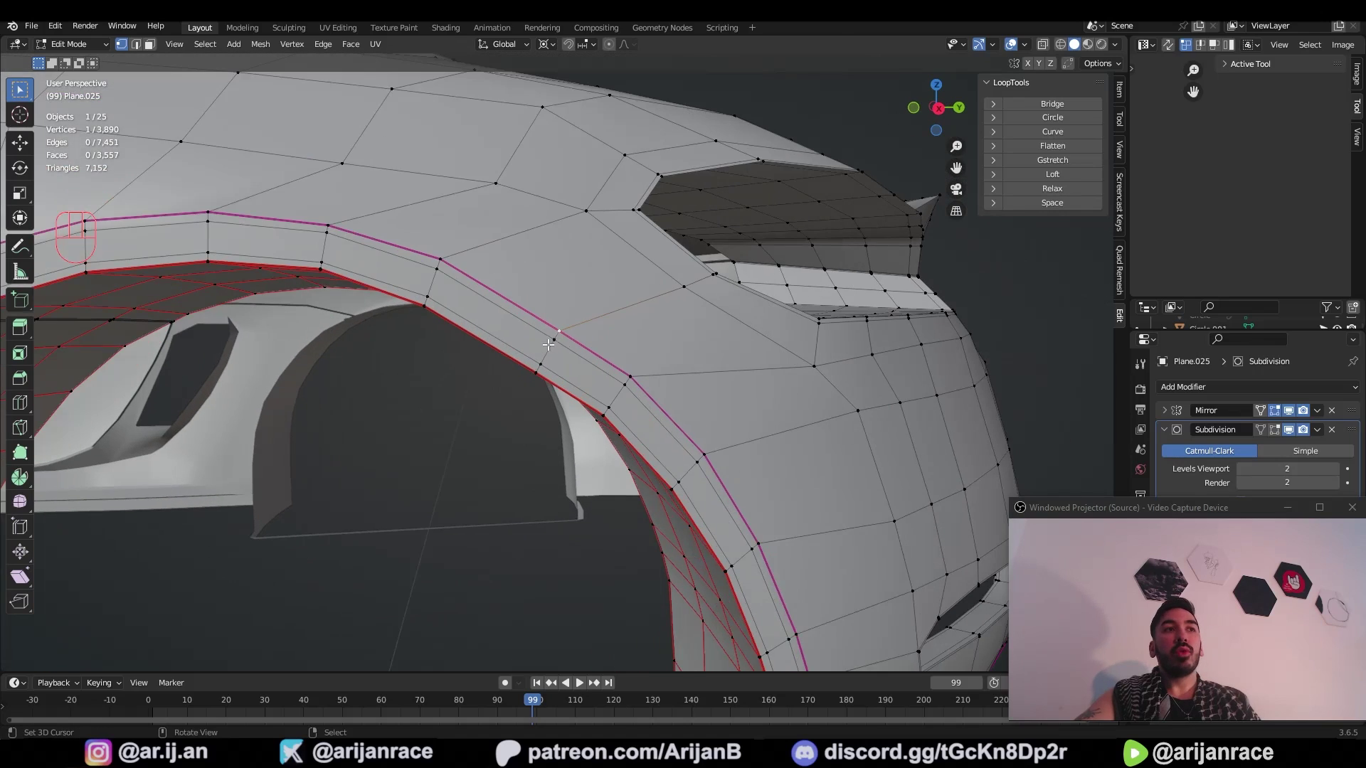
left_click_drag(717, 350, 721, 350)
Step: Switch to an orthographic side view of the fender
key("KP_3")
key("KP_1")
key("KP_1")
key("KP_1")
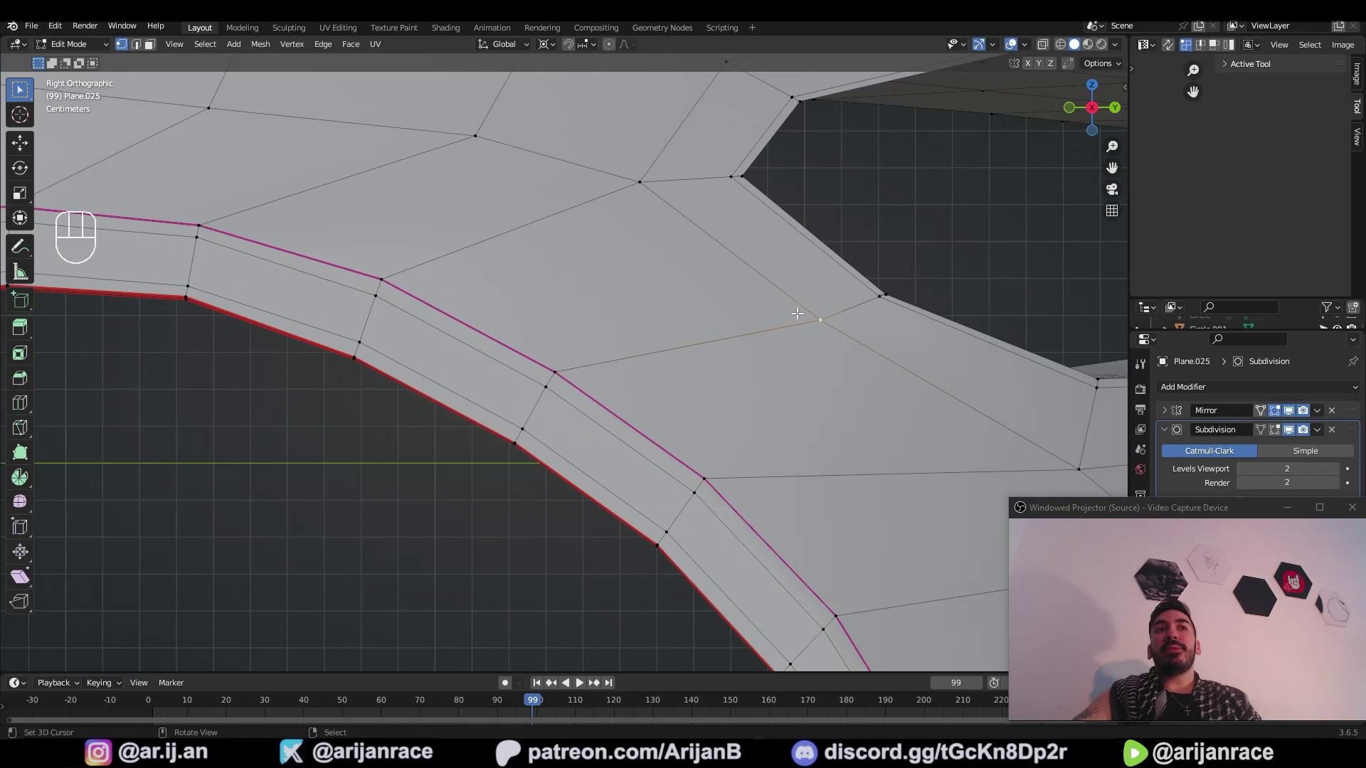
Step: Slide the arch loop vertices so the new cut flows cleanly around the wheel opening
key("g")
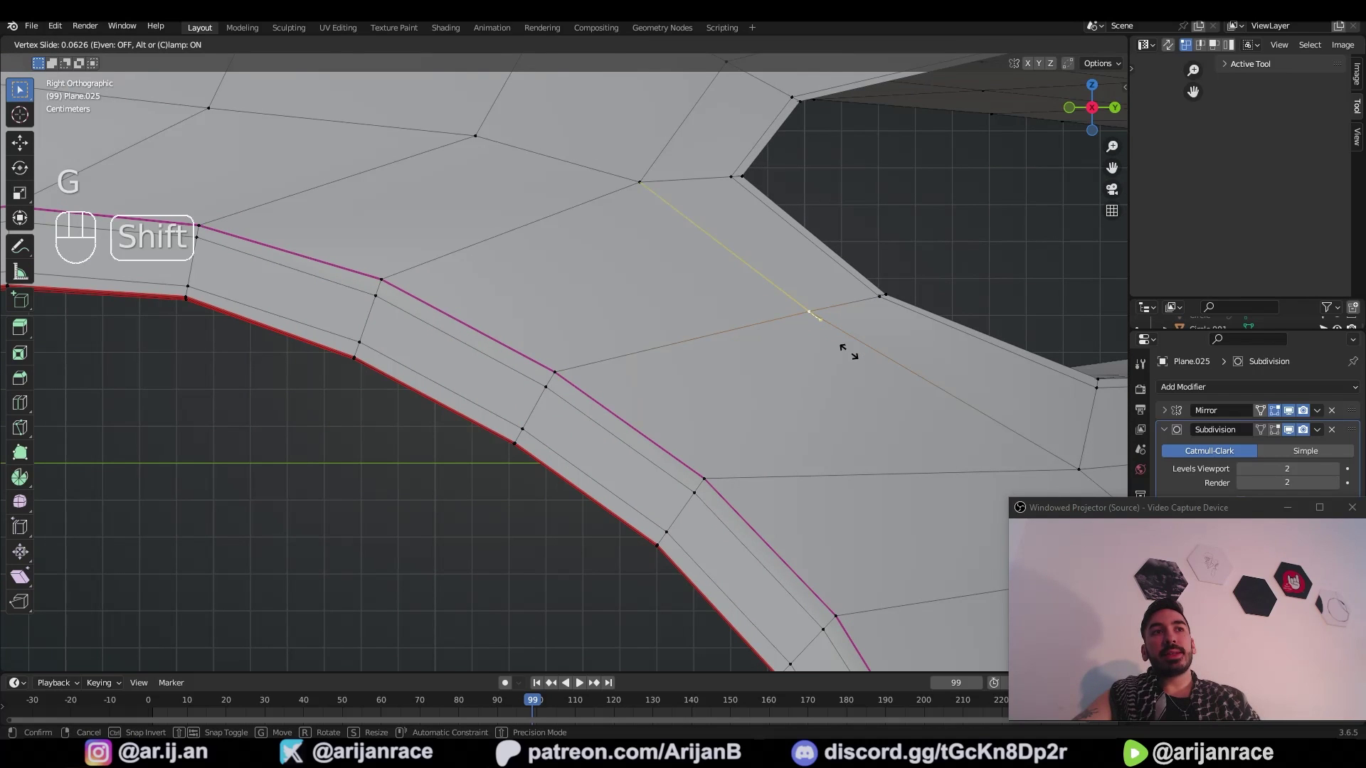
key("z")
key("a")
key("a")
key("z")
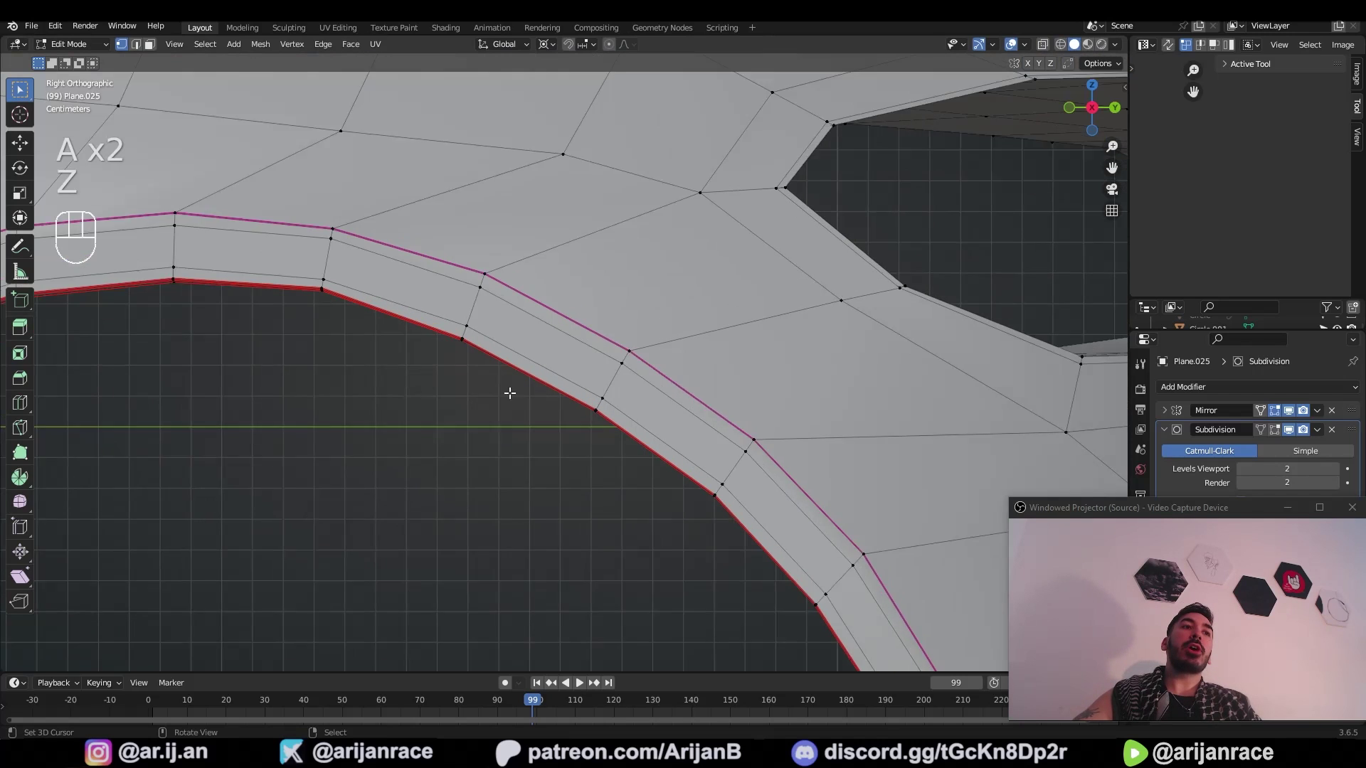
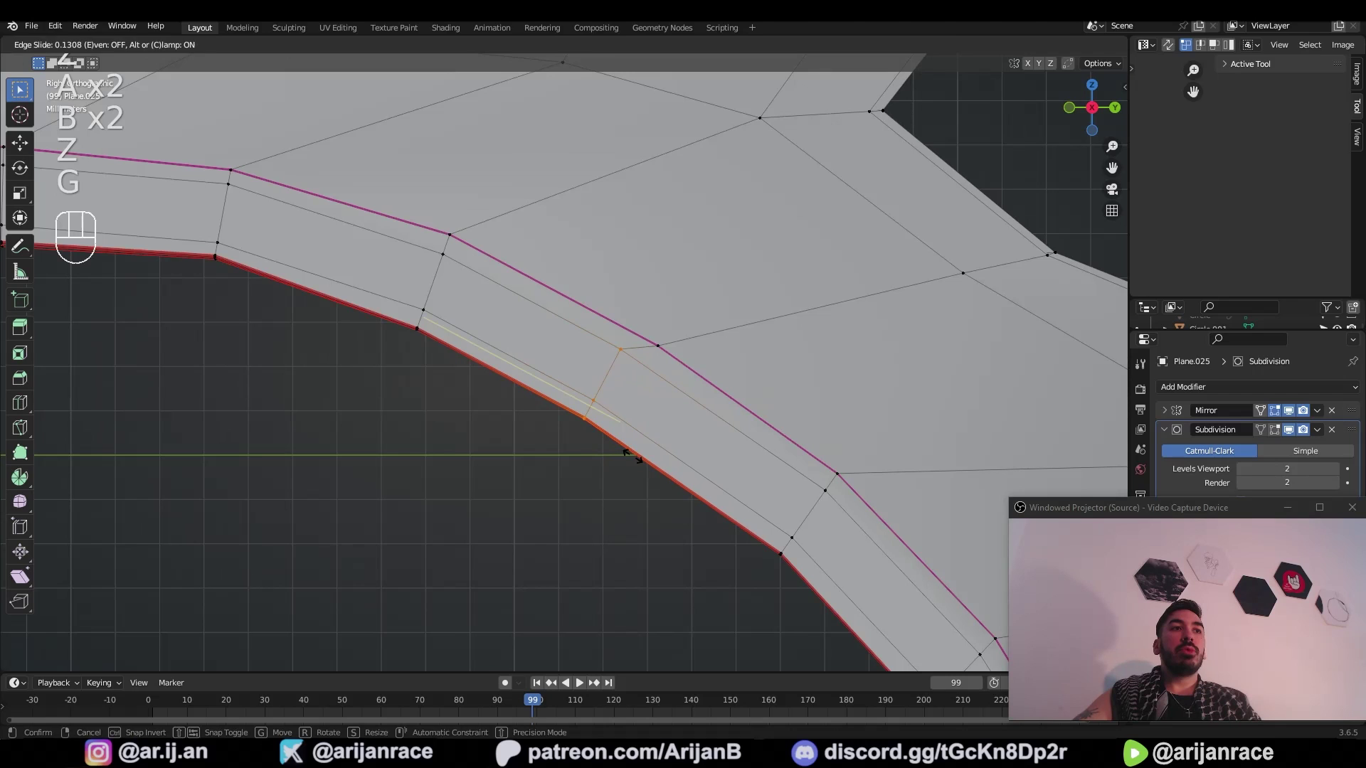
key("c")
key("g")
key("c")
key("g")
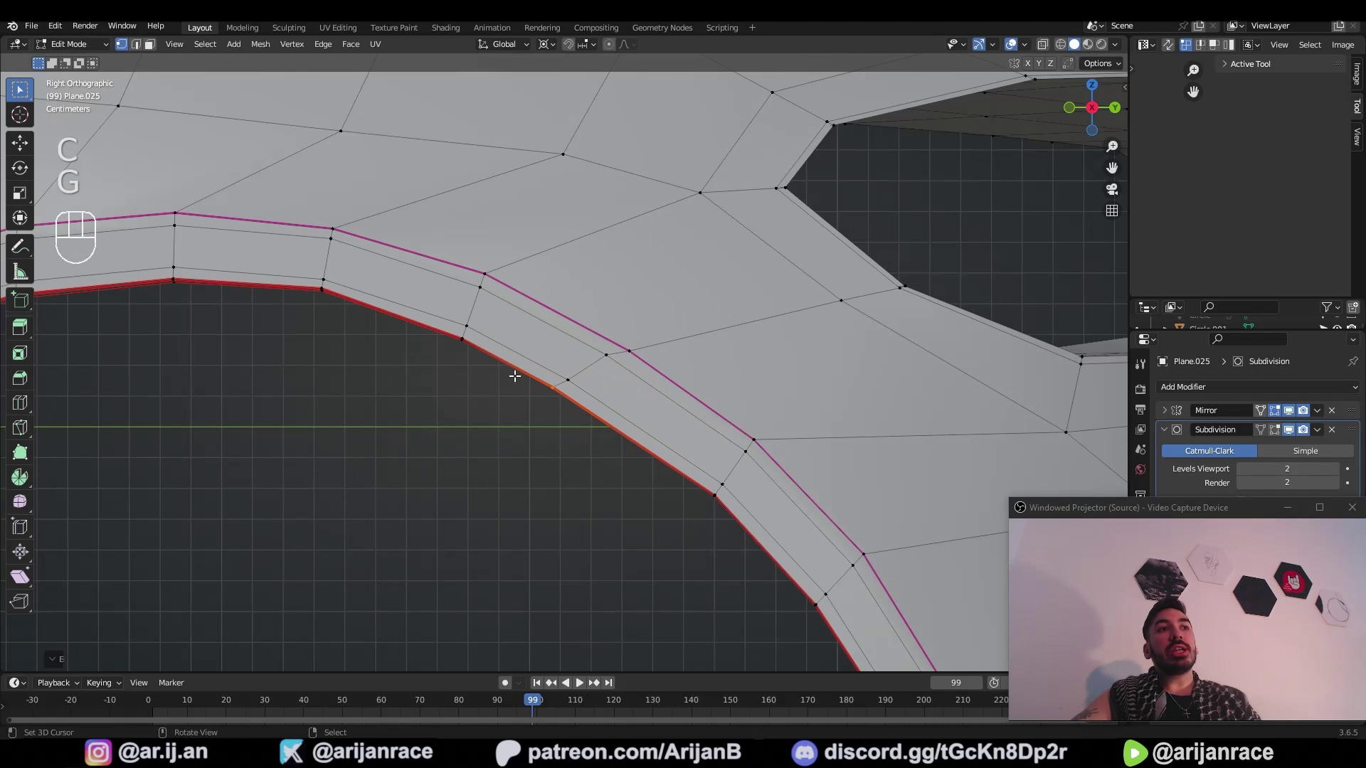
Step: Check the subdivided body in Object Mode, then return to editing the mesh
key("Tab")
key("Tab")
key("2")
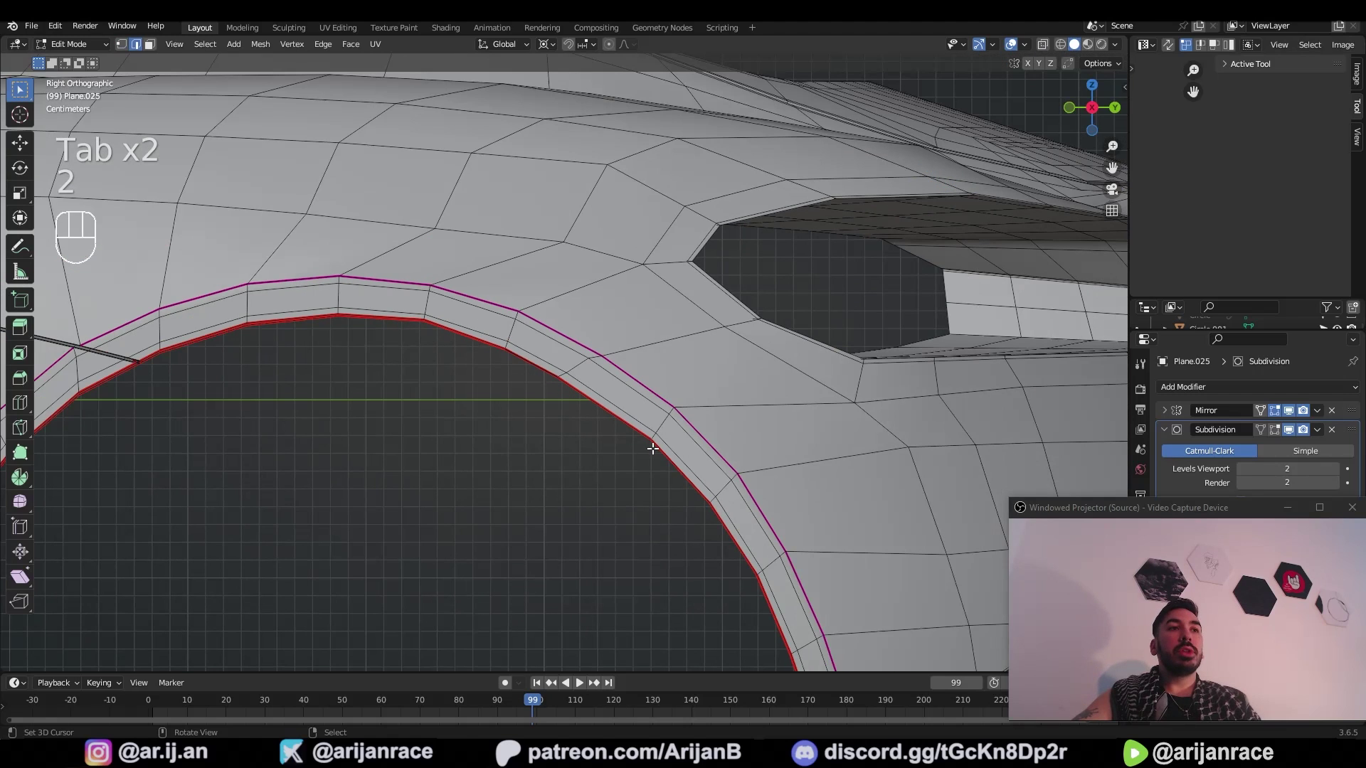
key("Tab")
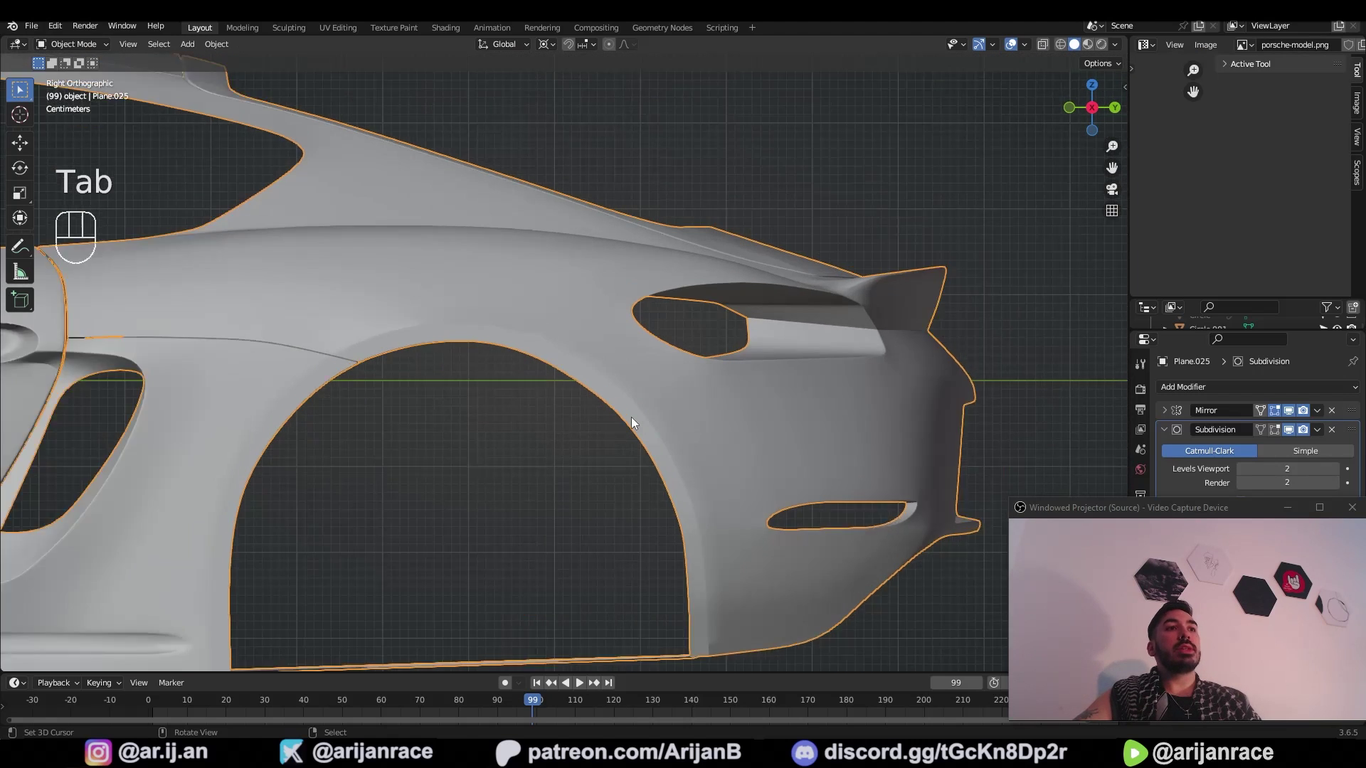
key("ctrl+z")
key("a")
key("a")
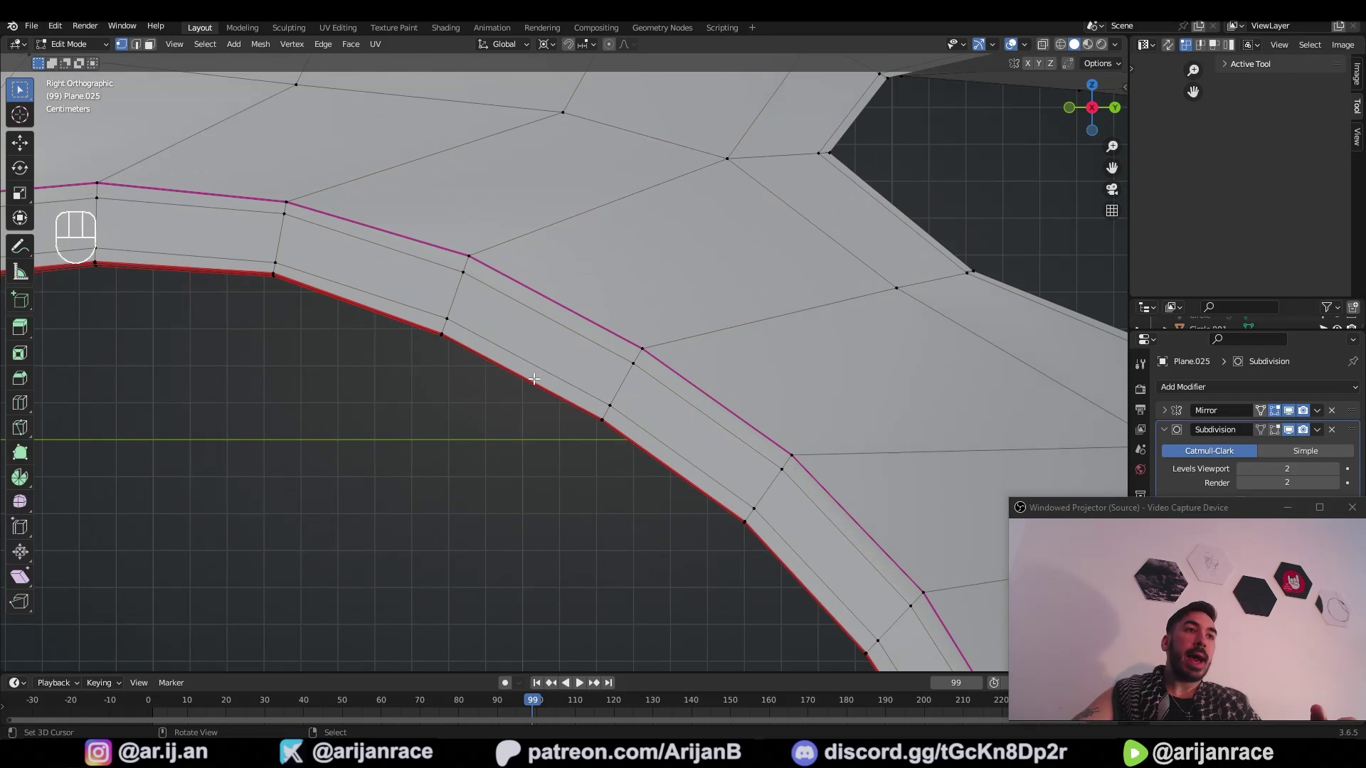
Step: Knife-cut a short edge linking the arch rim to the seamed inner loop
key("k")
key("k")
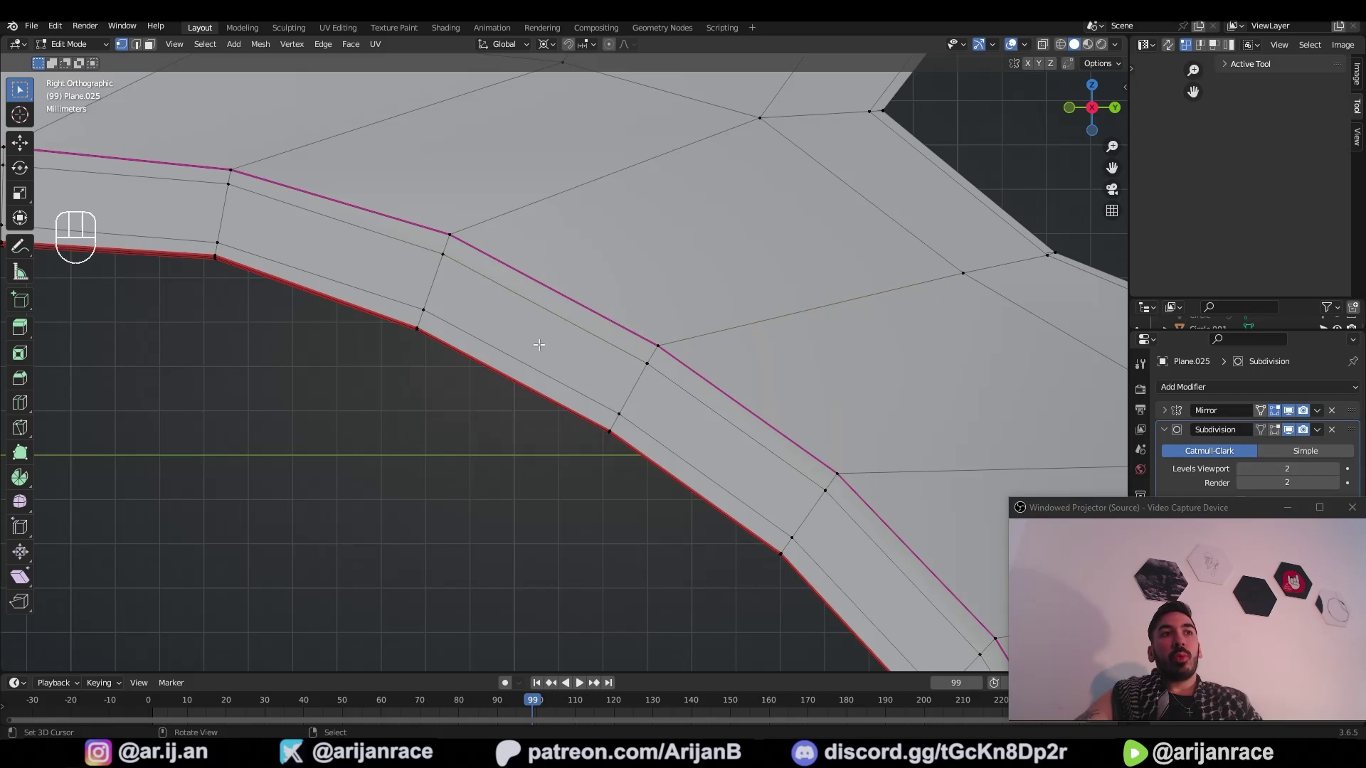
key("k")
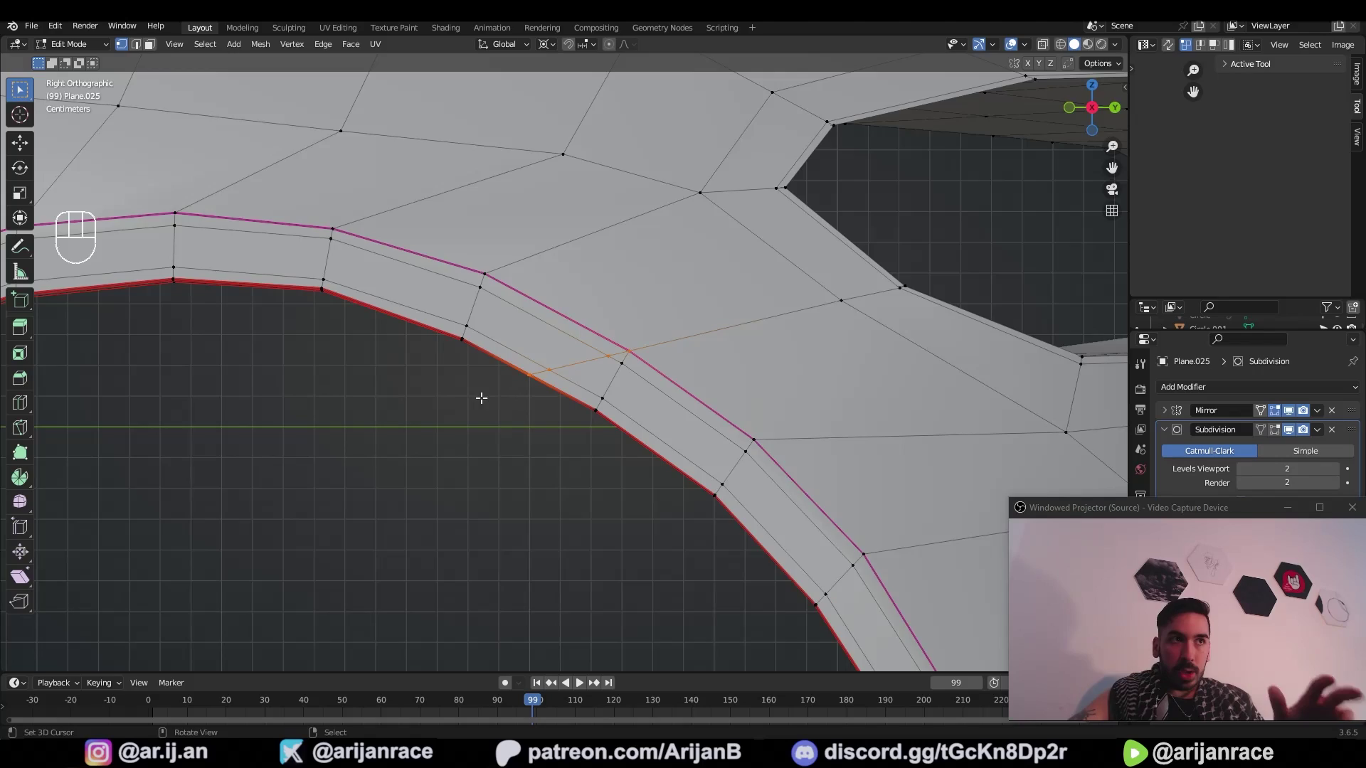
left_click_drag(483, 429, 664, 367)
middle_click(676, 360)
key("KP_Decimal")
middle_click(532, 393)
middle_click(510, 392)
left_click_drag(579, 390, 527, 376)
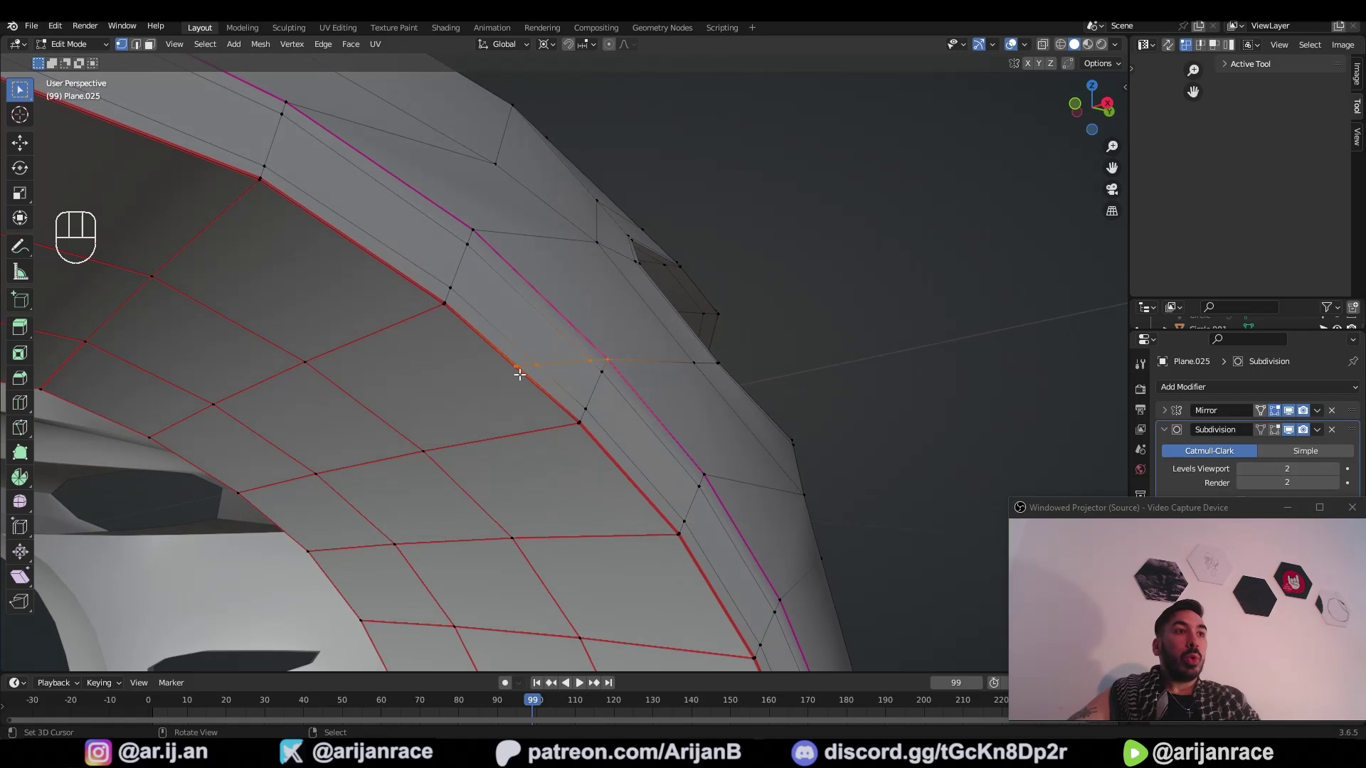
middle_click(528, 358)
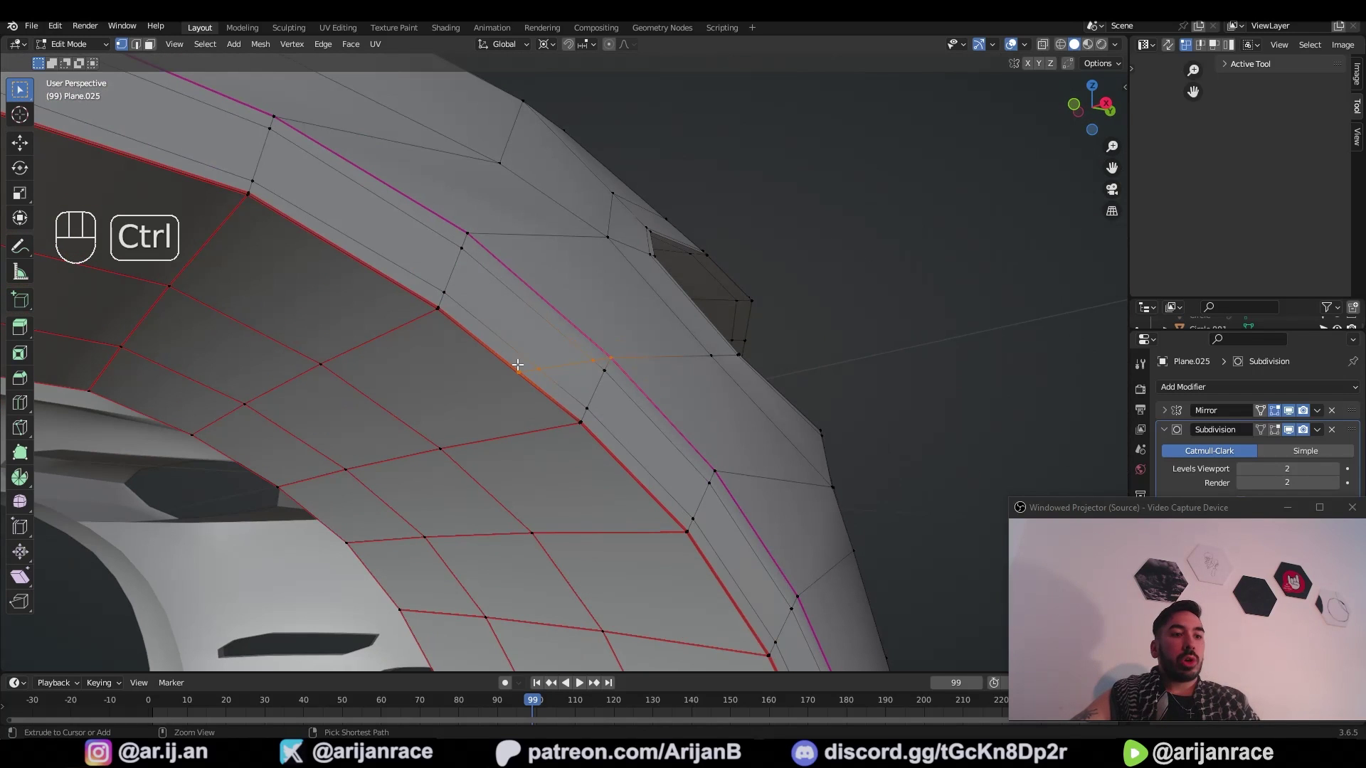
key("ctrl+z")
middle_click(614, 361)
key("KP_3")
key("KP_3")
key("k")
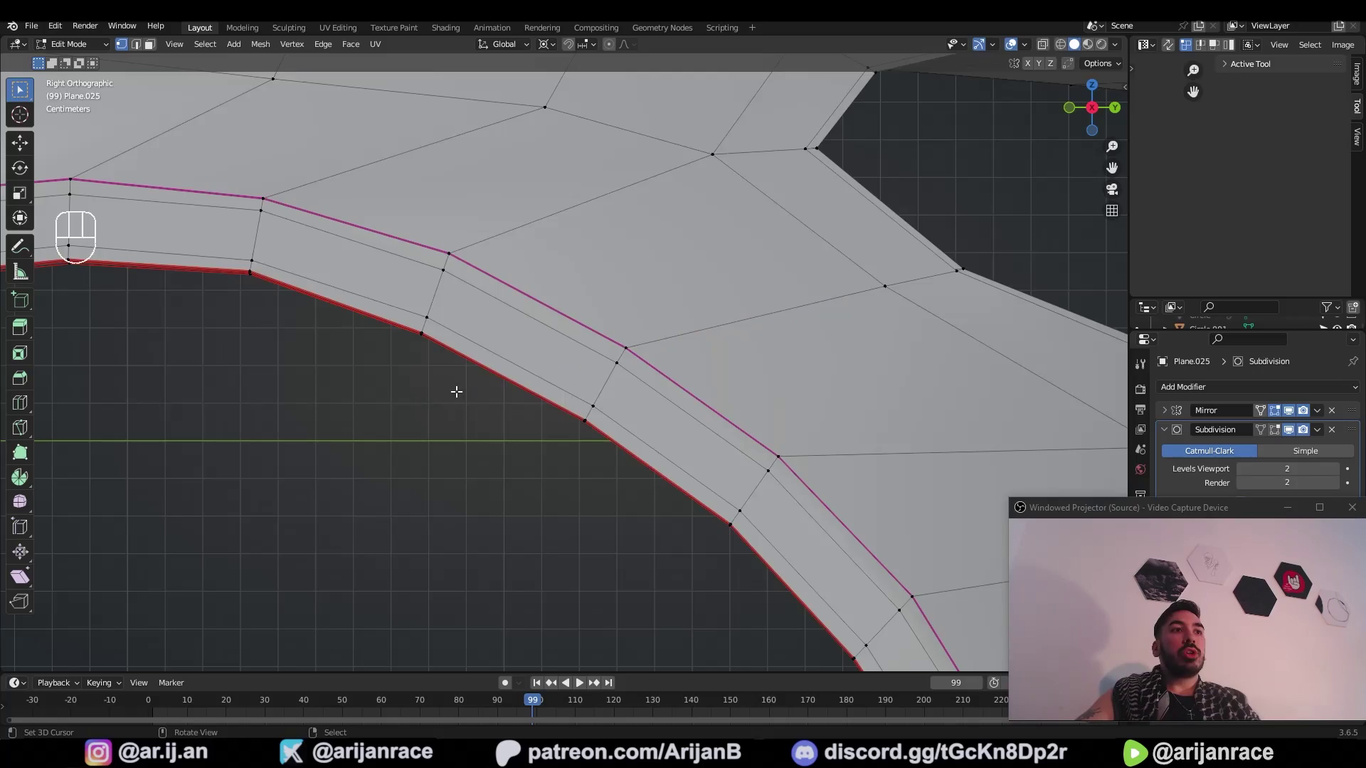
key("z")
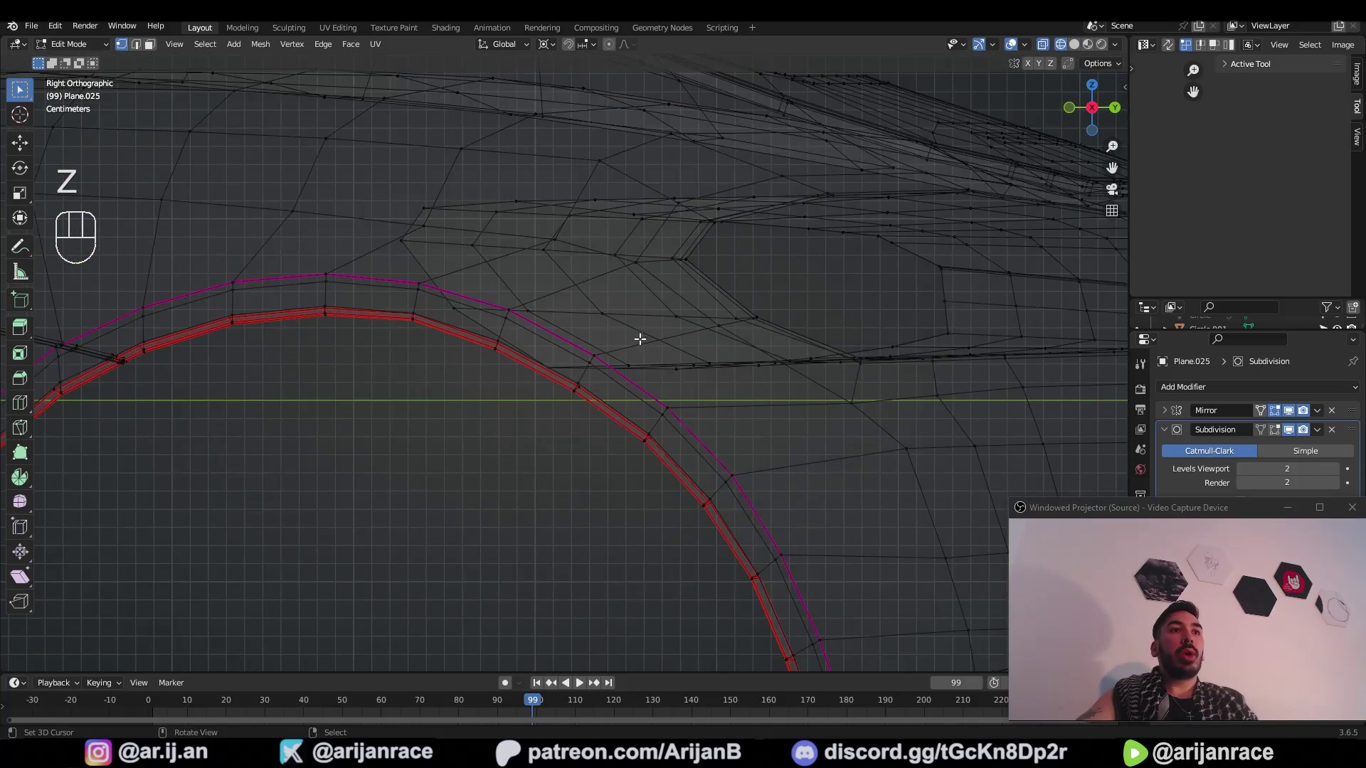
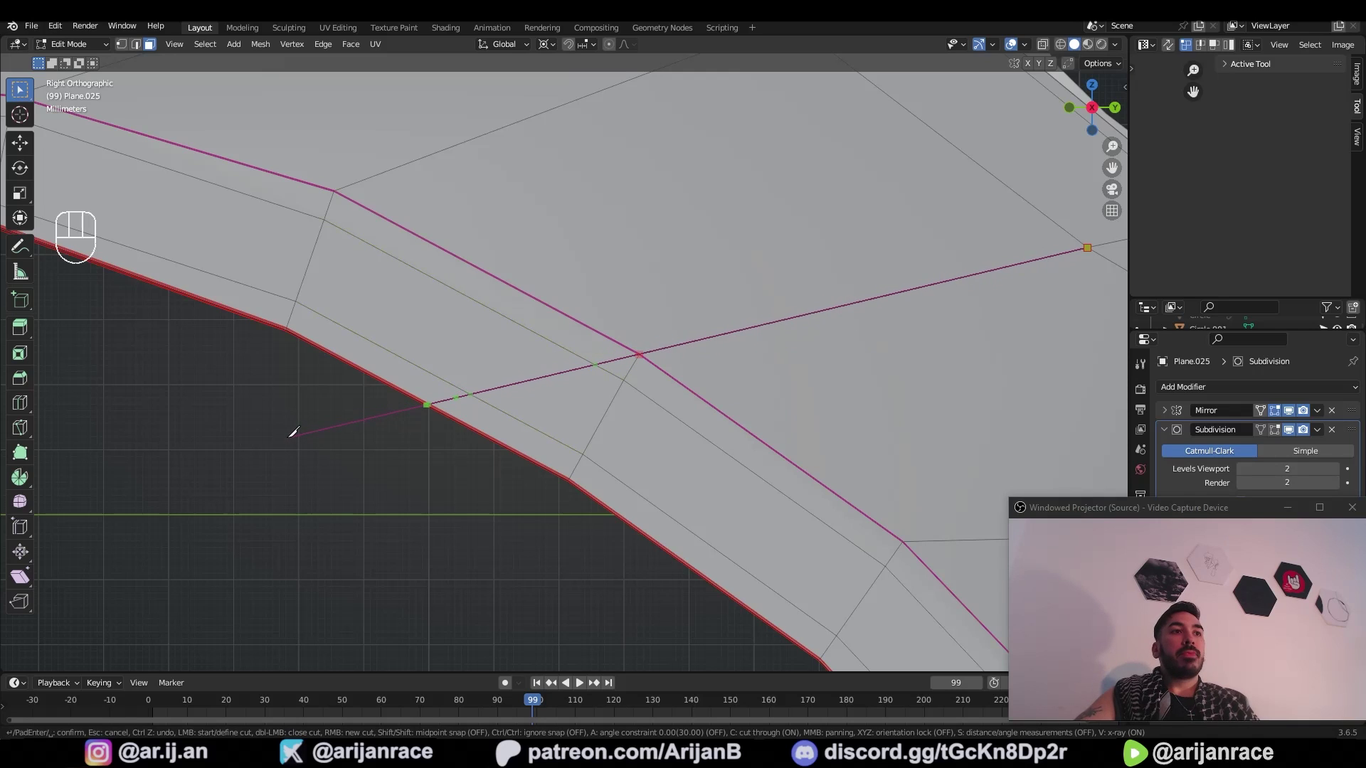
Step: Orbit to check the long new cut across the fender from the side
left_click_drag(457, 411, 494, 384)
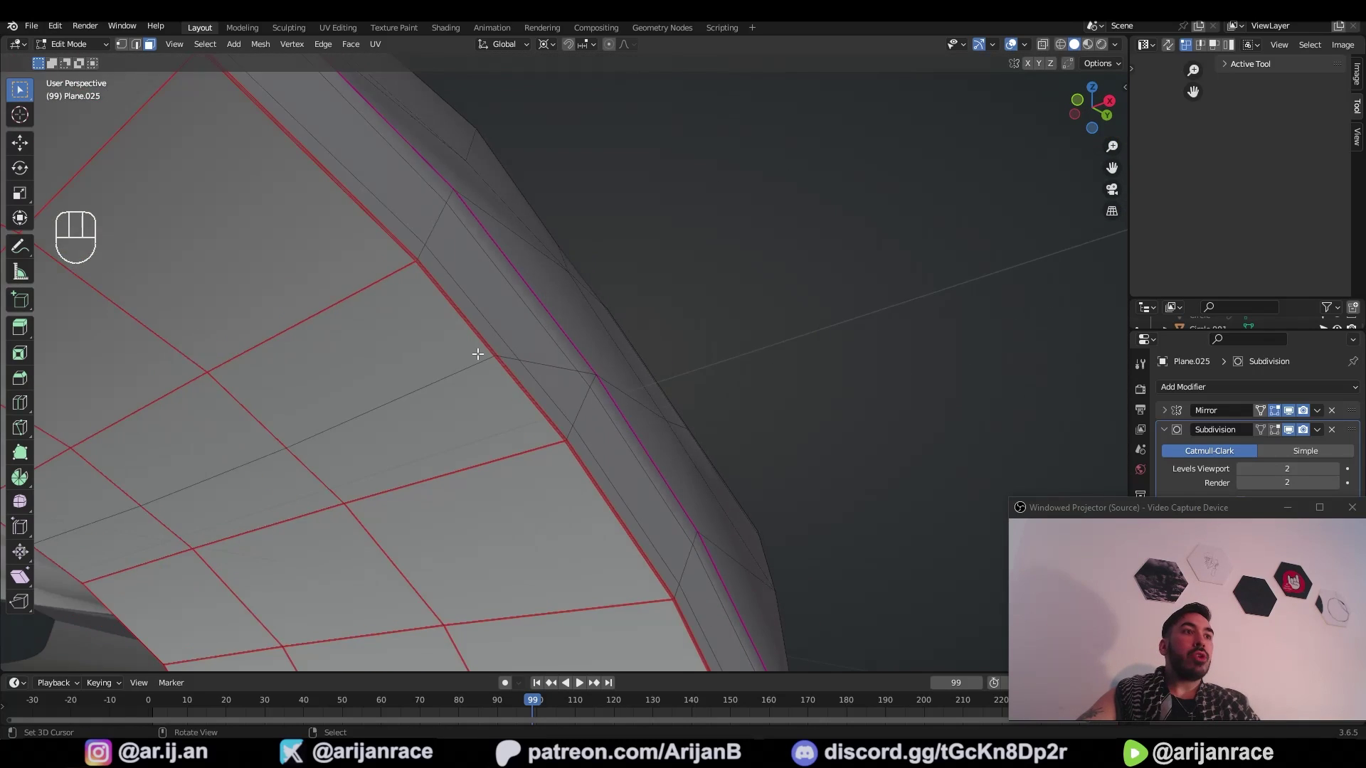
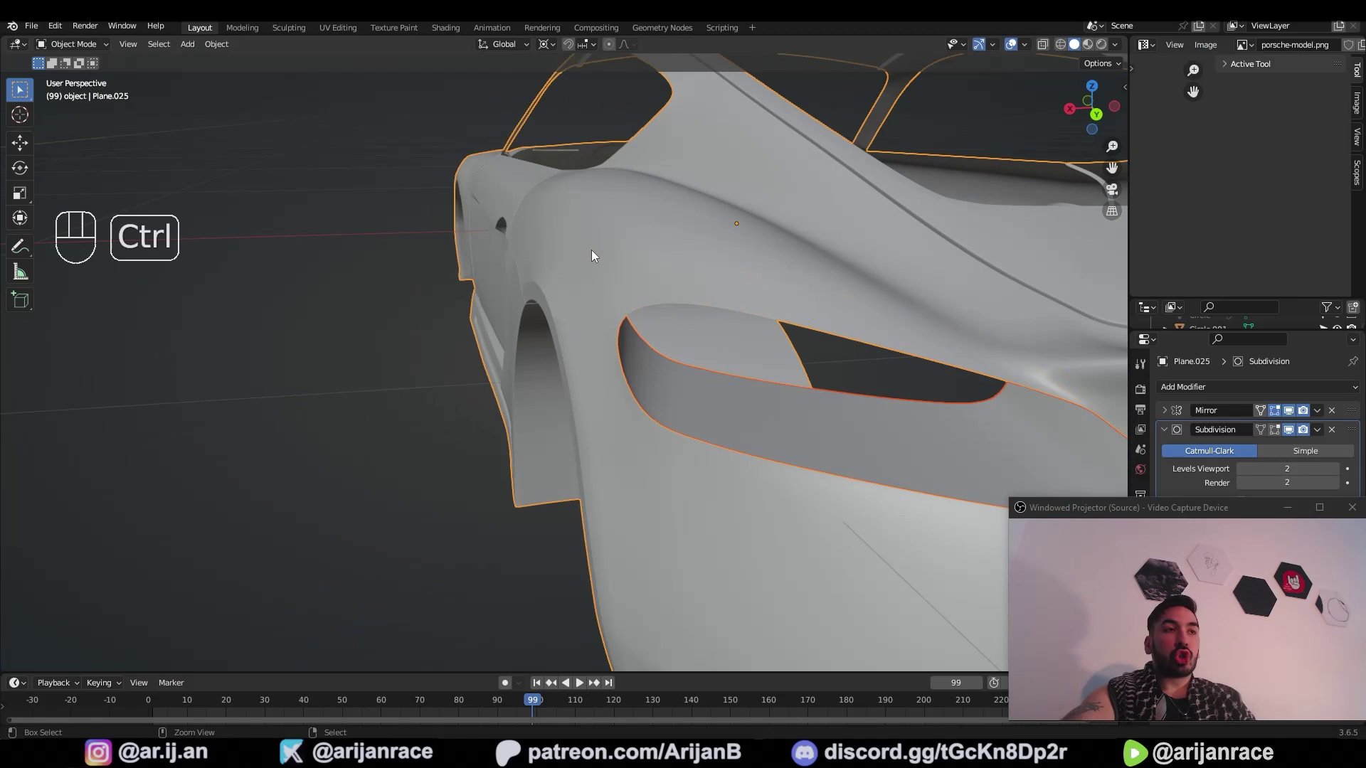
key("ctrl+j")
left_click_drag(692, 309, 655, 295)
key("Tab")
middle_click(621, 330)
key("3")
left_click(593, 526)
key("g")
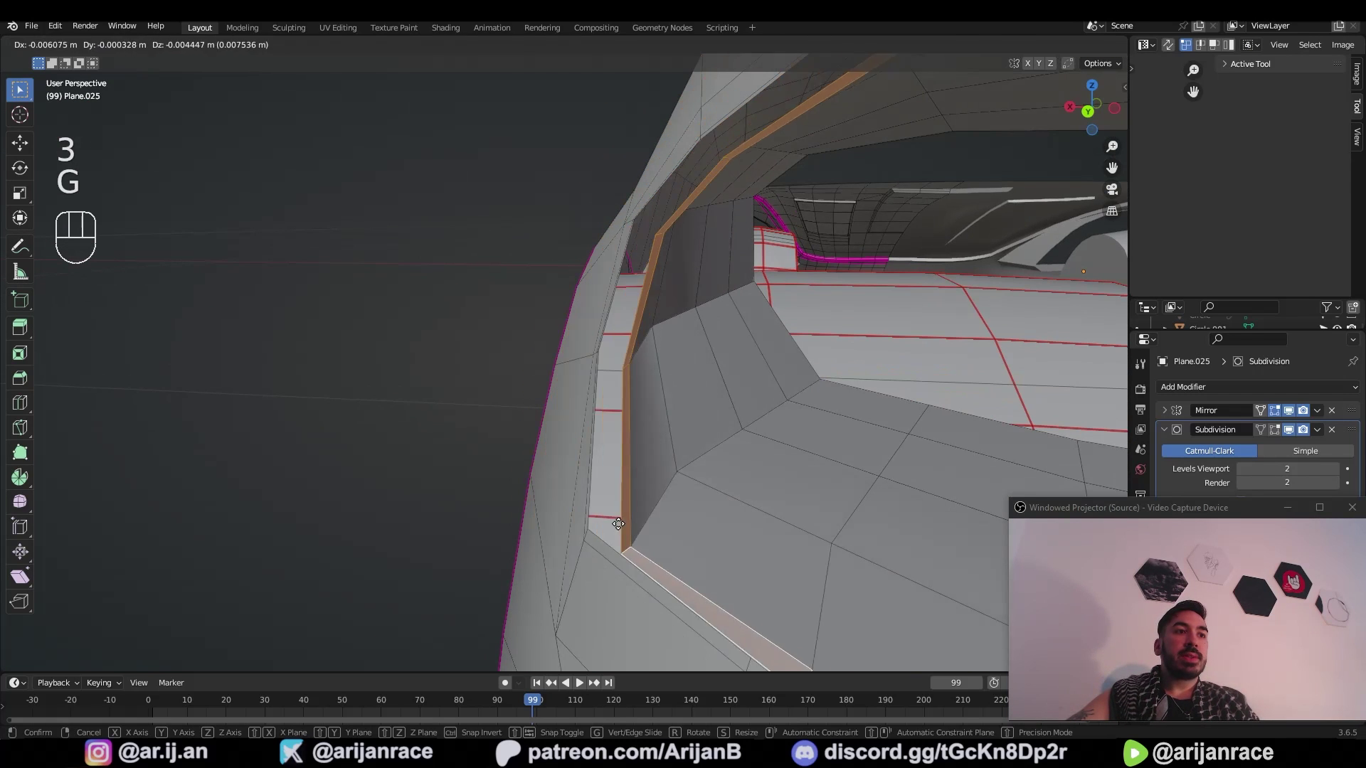
key("1")
key("3")
right_click(579, 451)
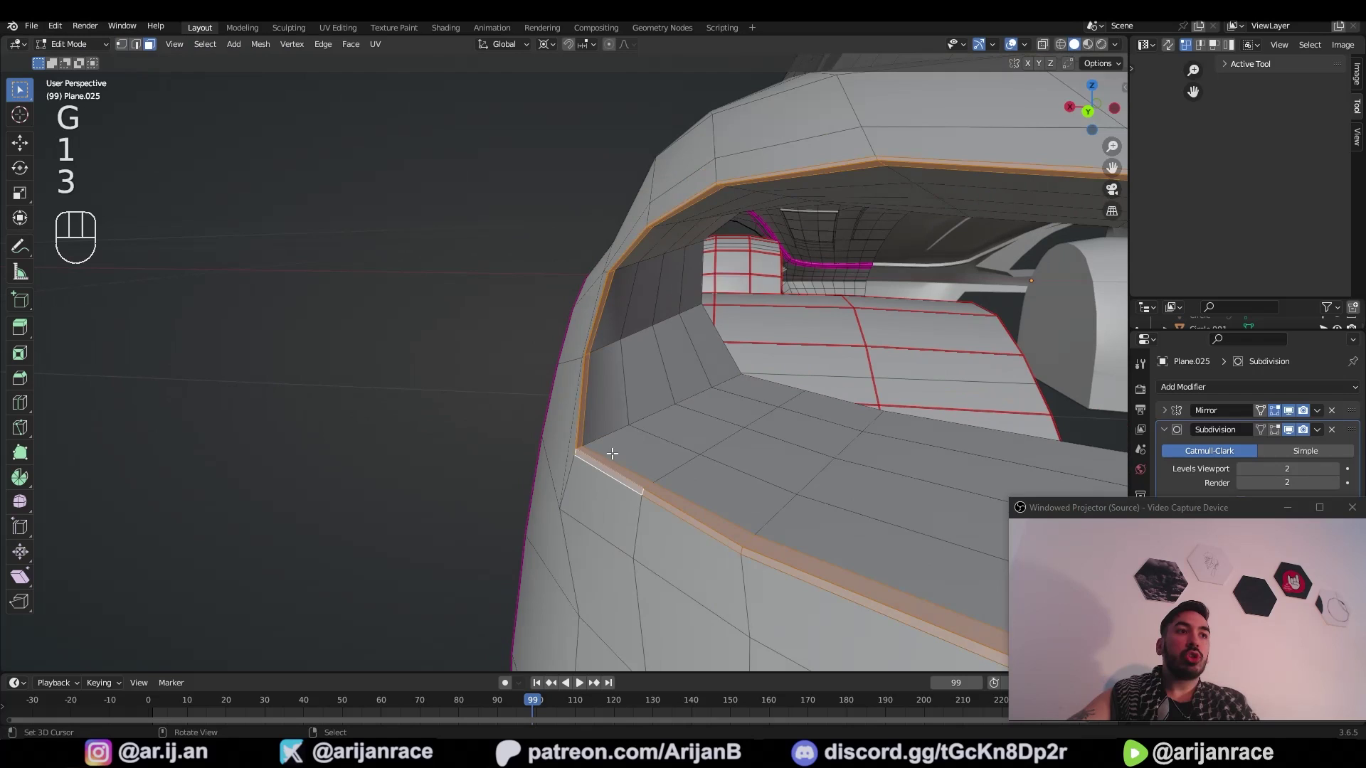
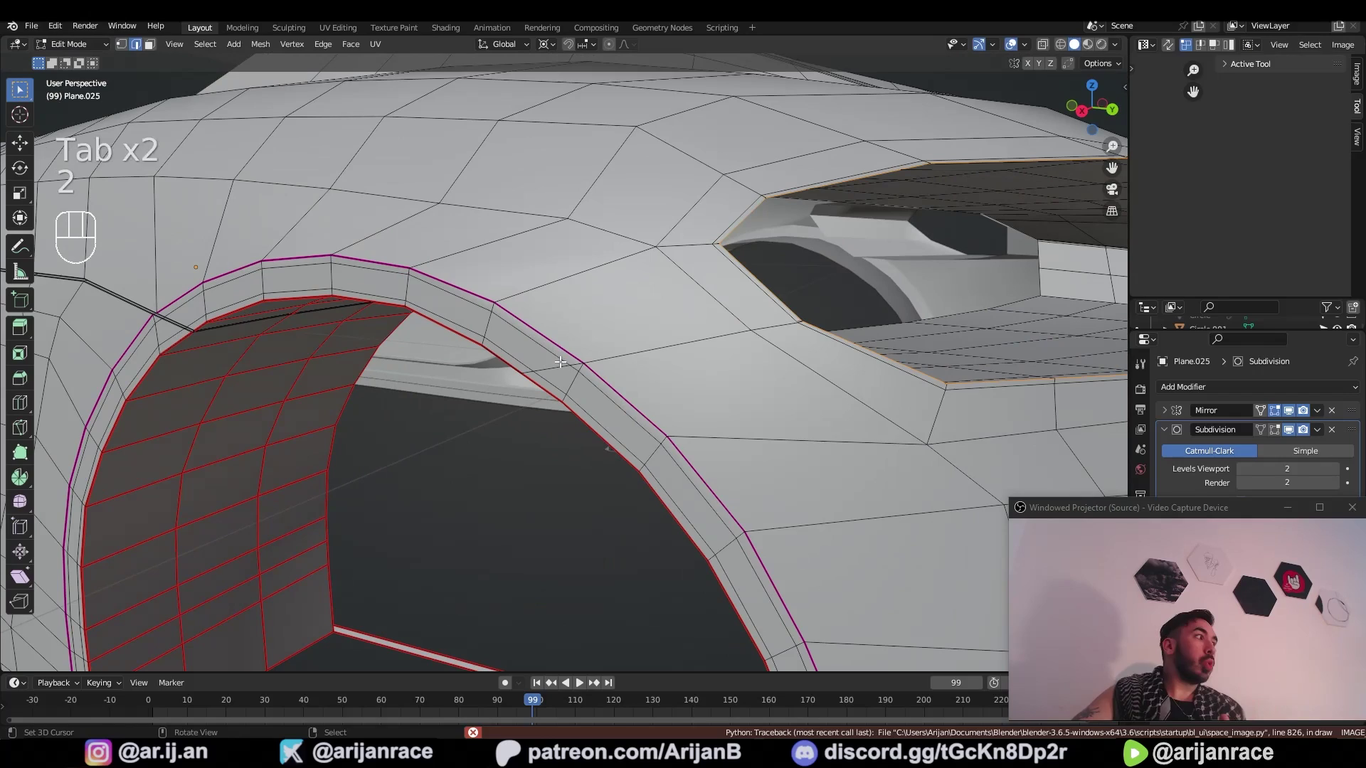
Step: Orbit out of the arch to view the outer fender above the wheel opening
key("a")
middle_click(617, 379)
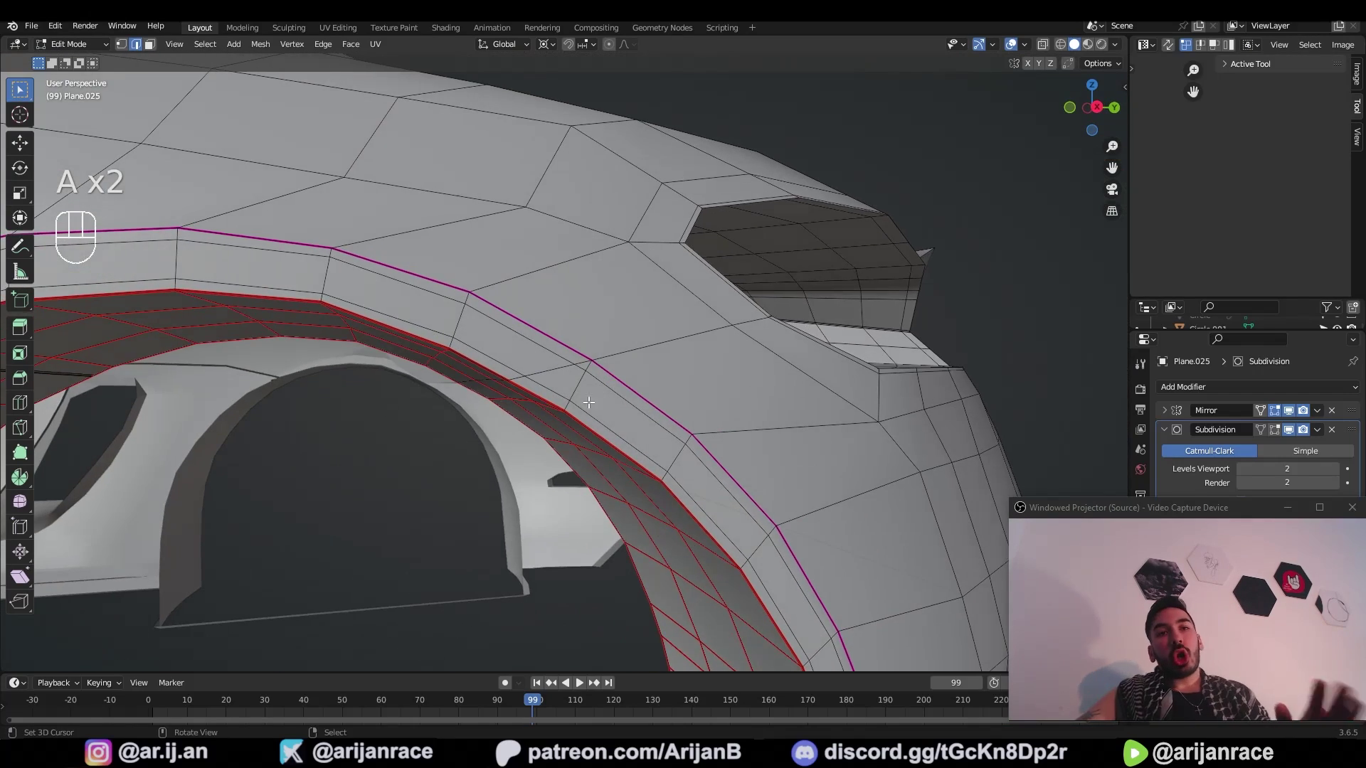
left_click_drag(486, 401, 534, 388)
left_click_drag(534, 388, 518, 391)
middle_click(529, 389)
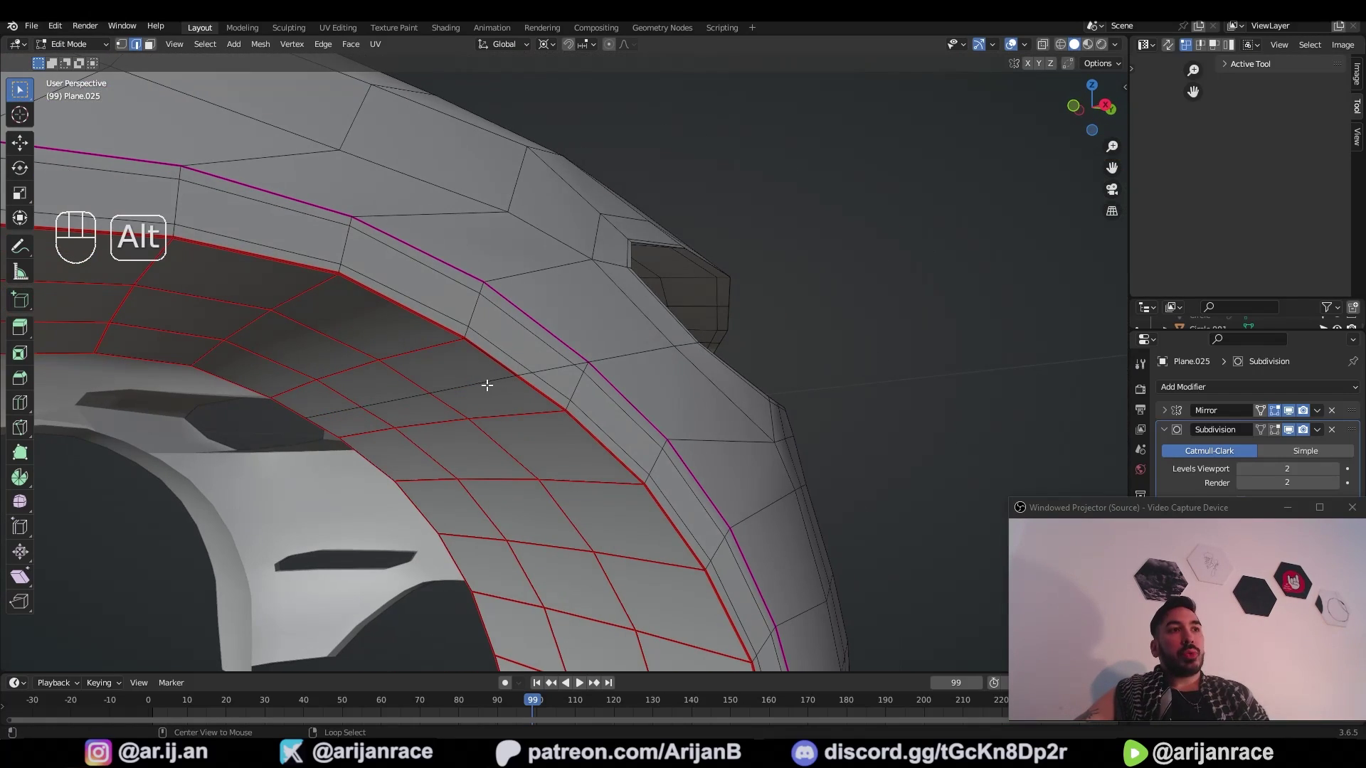
left_click_drag(486, 384, 661, 352)
left_click_drag(657, 352, 593, 364)
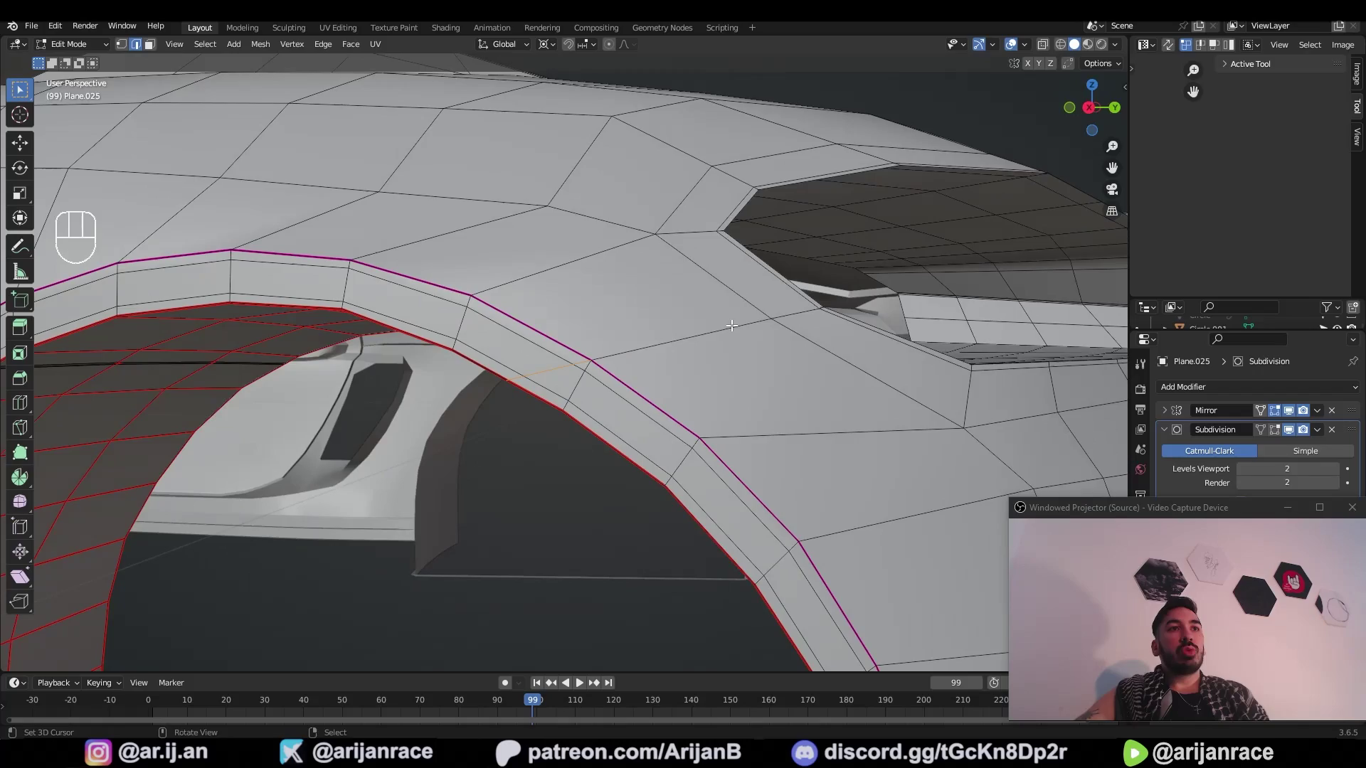
left_click_drag(542, 387, 638, 360)
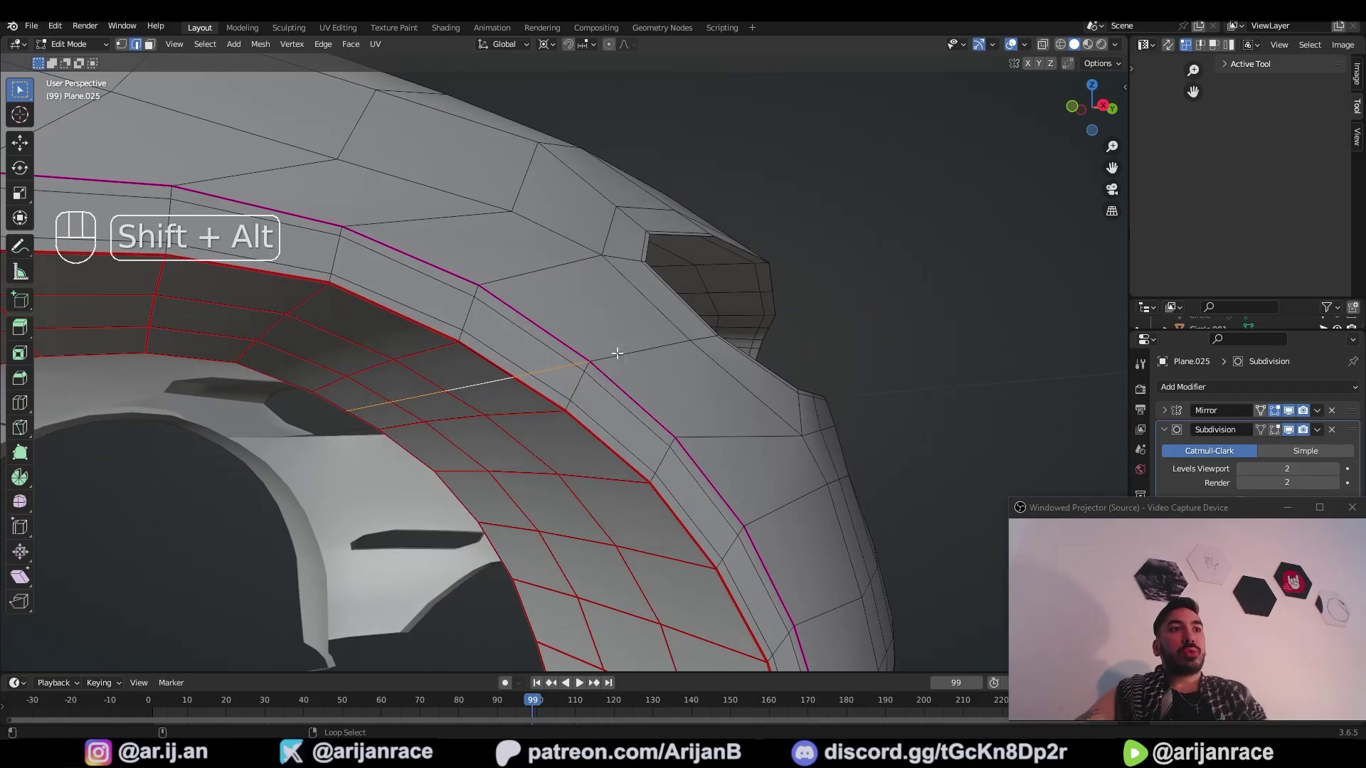
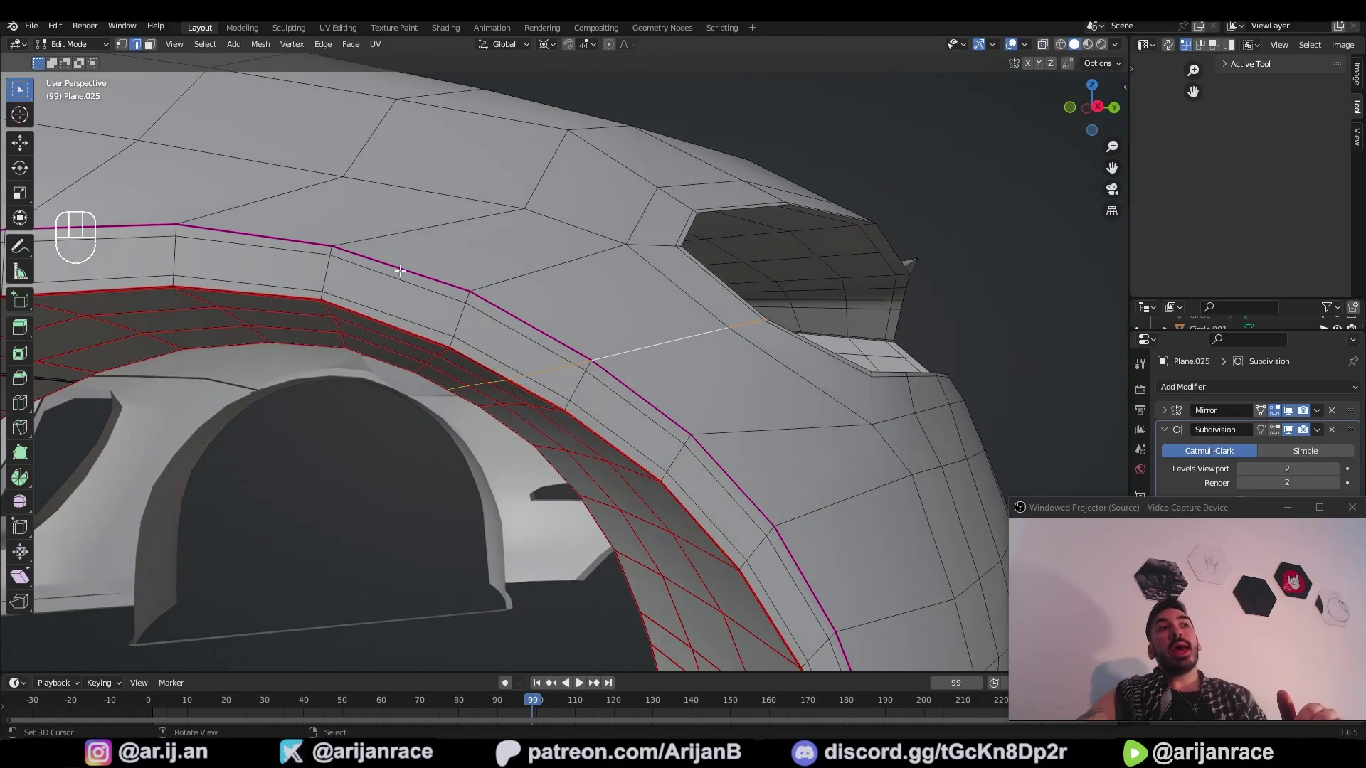
Step: Select the shortest edge path across the fender and start a bevel on it
key("z")
middle_click(660, 416)
key("z")
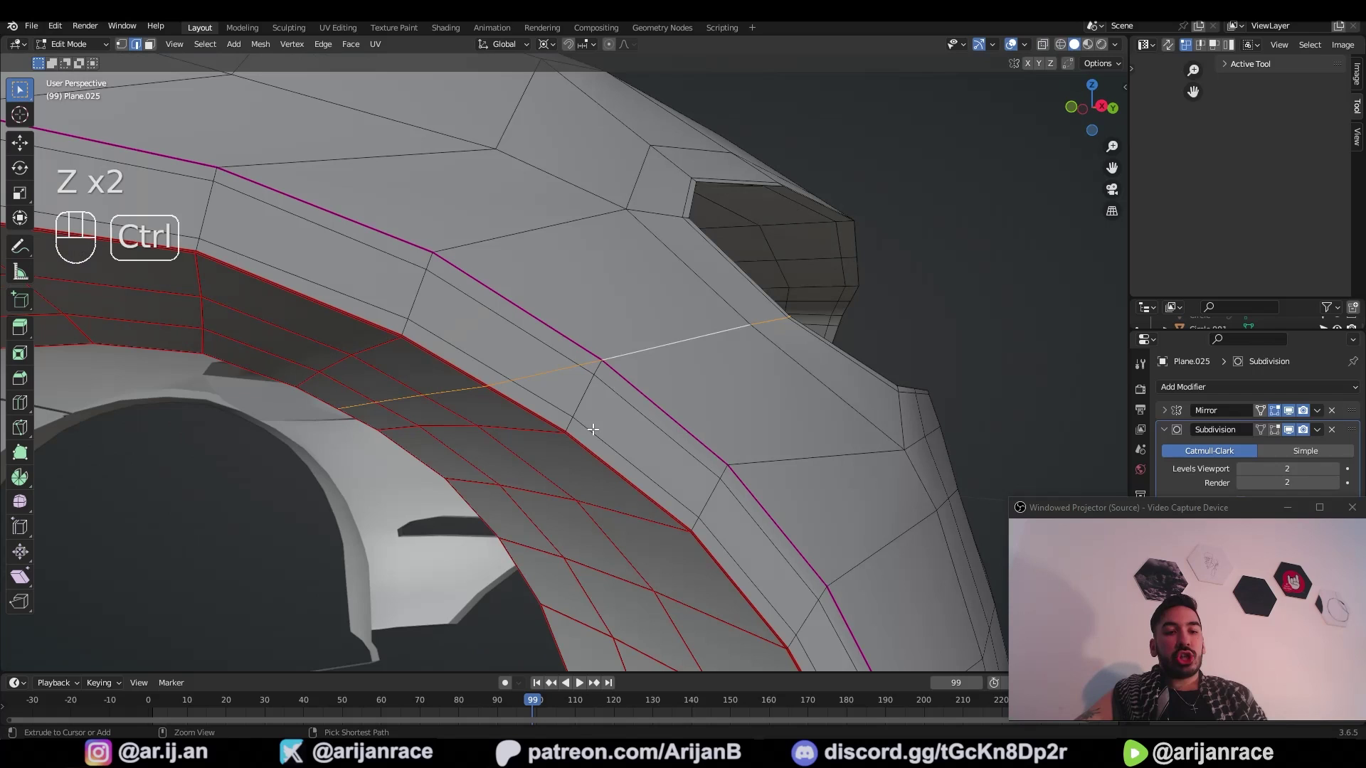
key("ctrl+b")
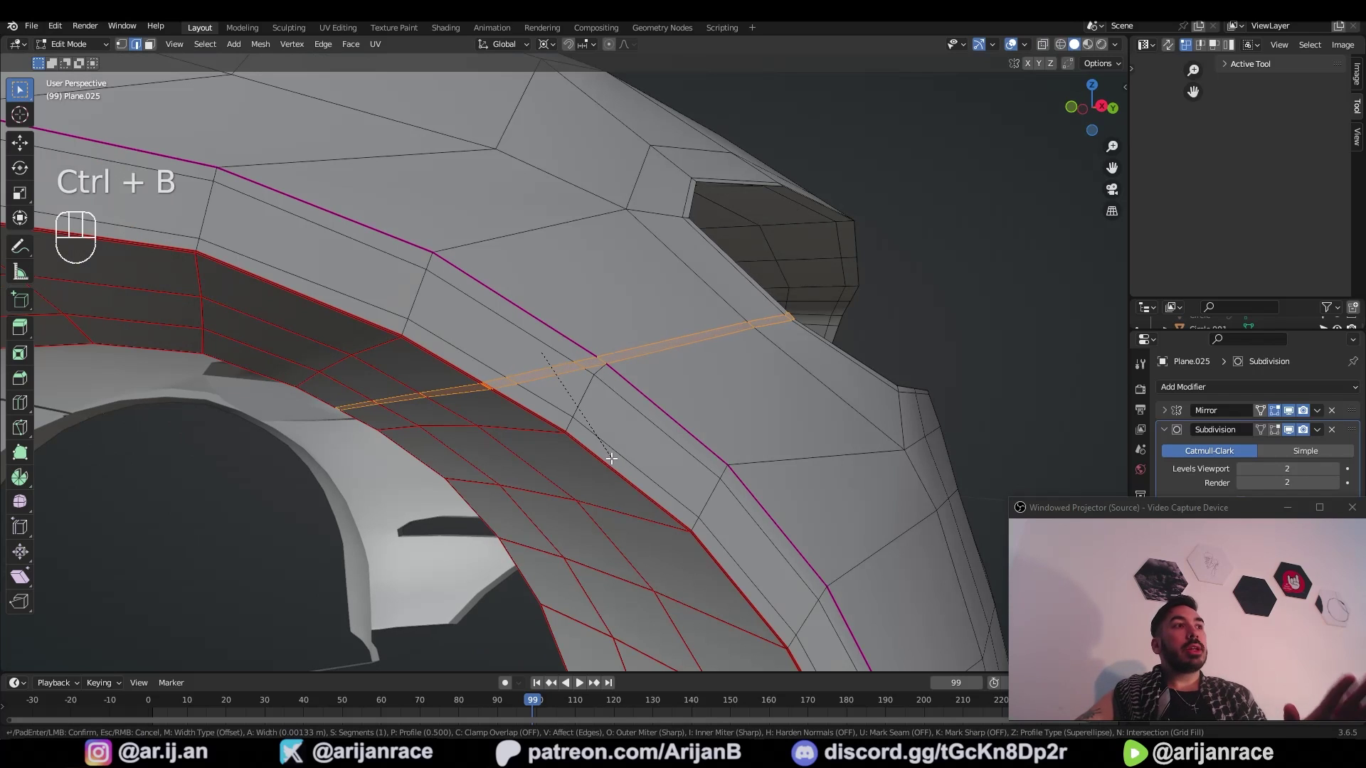
Step: Narrow the bevel on the edge line into a thin strip for the panel groove
key("ctrl+b")
key("ctrl+b")
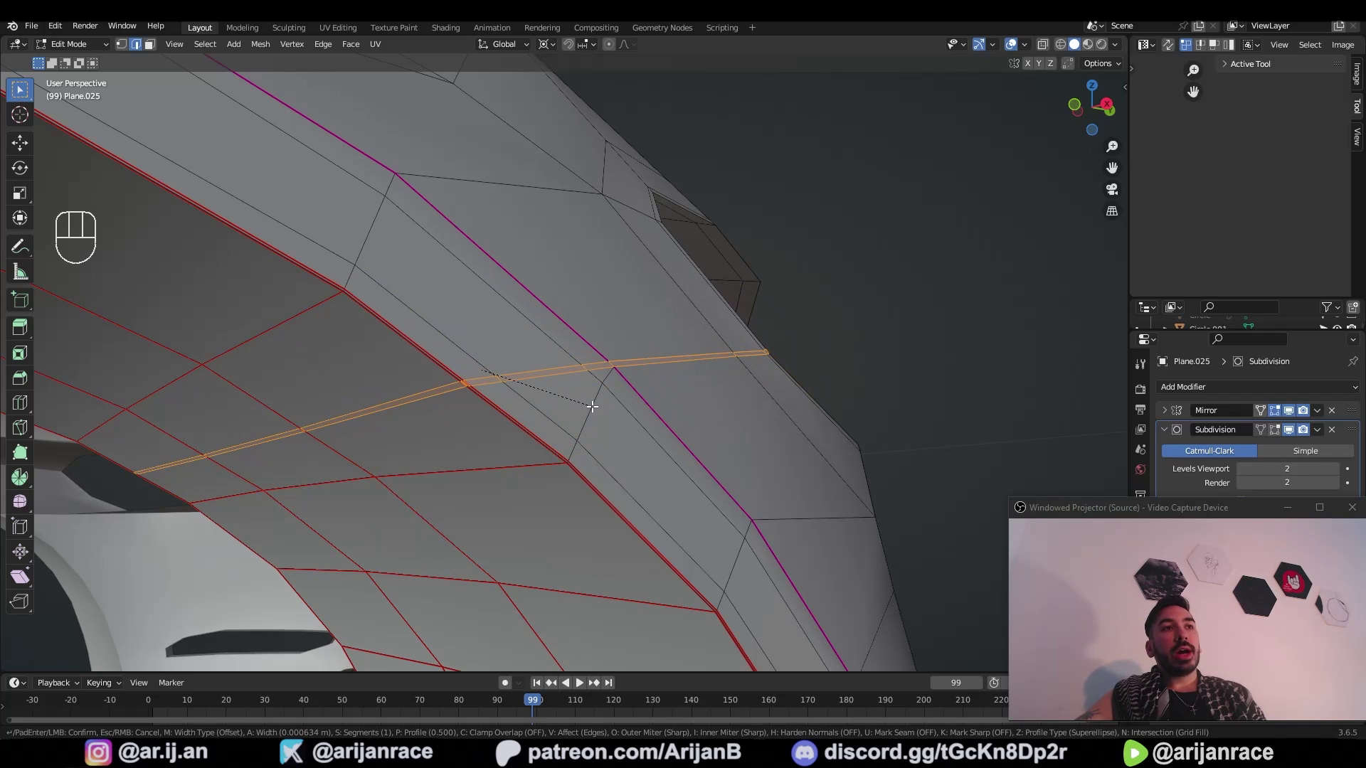
key("ctrl+shift+b")
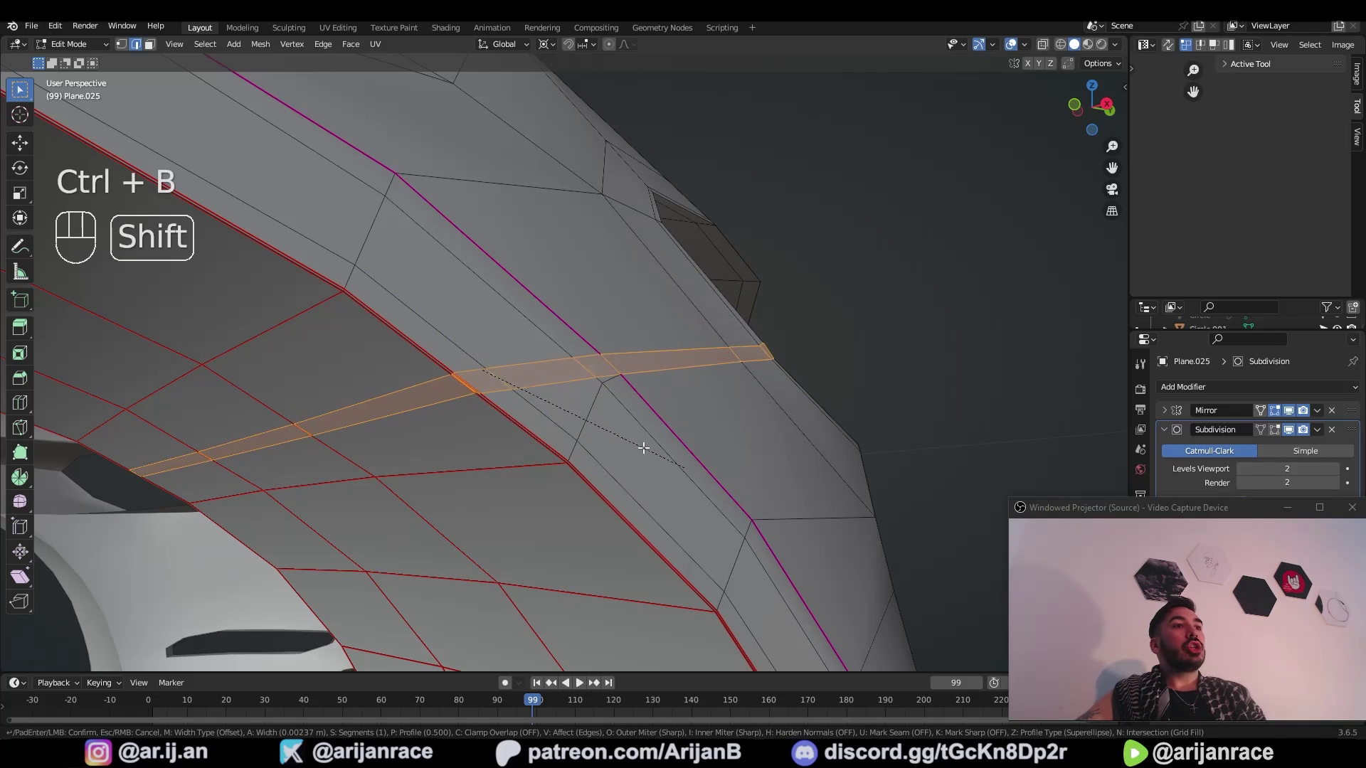
key("ctrl+b")
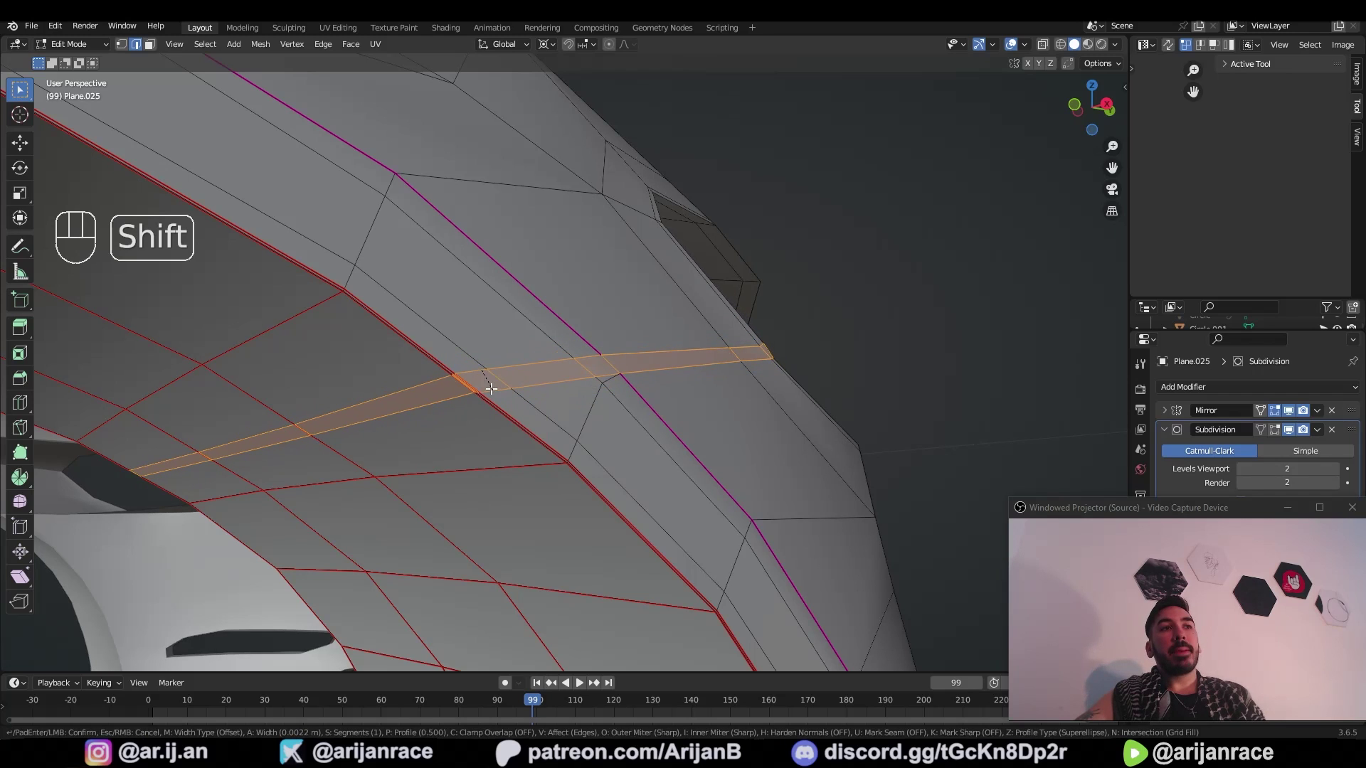
key("ctrl+shift+b")
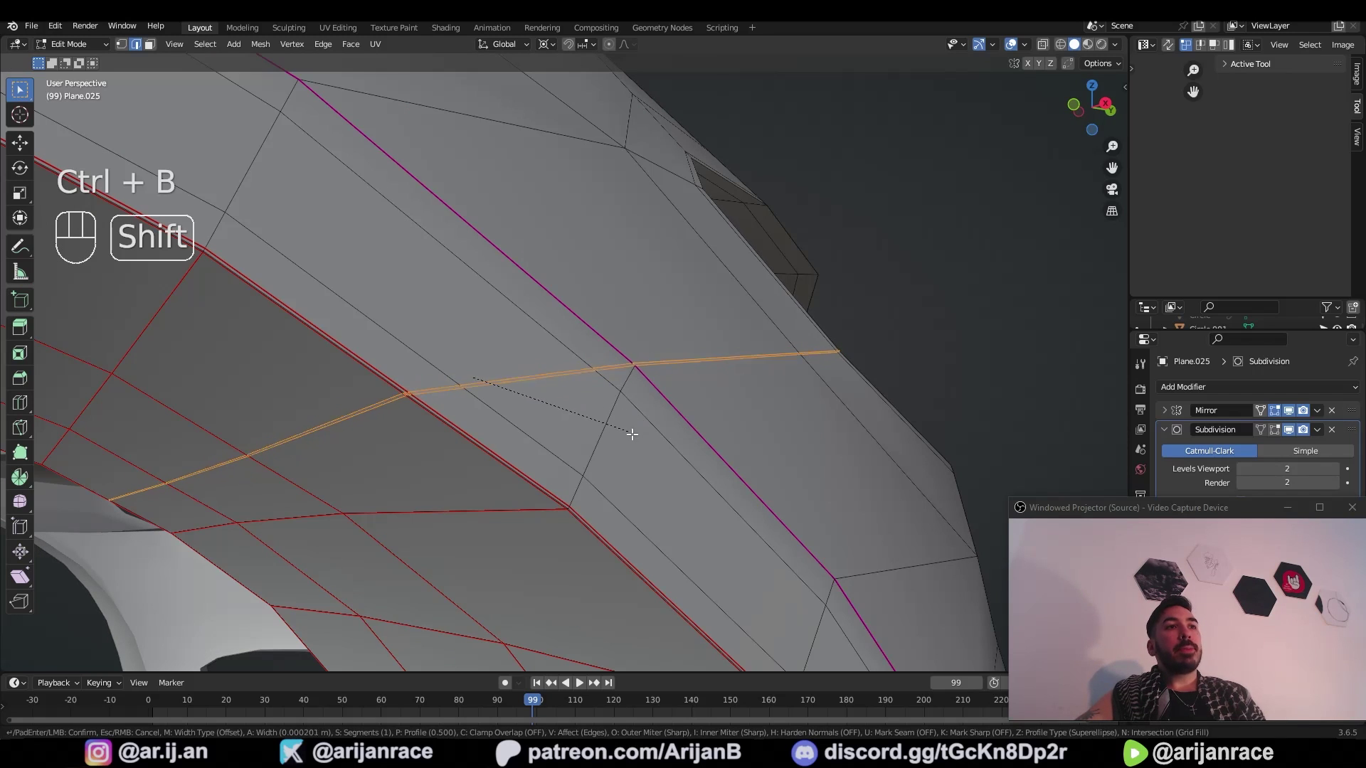
key("ctrl+shift+b")
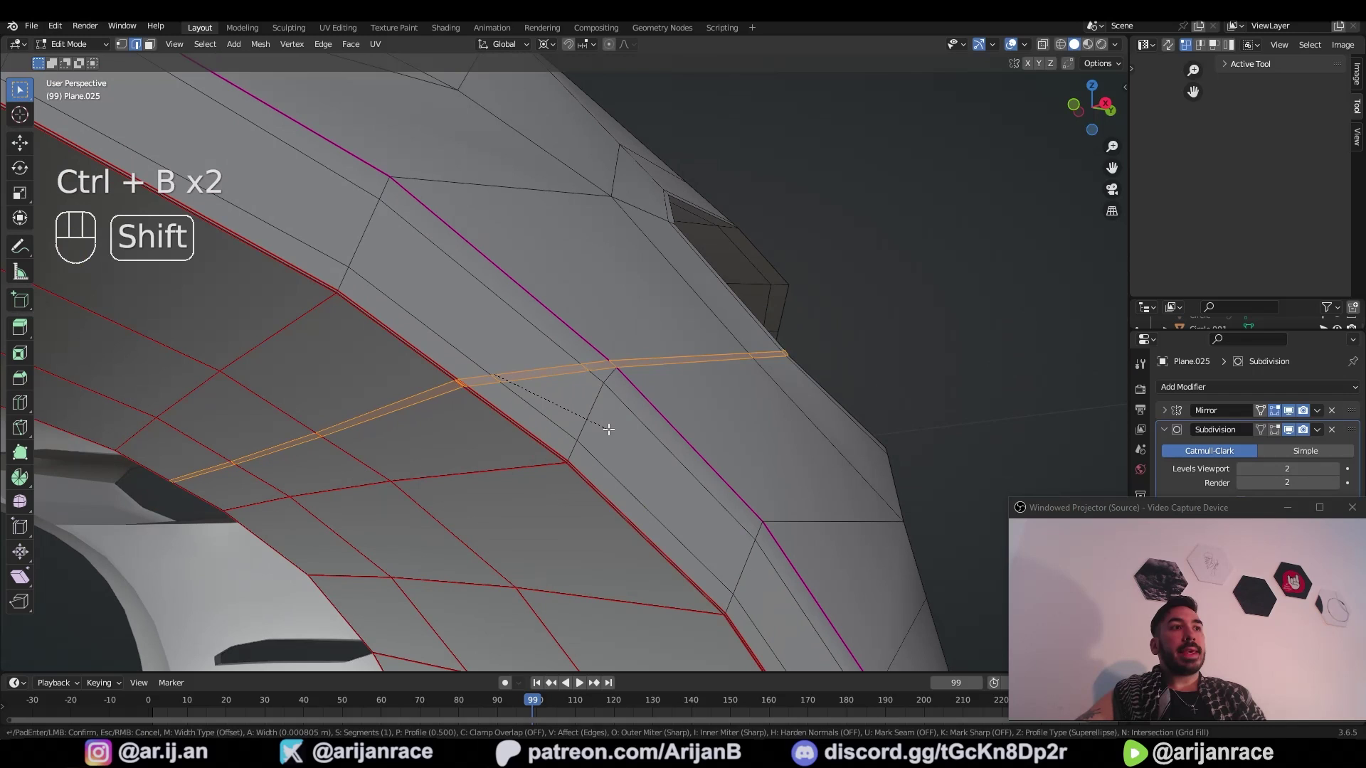
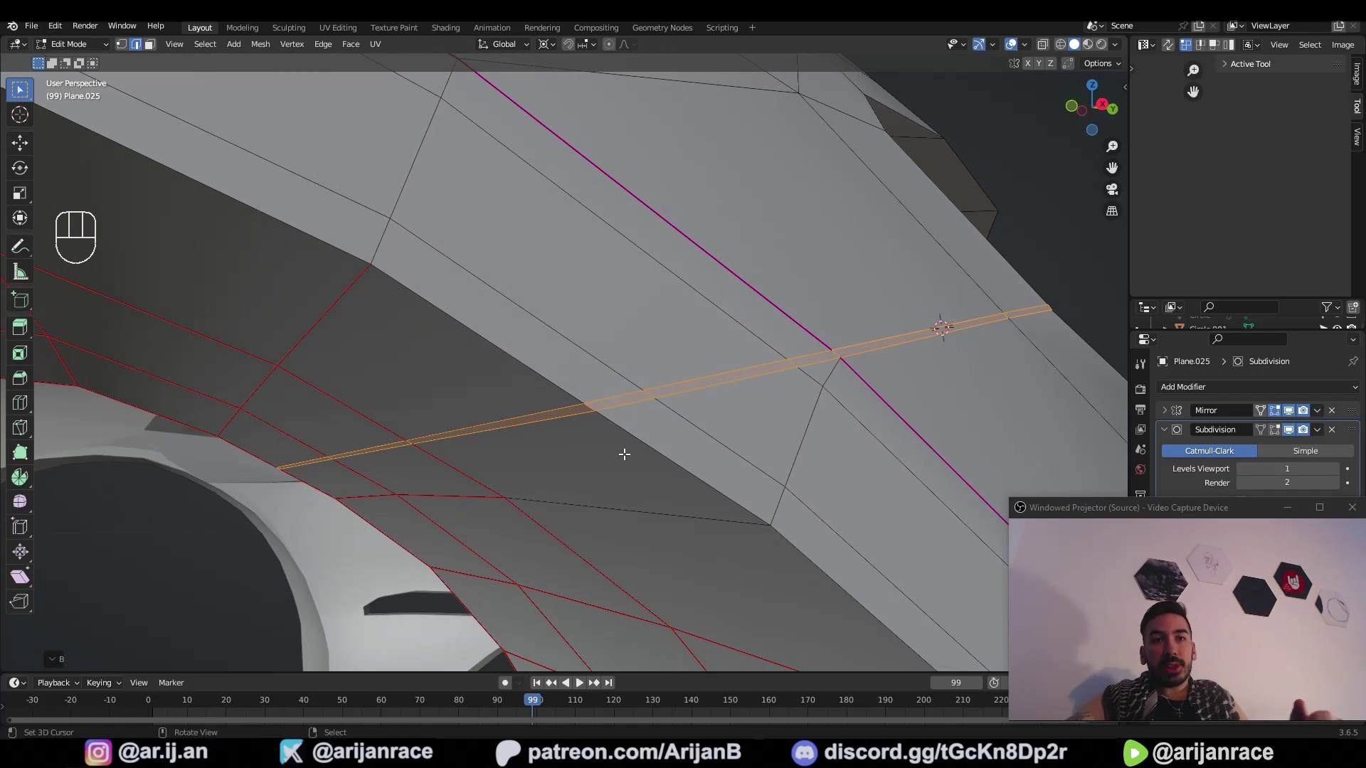
Step: Push the narrow strip inward into the fender surface to form the recessed groove, checking it in X-ray
middle_click(621, 438)
key("alt+e")
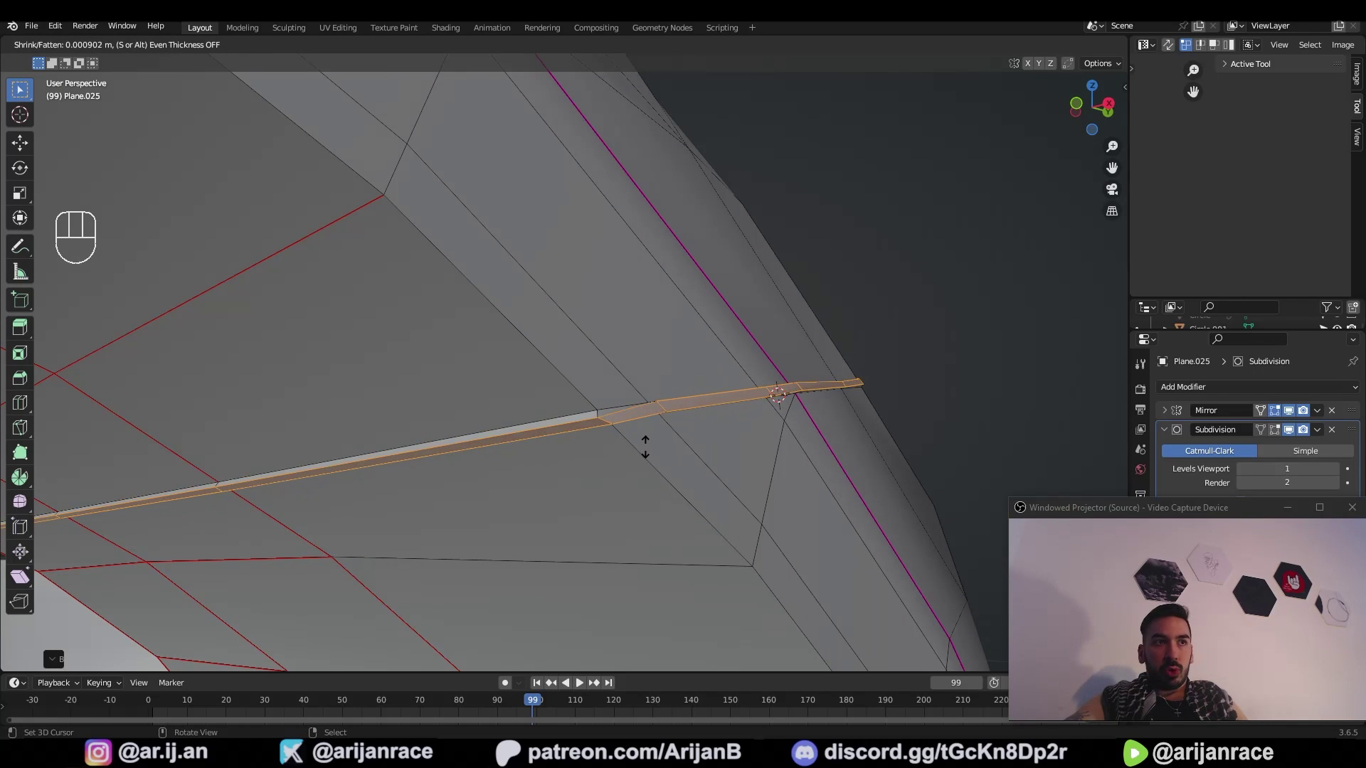
key("alt+s")
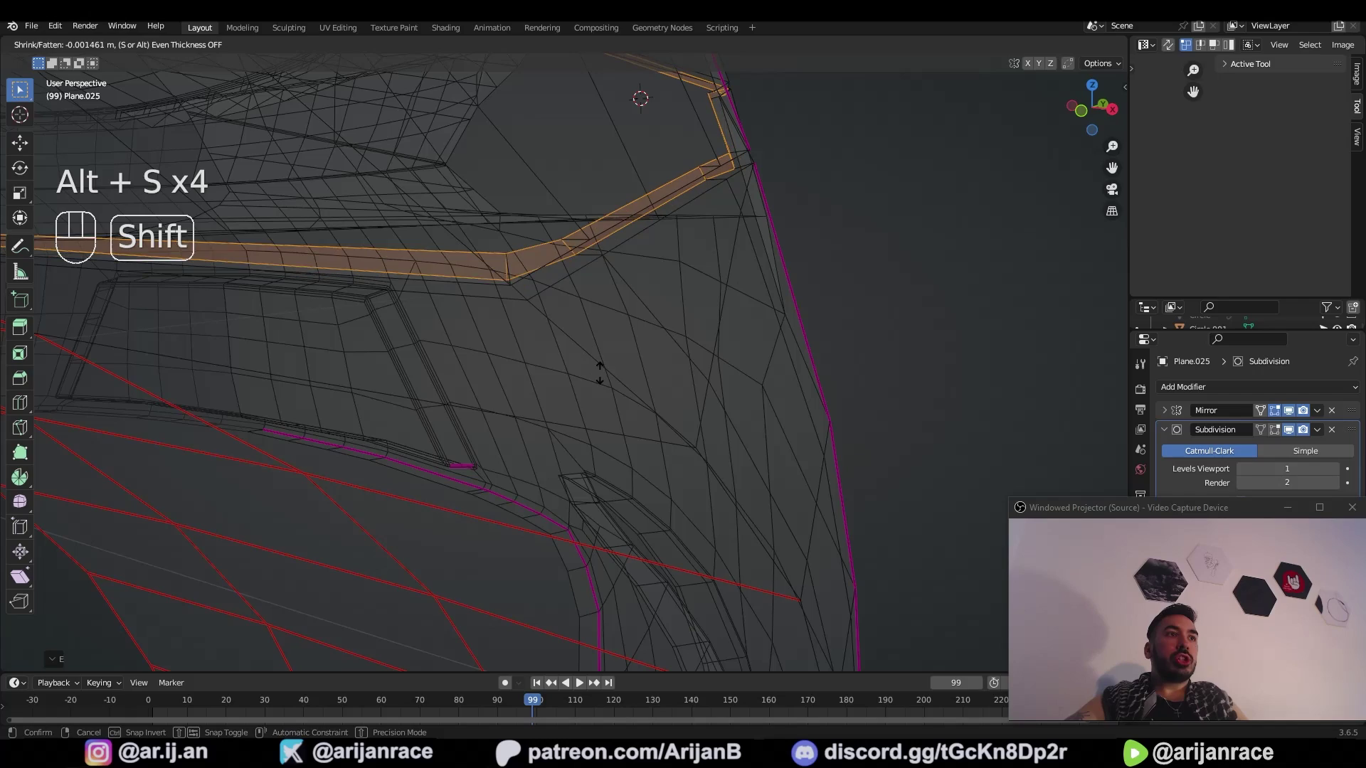
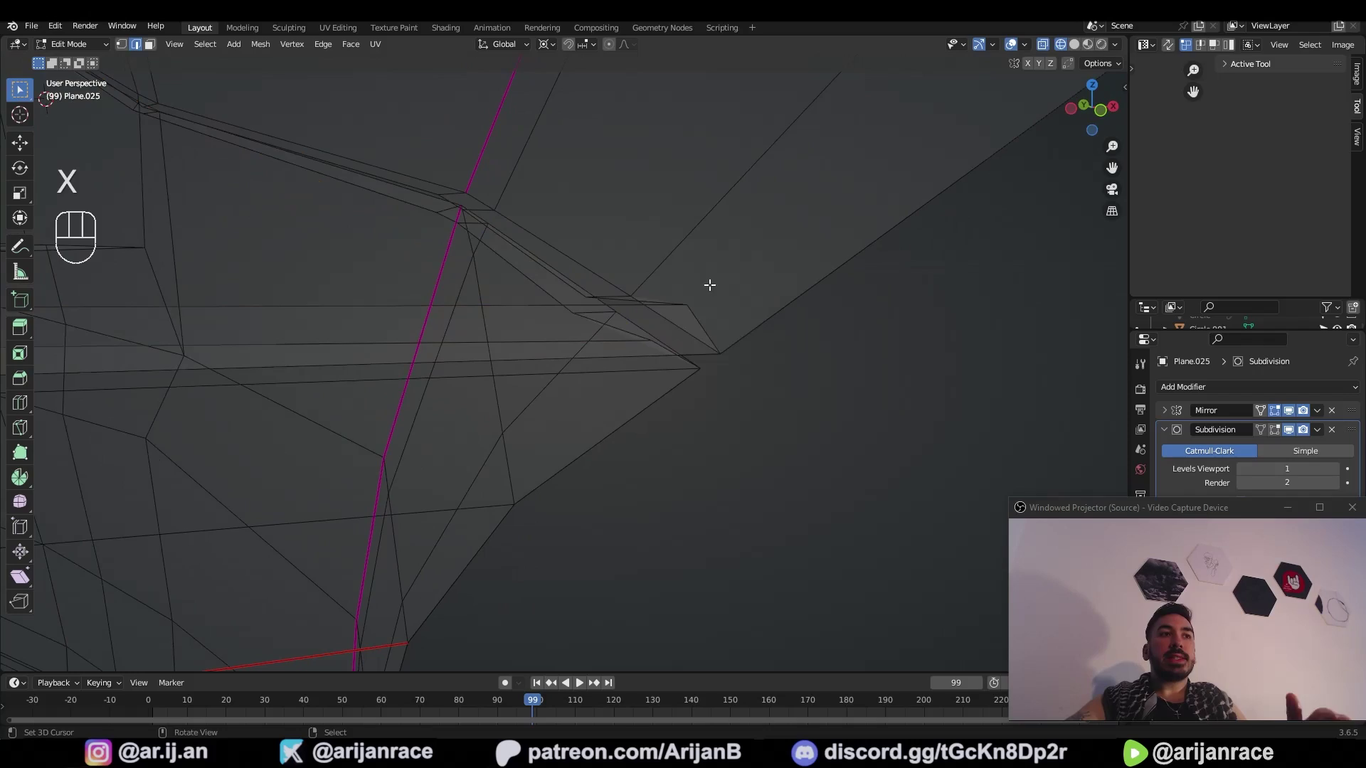
key("z")
key("1")
key("g")
Step: Slide the groove's end vertices along their edges to tidy where the groove terminates
left_click(649, 342)
key("g")
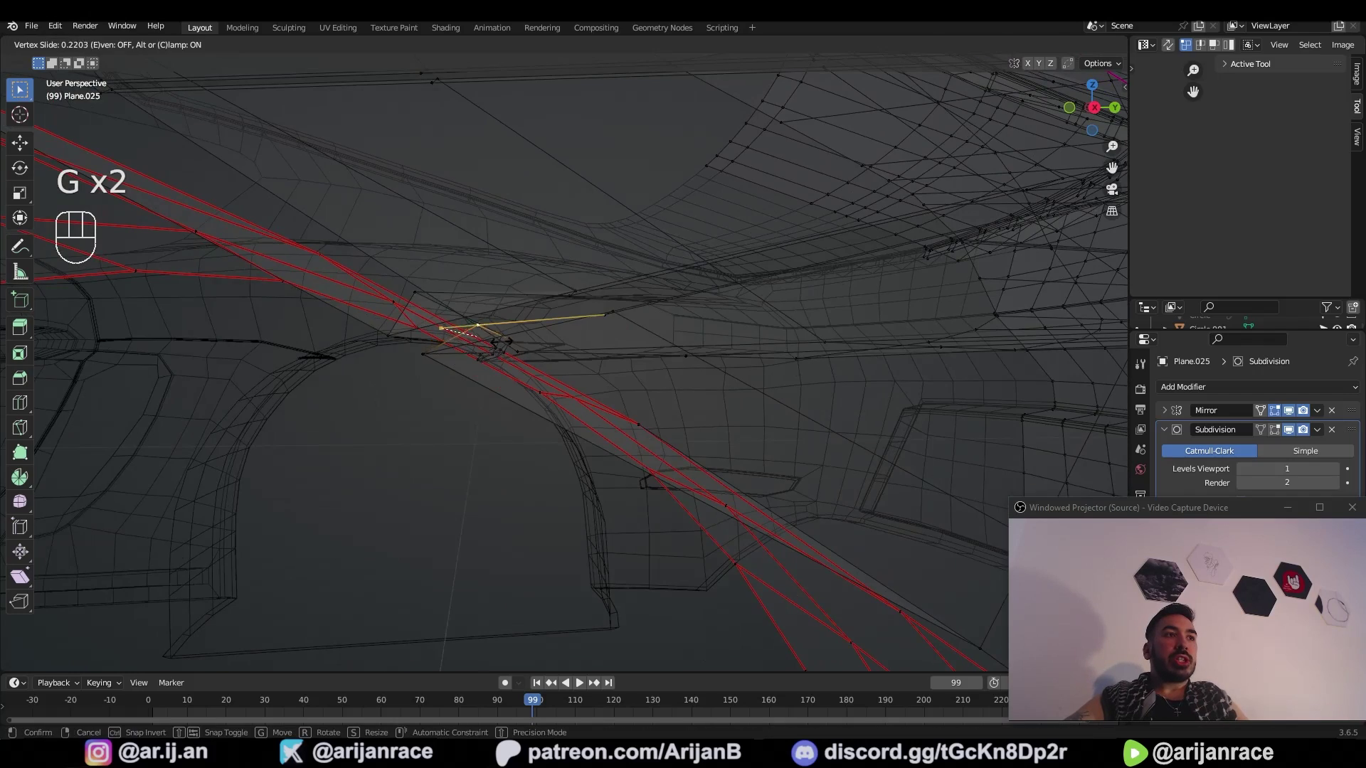
key("g")
left_click(484, 357)
key("g")
left_click_drag(522, 391, 655, 409)
key("g")
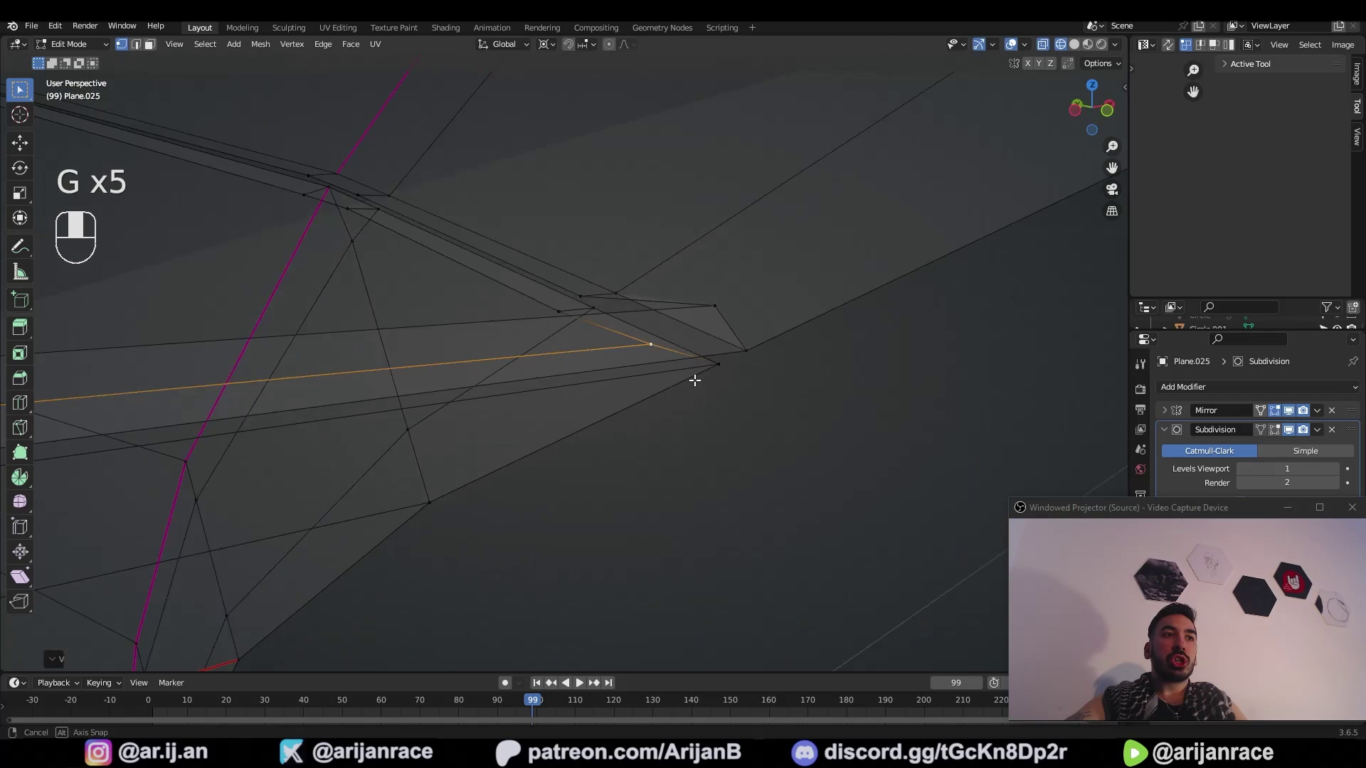
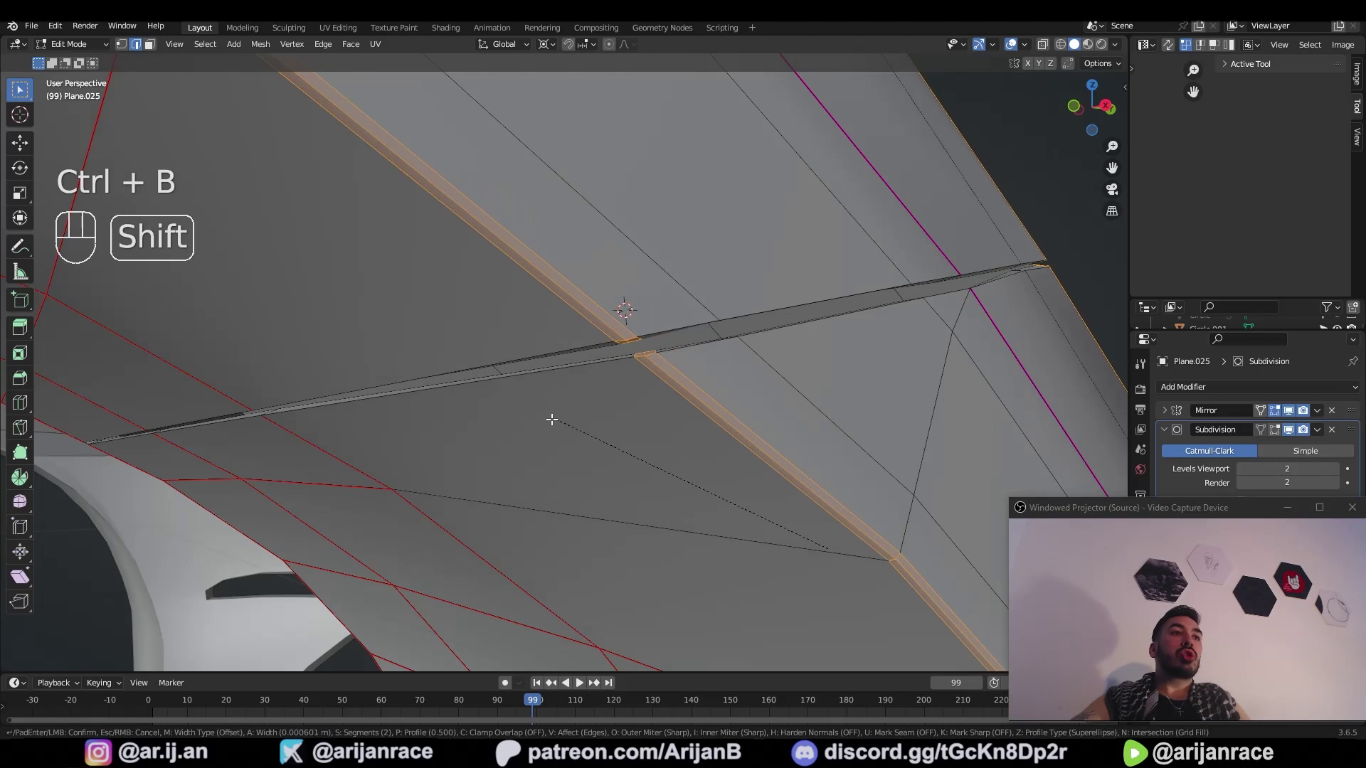
Step: Confirm the bevel on the arch rim and review the whole arch from a distance
key("ctrl+z")
key("b")
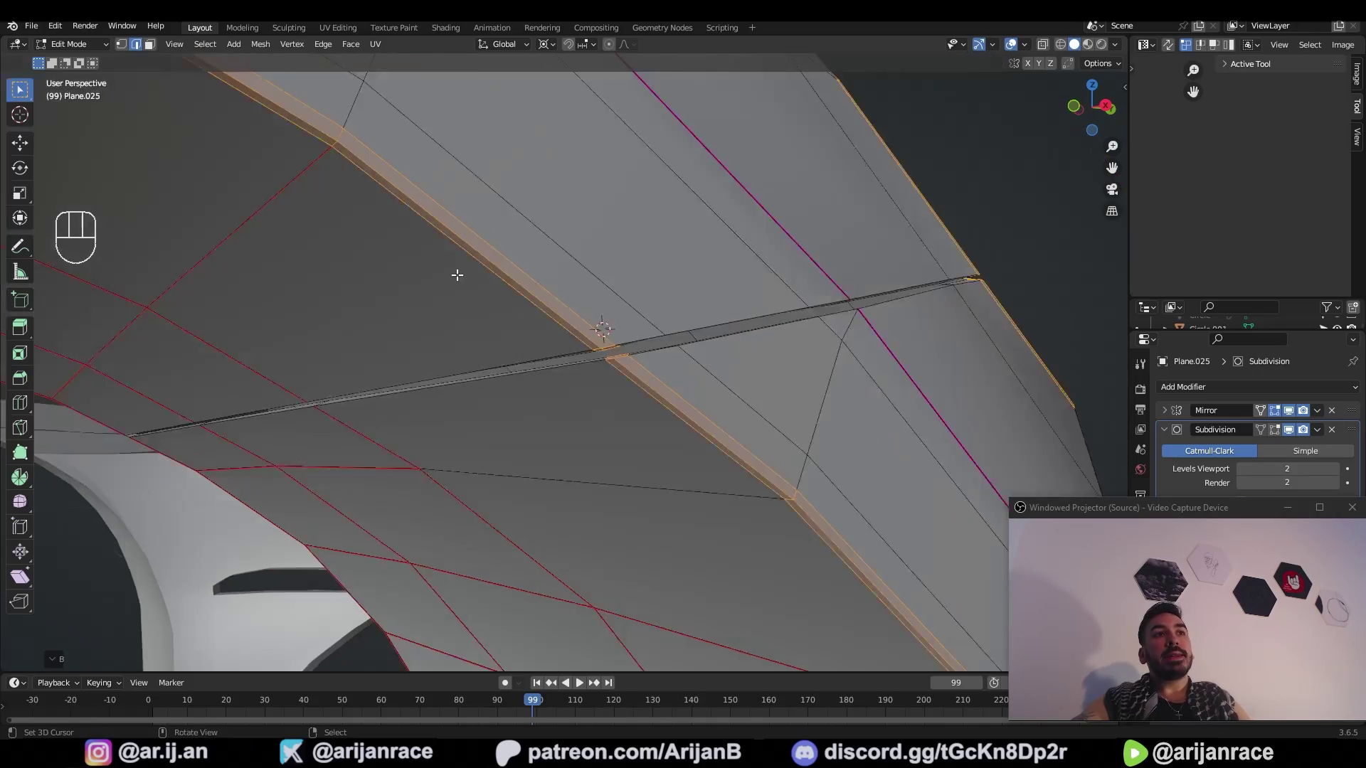
left_click_drag(562, 323, 486, 355)
key("Tab")
left_click_drag(558, 376, 540, 392)
left_click_drag(376, 401, 628, 354)
key("a")
key("a")
left_click_drag(786, 388, 719, 397)
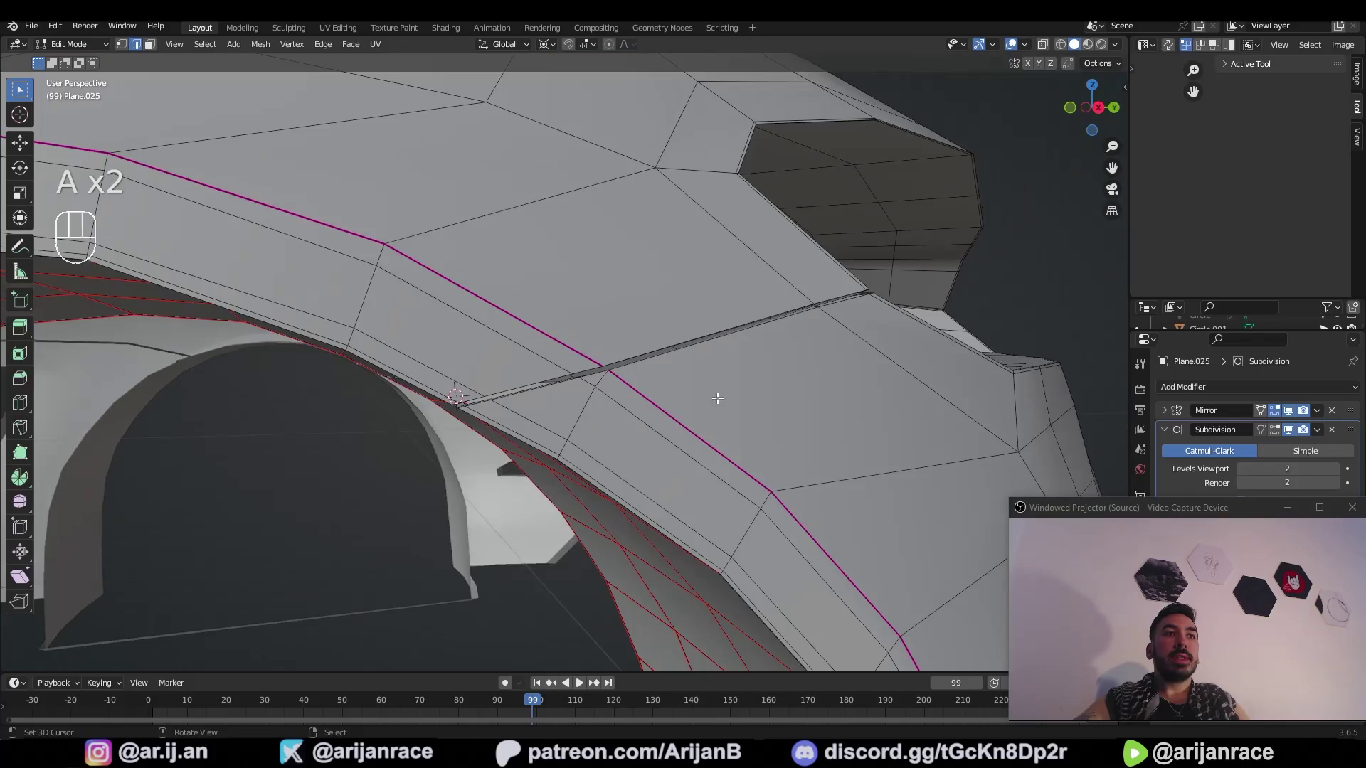
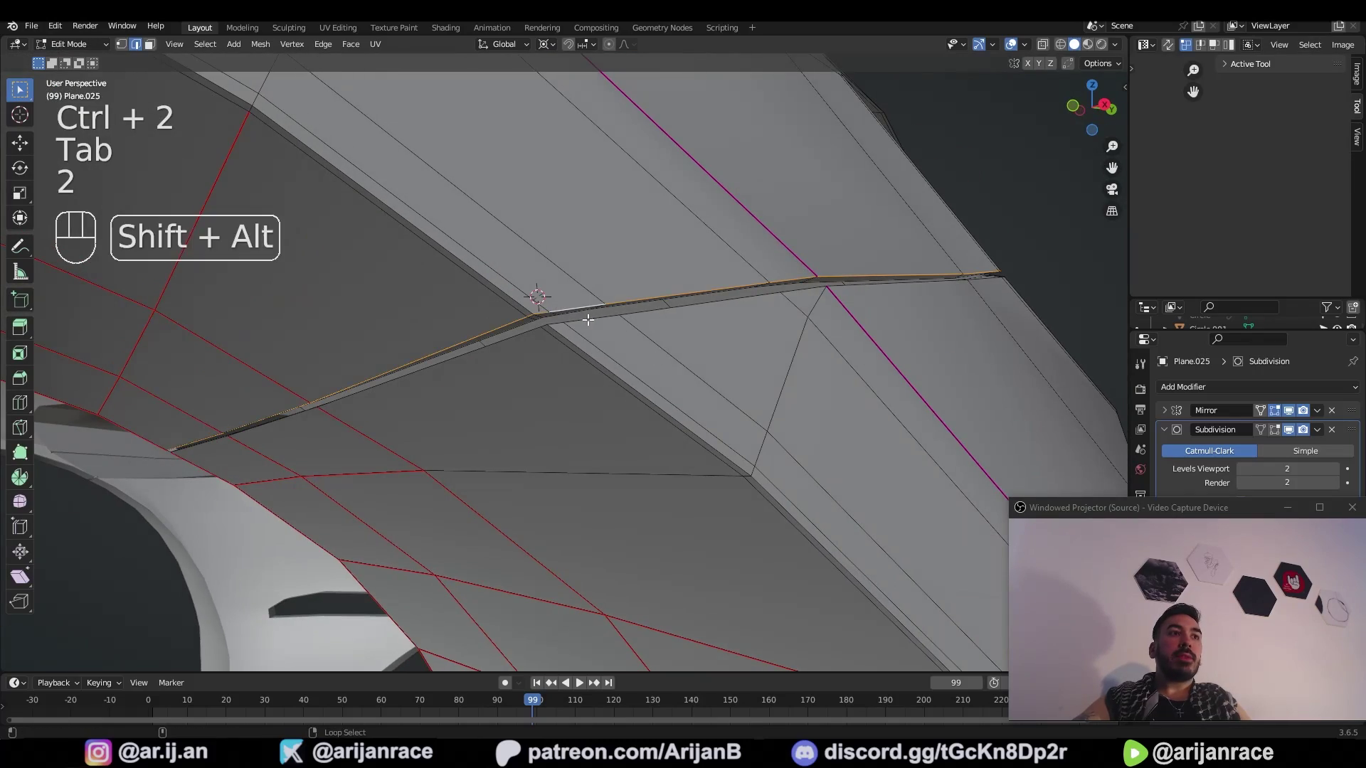
Step: Bevel the groove's edge loops with 2 segments and profile 1.0 so the panel line stays crisp
key("z")
key("z")
left_click_drag(814, 345, 635, 388)
key("z")
key("ctrl+b")
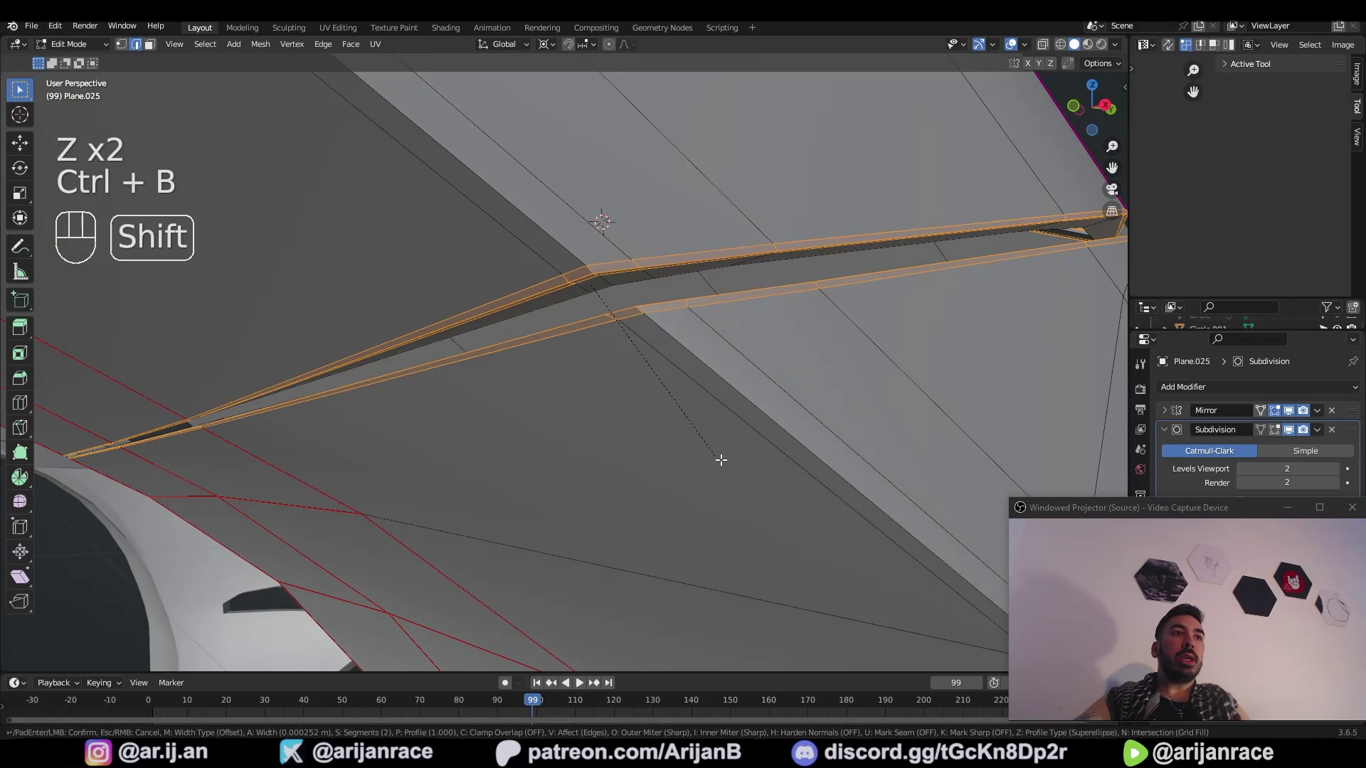
key("Tab")
key("a")
key("a")
left_click_drag(797, 399, 638, 422)
key("Tab")
Step: Step back through recent edits and preview the smoothed fender with its recessed groove
key("ctrl+z")
key("ctrl+z")
key("ctrl+z")
key("ctrl+z")
key("ctrl+z")
left_click_drag(690, 432, 683, 441)
key("Tab")
left_click_drag(652, 466, 506, 475)
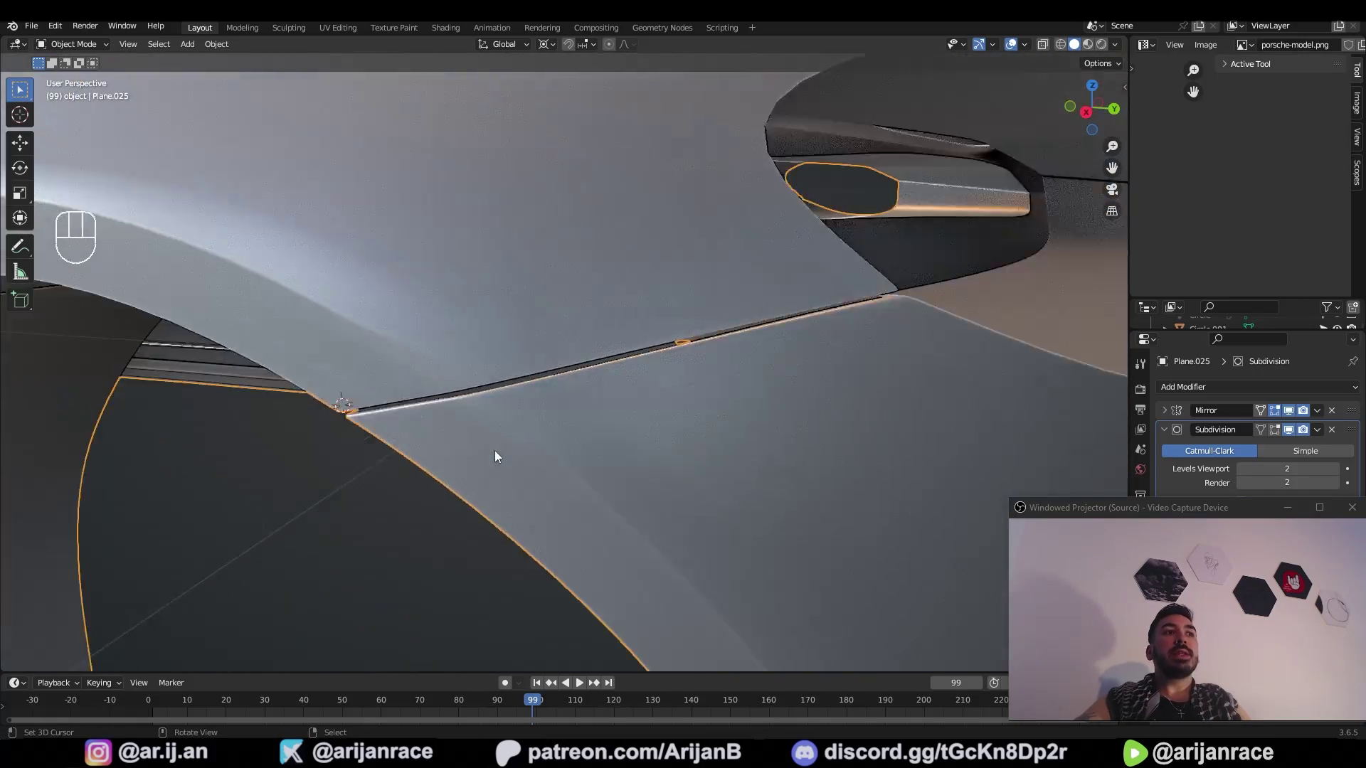
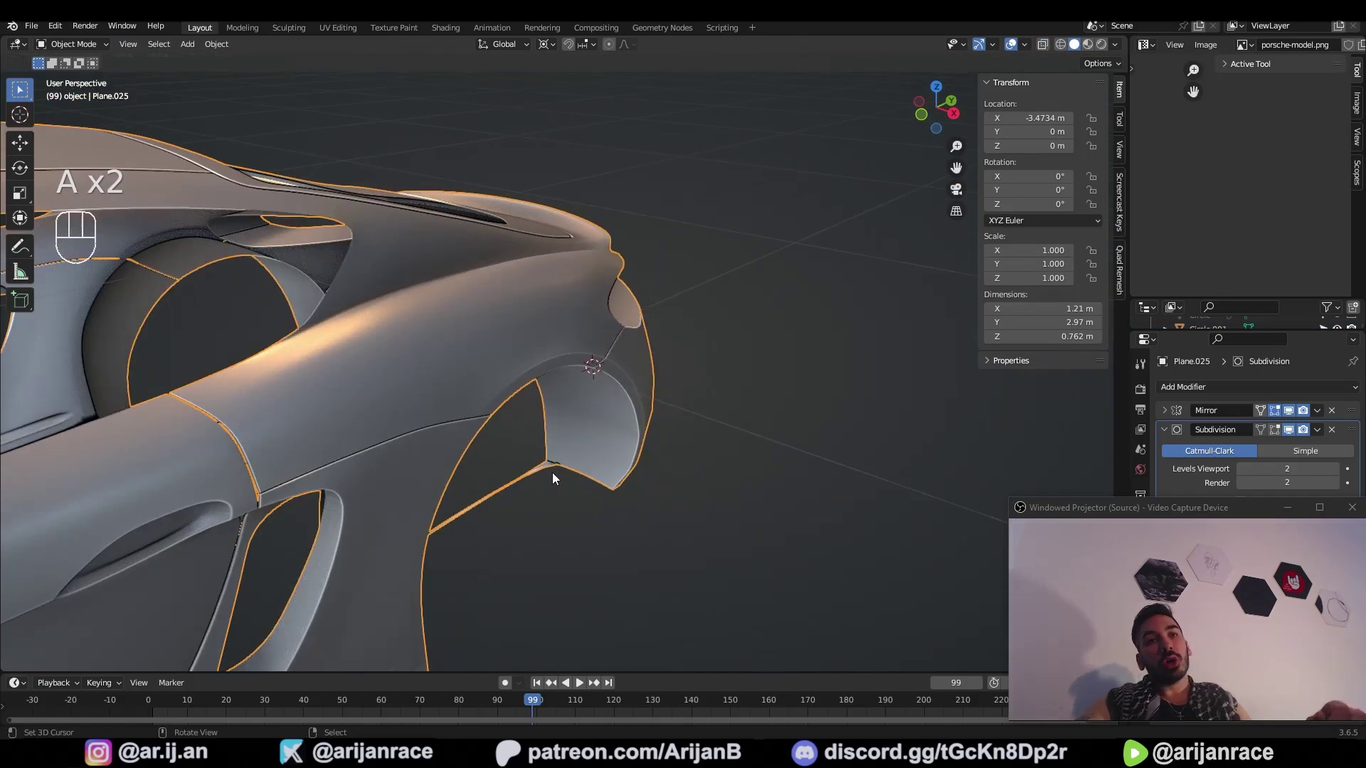
Step: Orbit to inspect the groove flowing into the smoothed rear wheel arch
left_click_drag(536, 487, 554, 503)
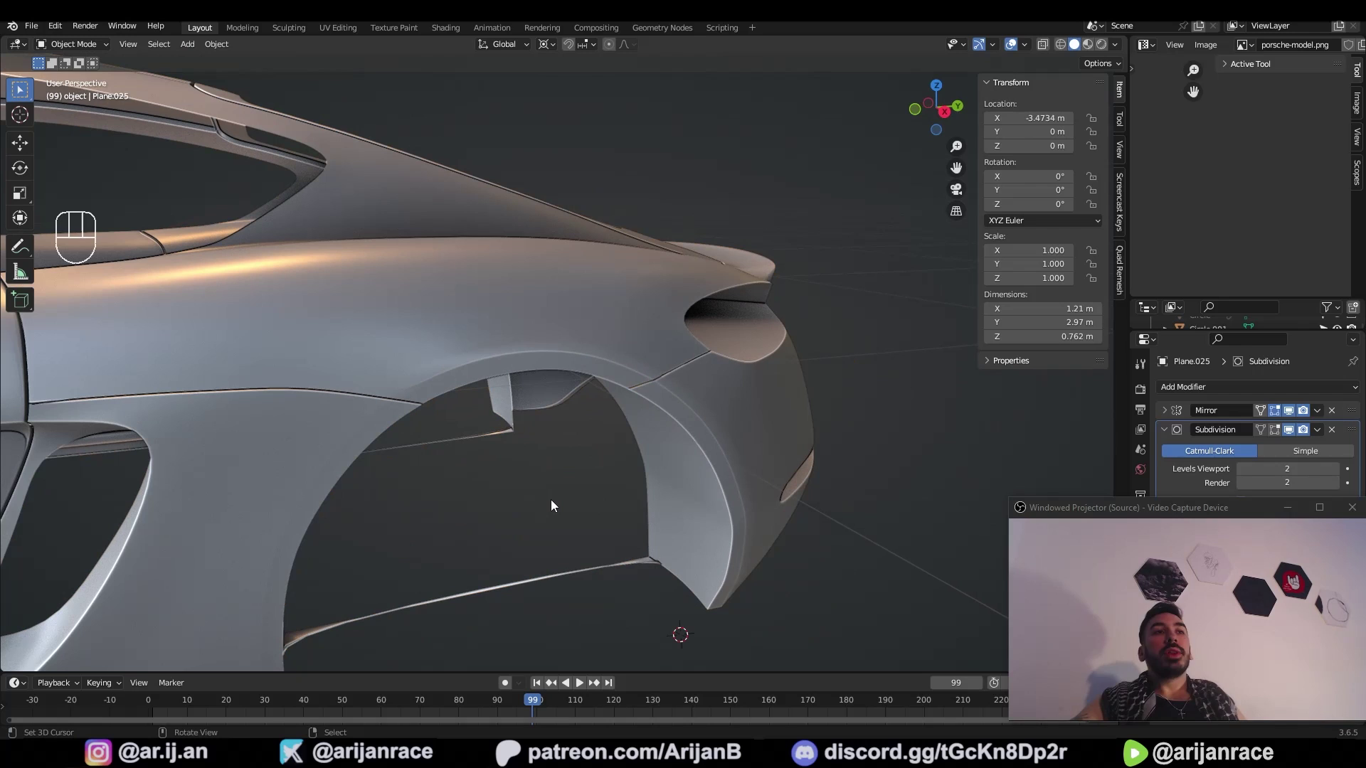